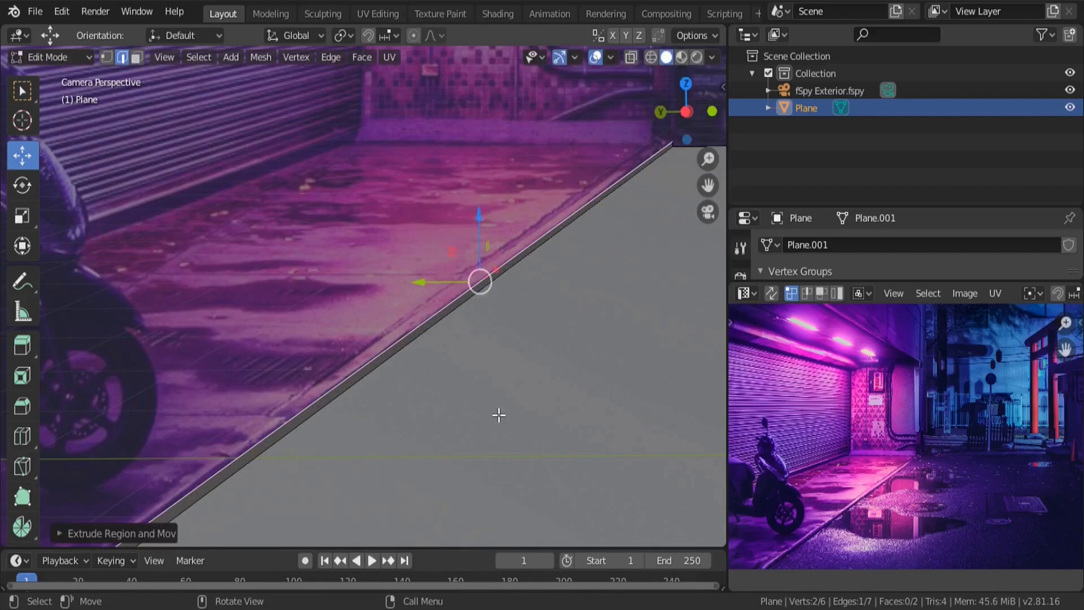
Step: Extrude the plane edge along Y deeper into the alley, then up Z into the left wall
key("e")
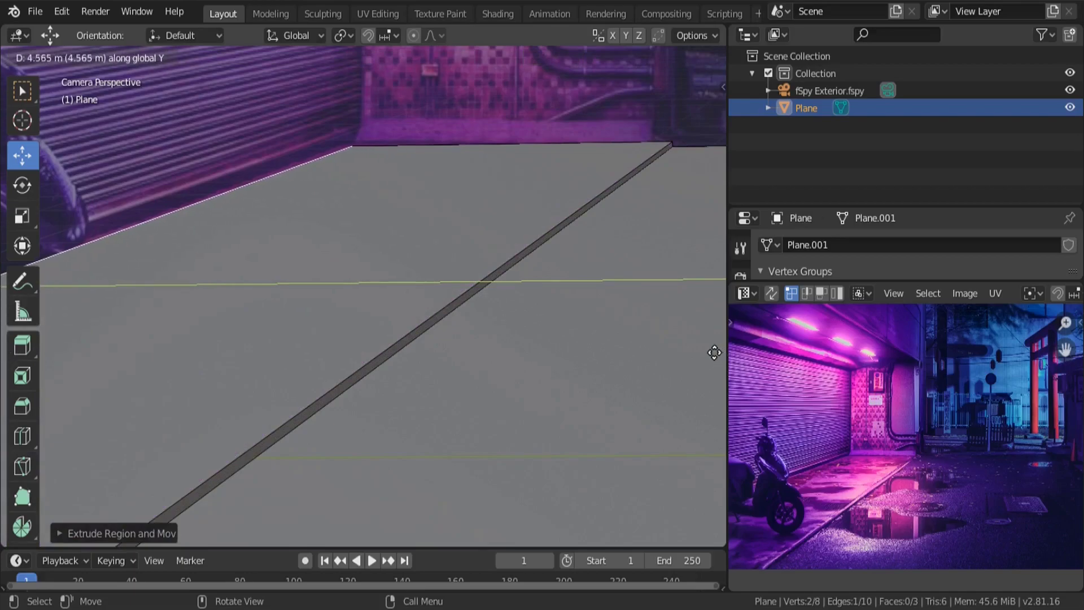
scroll("down", 3)
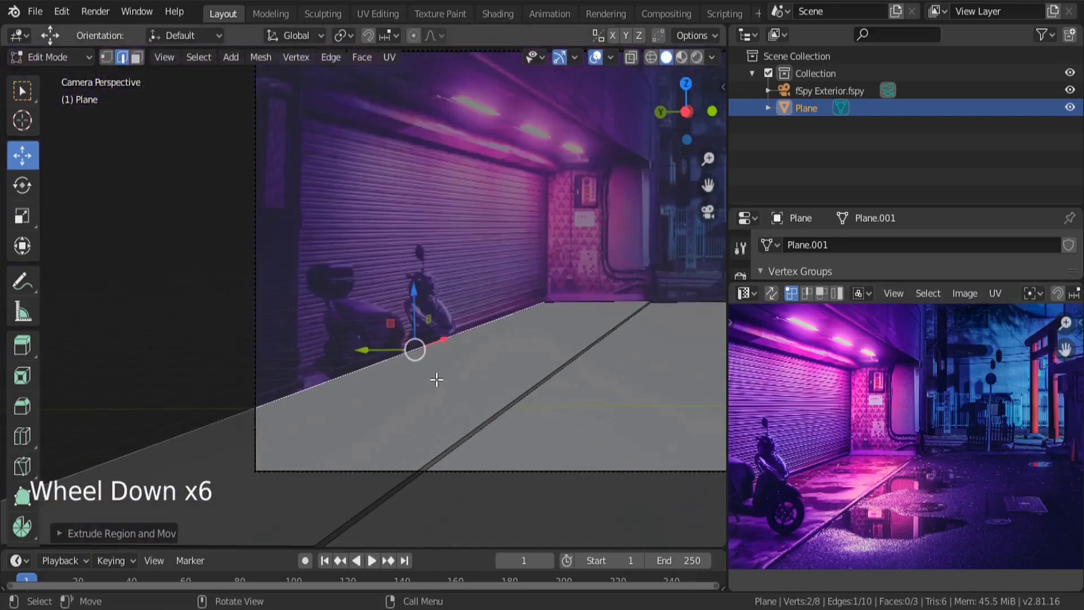
key("e")
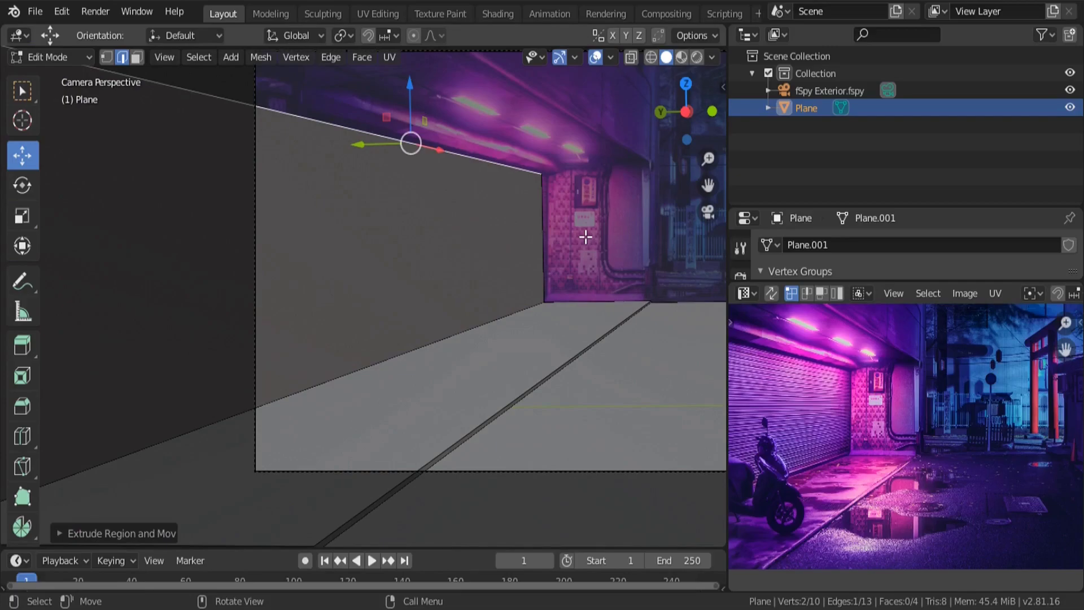
middle_click(467, 361)
scroll("down", 3)
middle_click(388, 349)
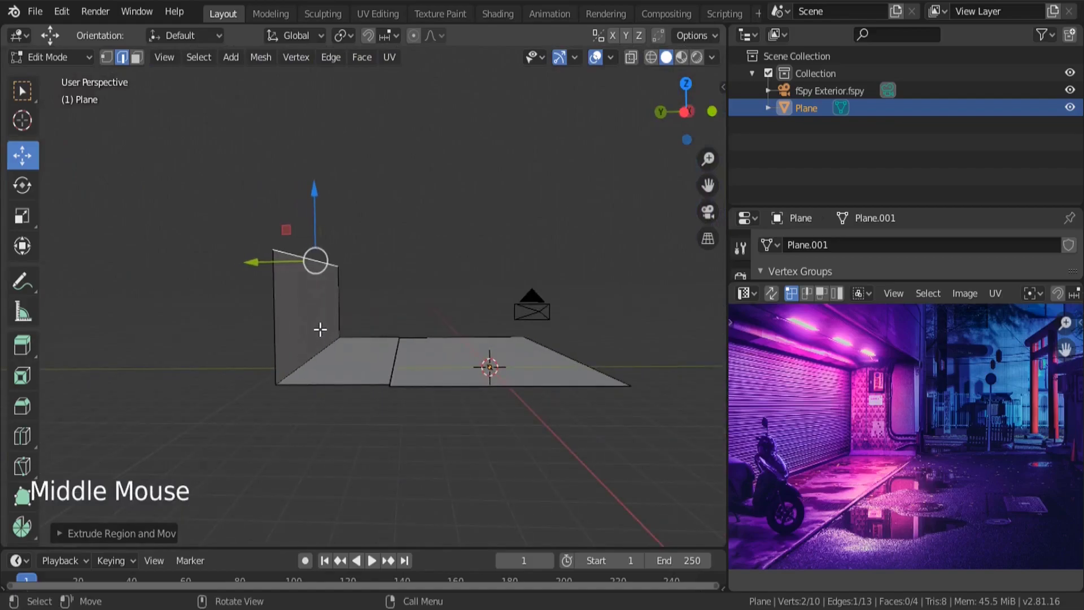
Step: From camera view, extrude the wall's top edge into an overhead ceiling ledge
key("KP_0")
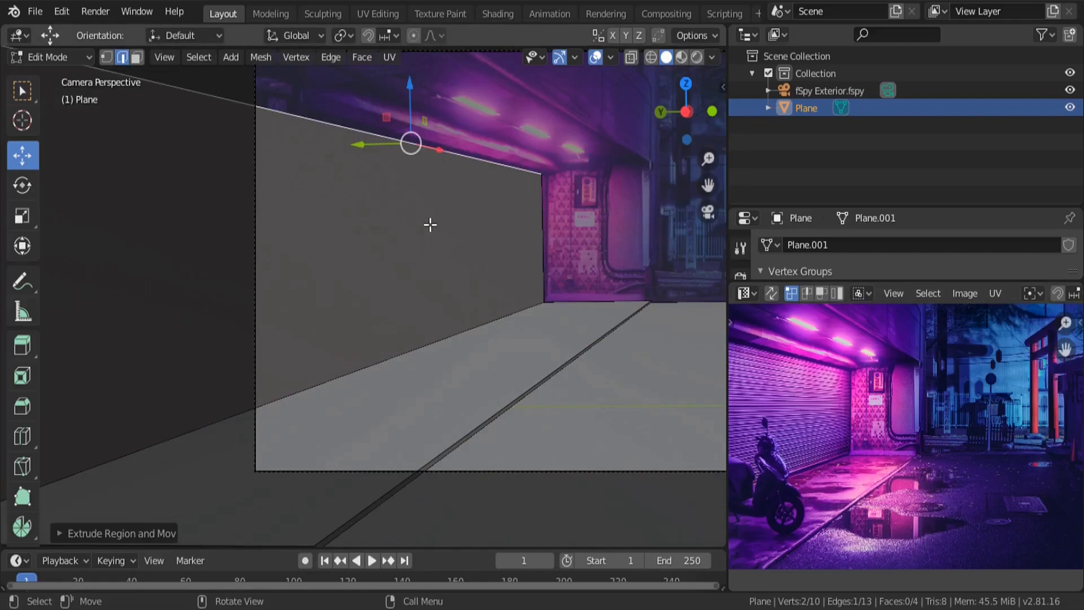
scroll("down", 3)
key("e")
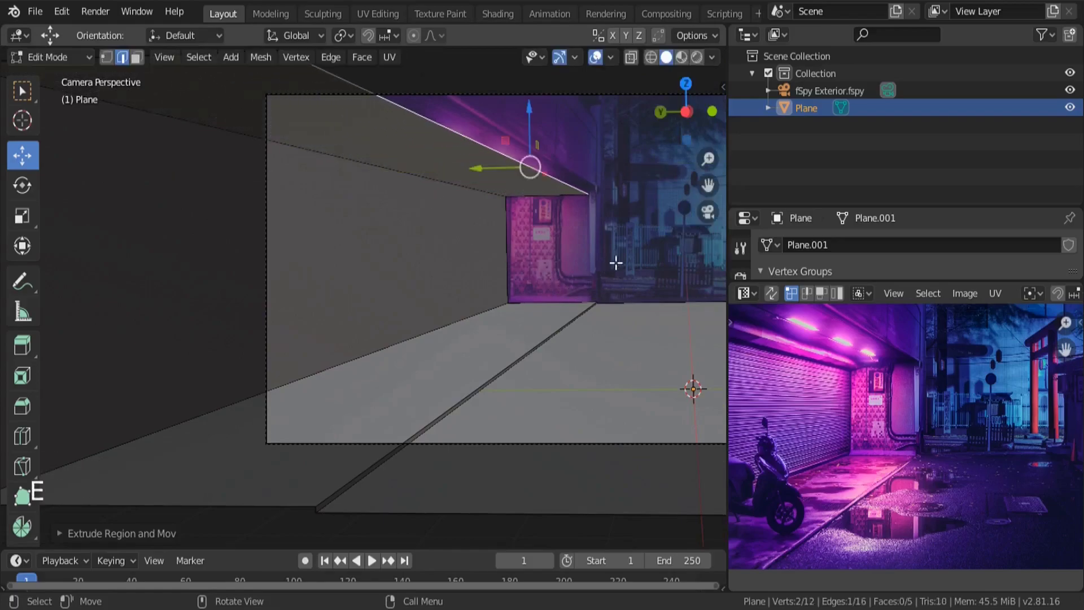
scroll("up", 3)
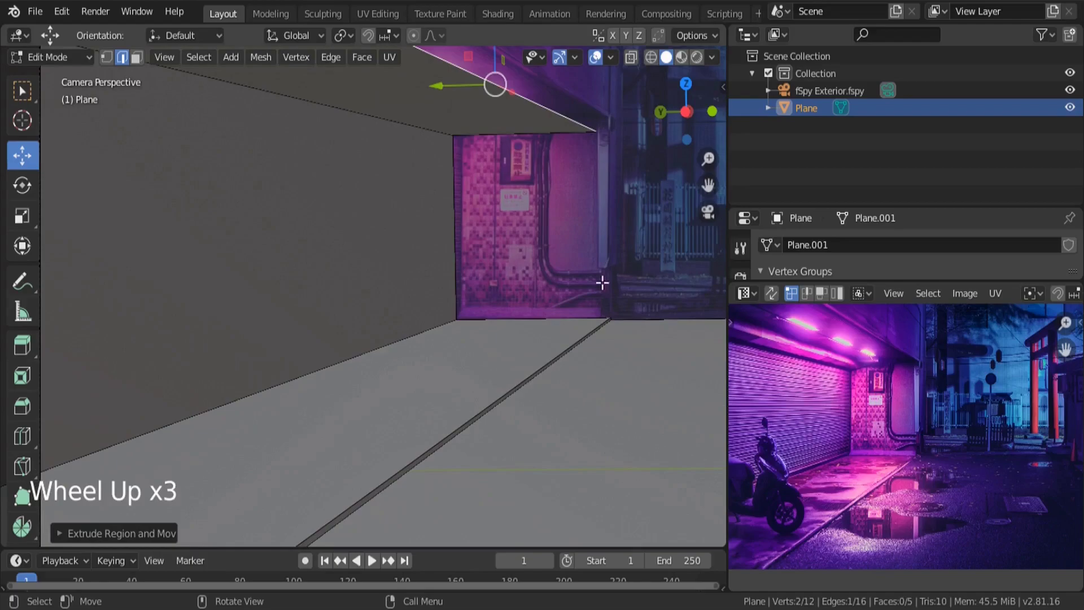
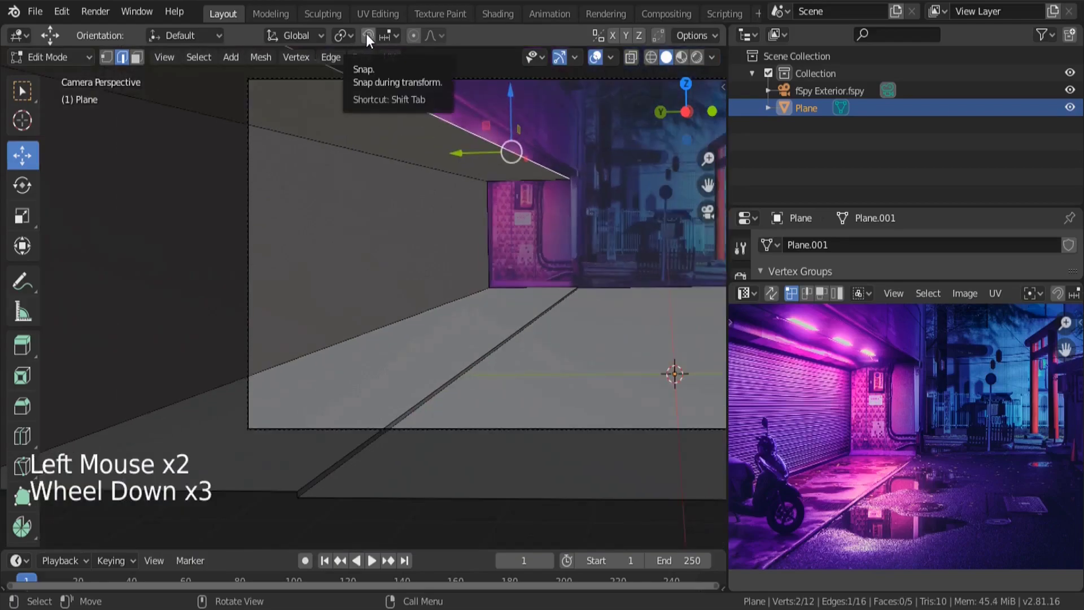
Step: Enable transform snapping with the target set to Vertex
left_click(372, 39)
left_click(393, 40)
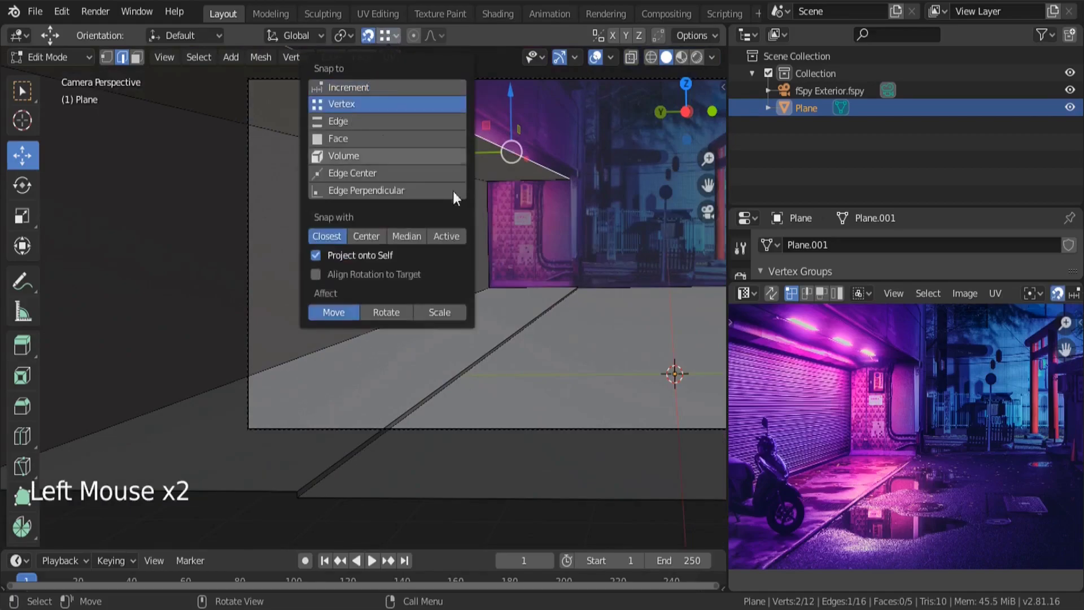
double_click(470, 153)
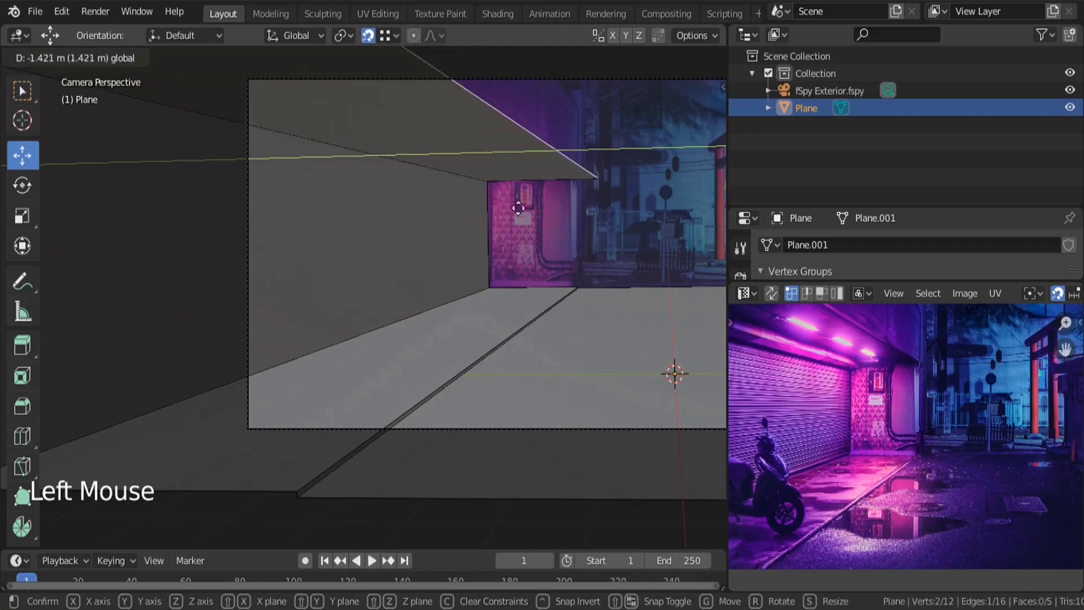
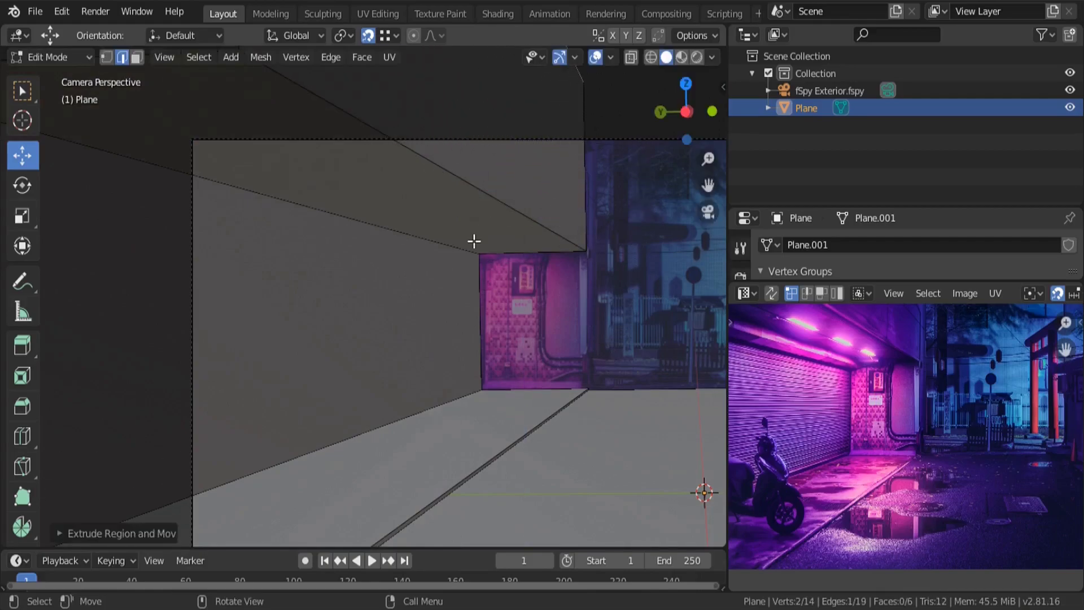
scroll("up", 3)
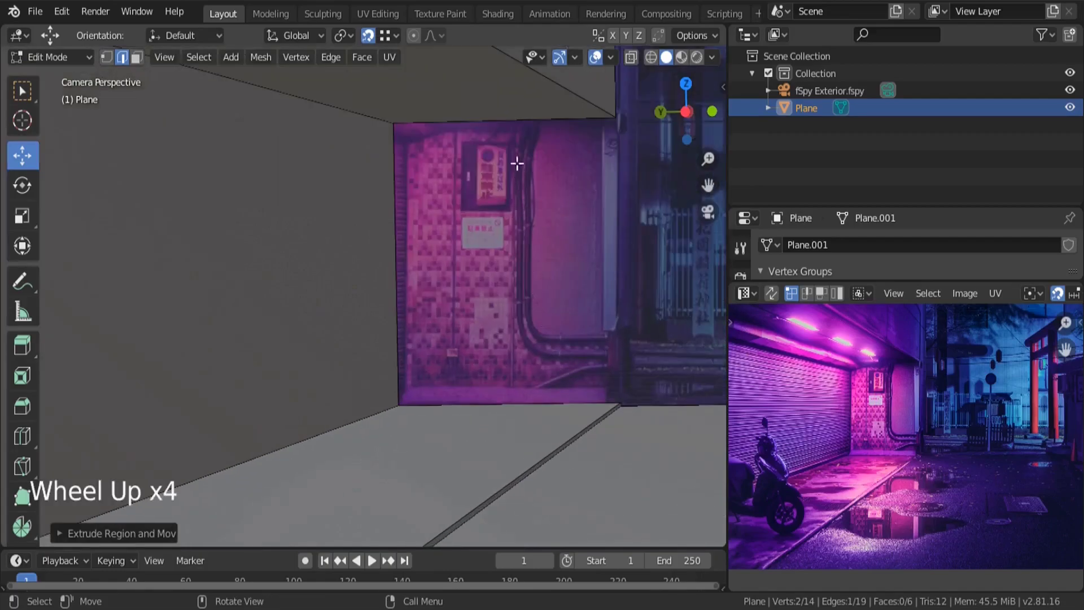
Step: Select the four back-wall corners, fill them with a face (F), and return to Object Mode
left_click(512, 126)
left_click(465, 387)
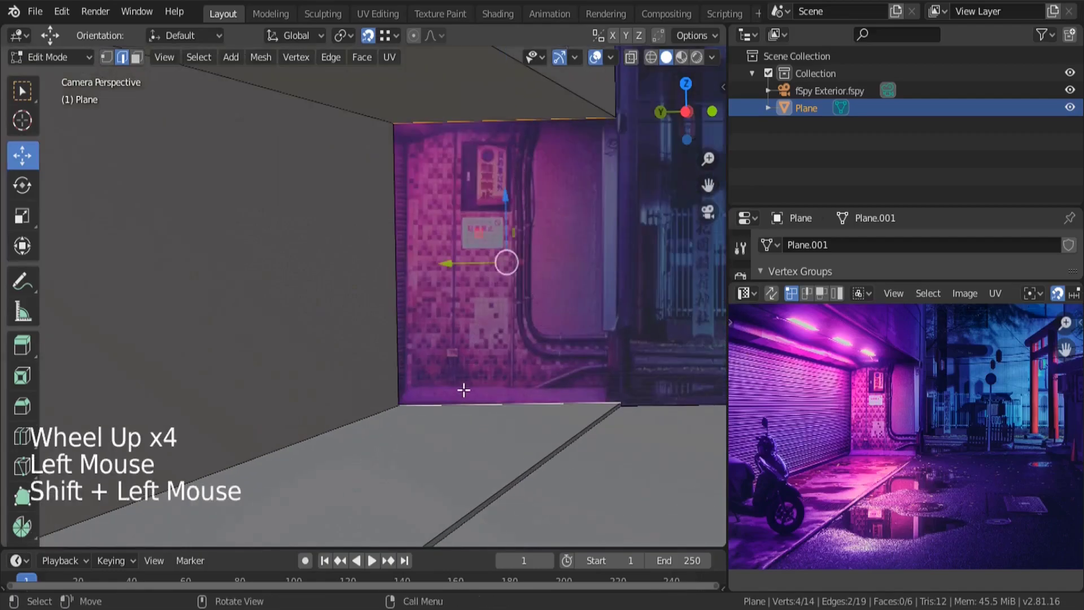
left_click(513, 118)
key("s")
left_click(478, 371)
key("f")
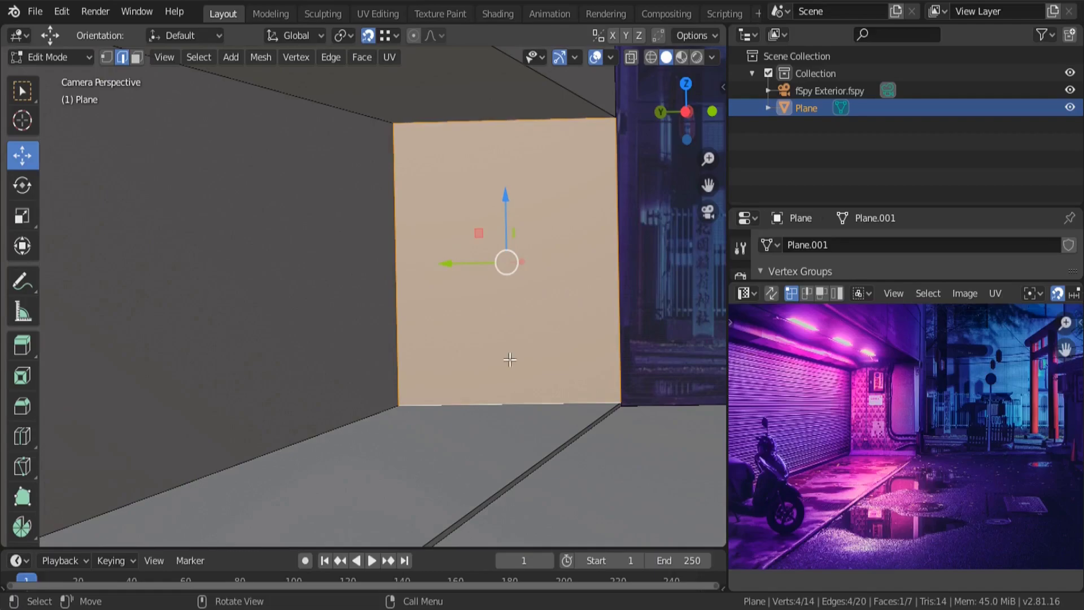
key("Tab")
scroll("down", 3)
scroll("down", 3)
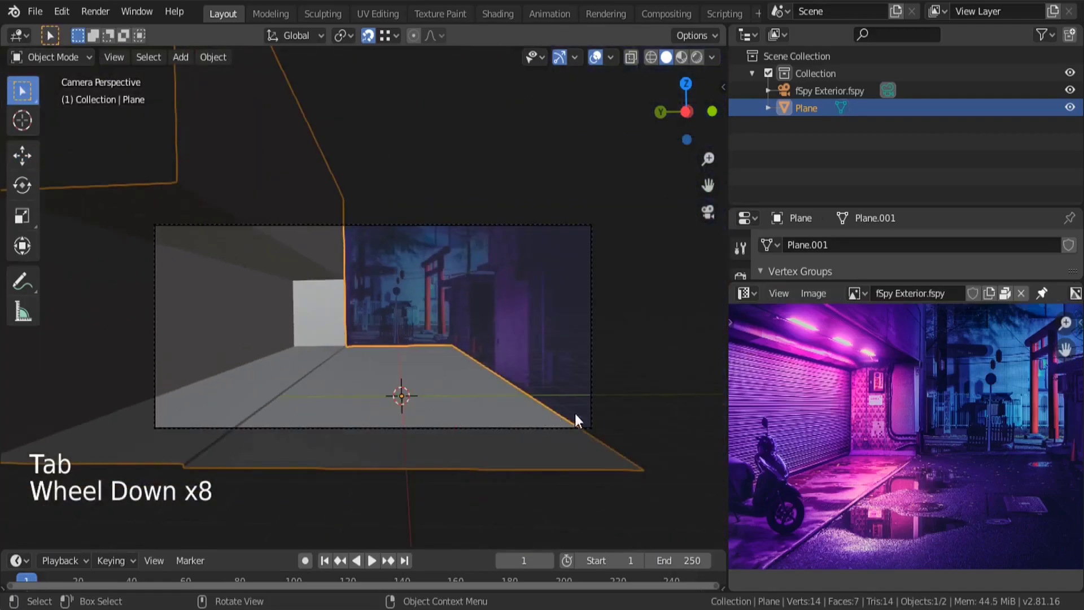
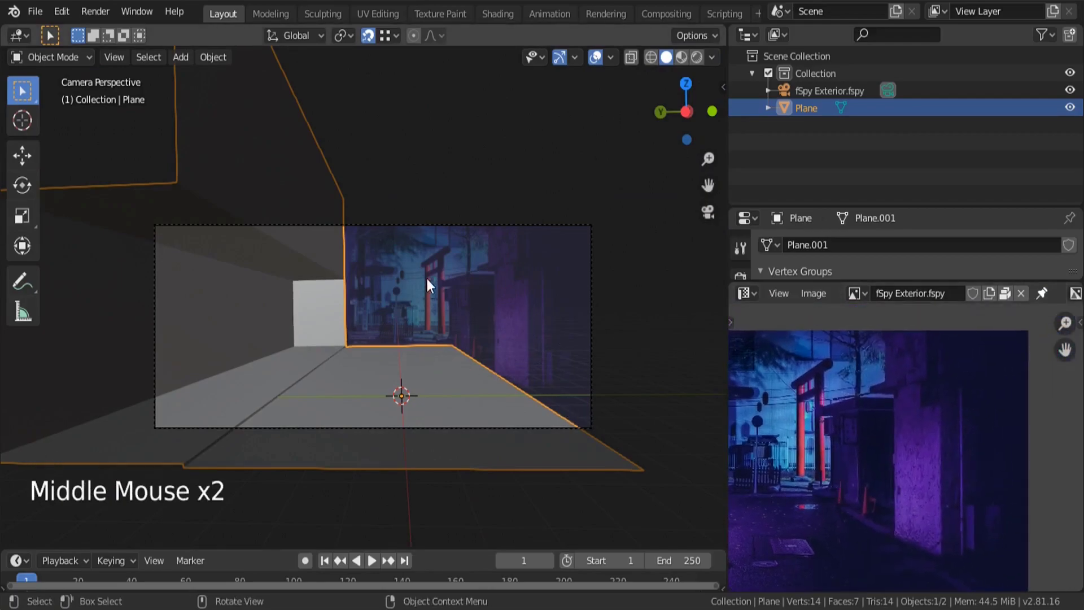
Step: Add a cube and move it with snapping into the alley, orbiting to locate it
key("shift+a")
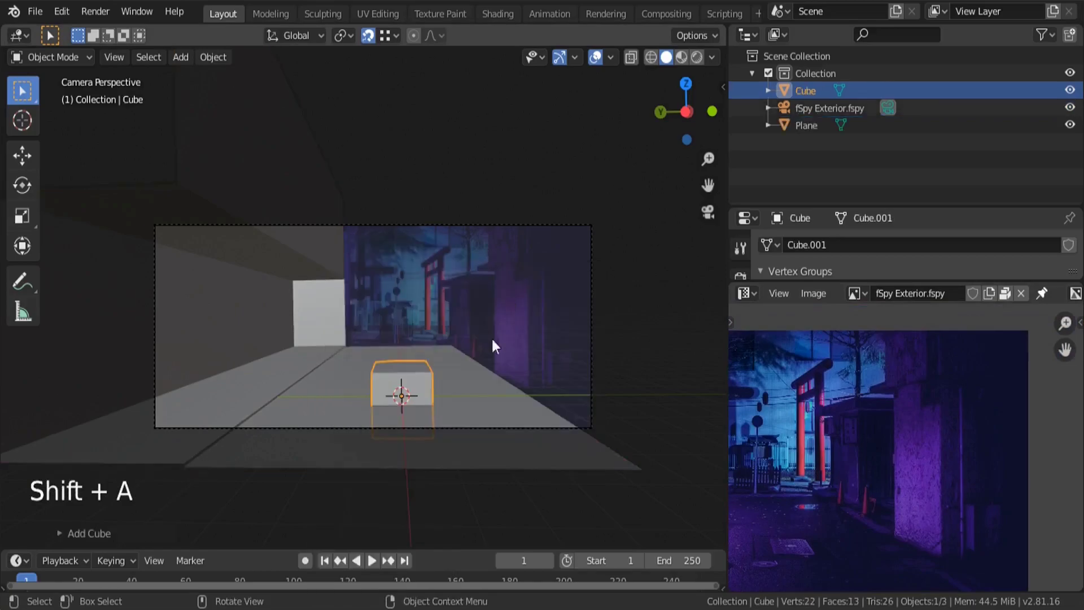
left_click(28, 152)
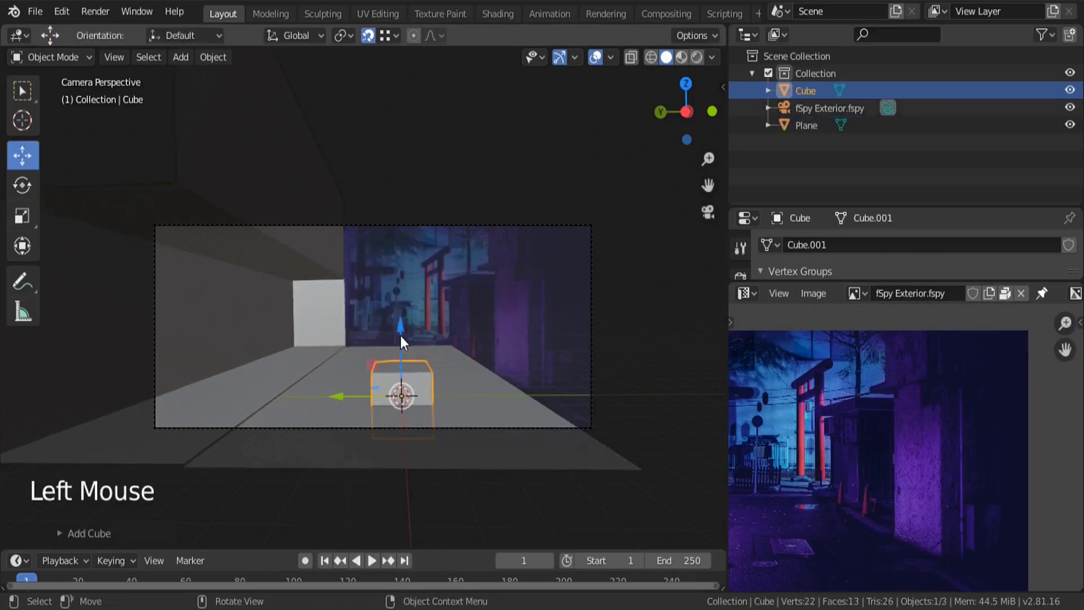
left_click(404, 327)
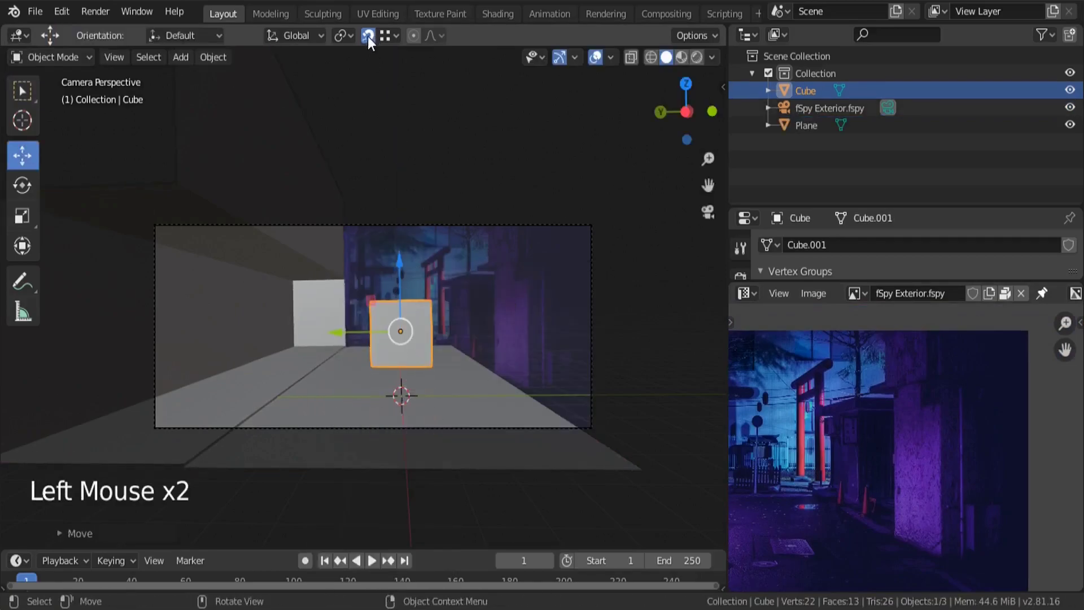
left_click(402, 266)
middle_click(451, 403)
scroll("down", 3)
left_click(305, 354)
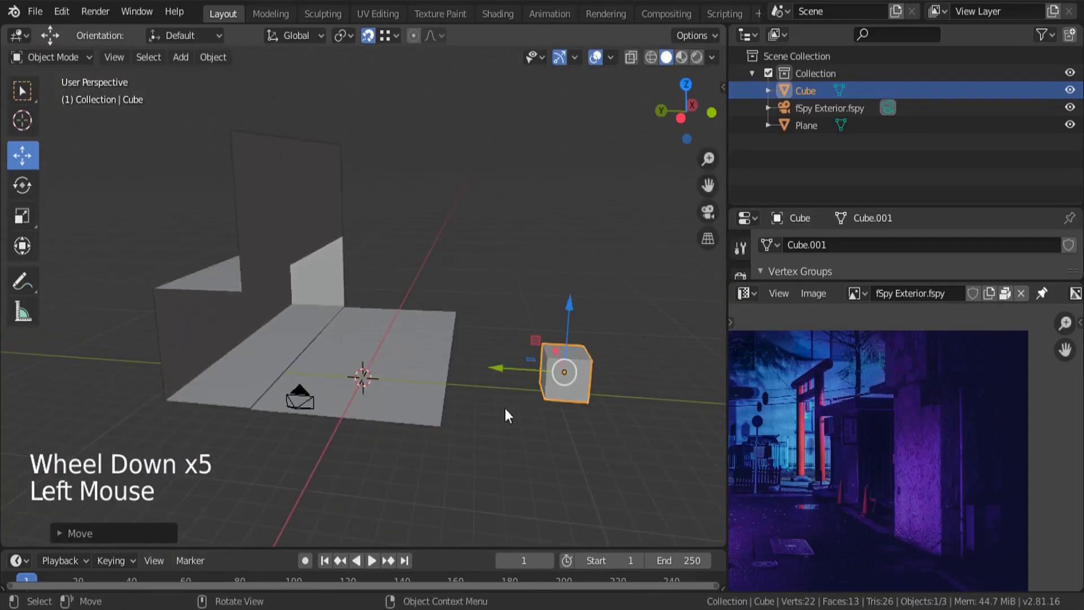
left_click(450, 444)
Step: In camera view, scale the cube to pillar size, disable snapping and slide it along X
key("KP_0")
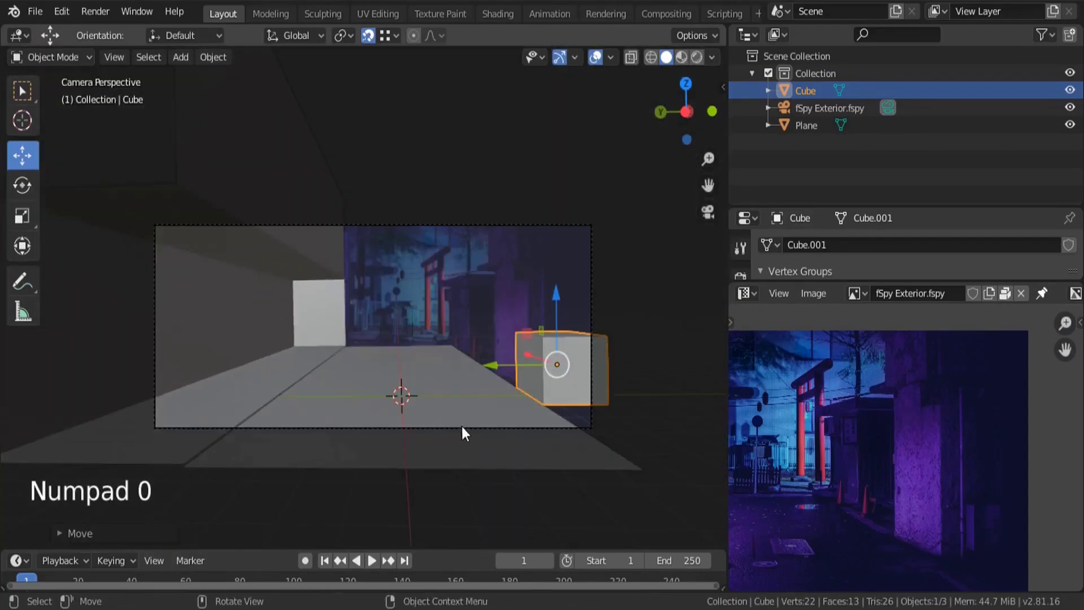
scroll("up", 3)
scroll("up", 3)
scroll("up", 3)
scroll("down", 3)
key("shift+Tab")
scroll("down", 3)
left_click(560, 347)
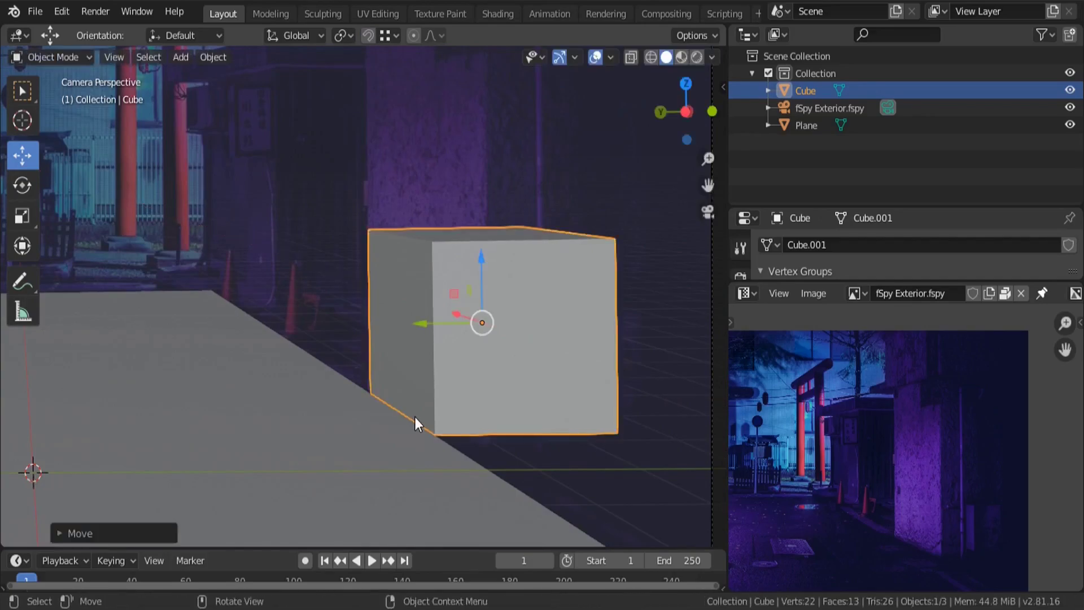
key("g")
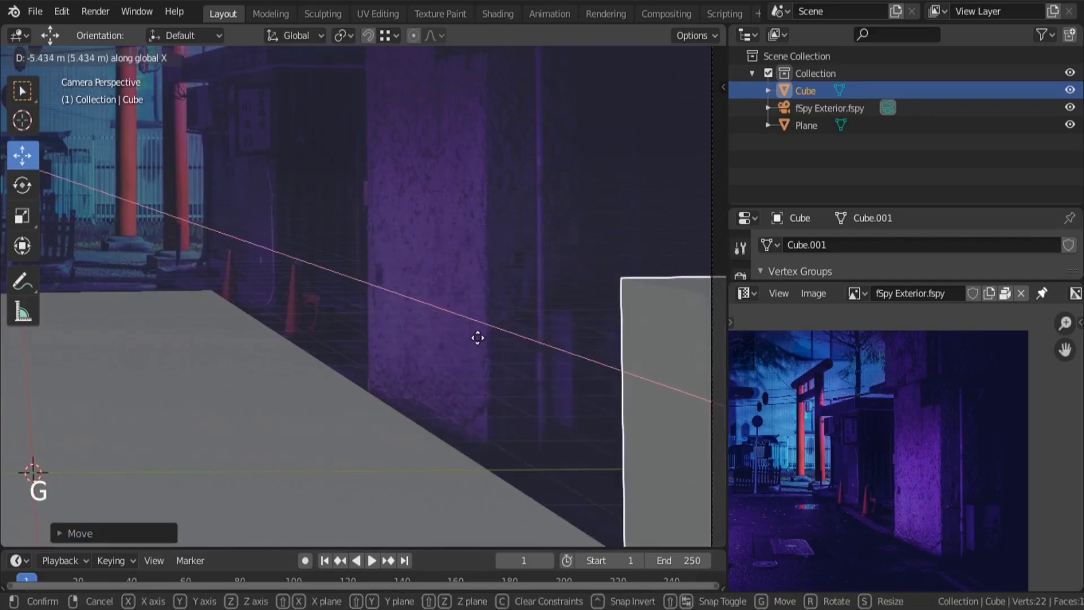
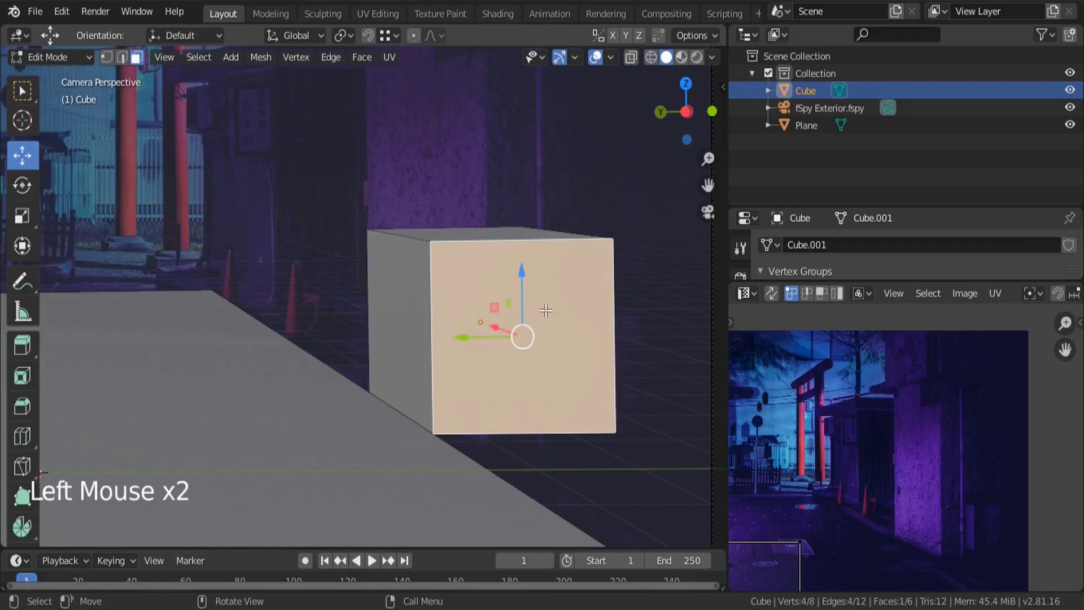
Step: With see-through shading, grab the box's side faces along Y to stretch it along the alley
key("z")
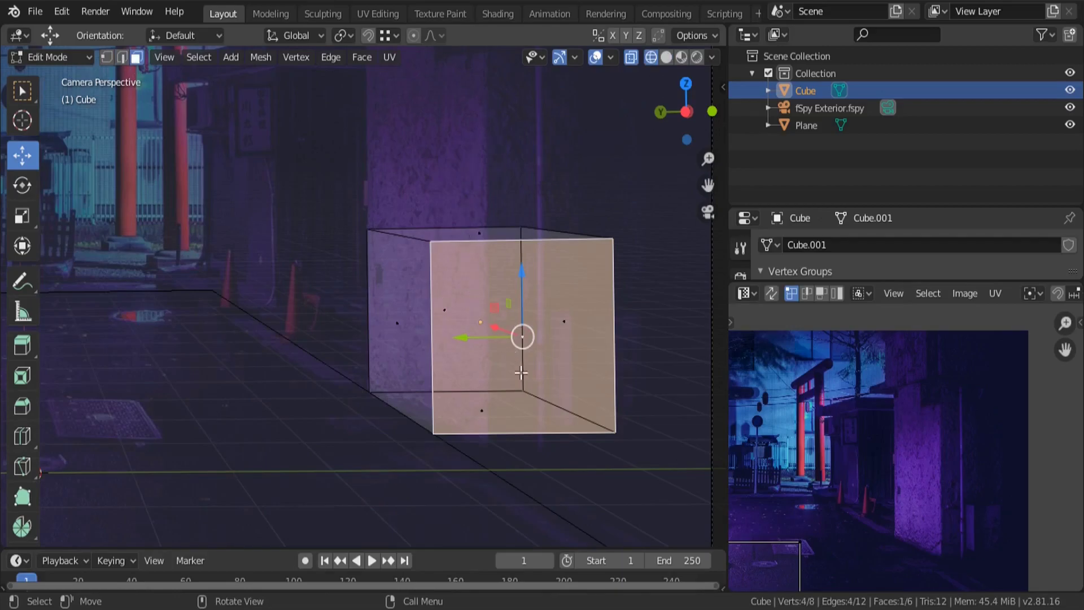
key("g")
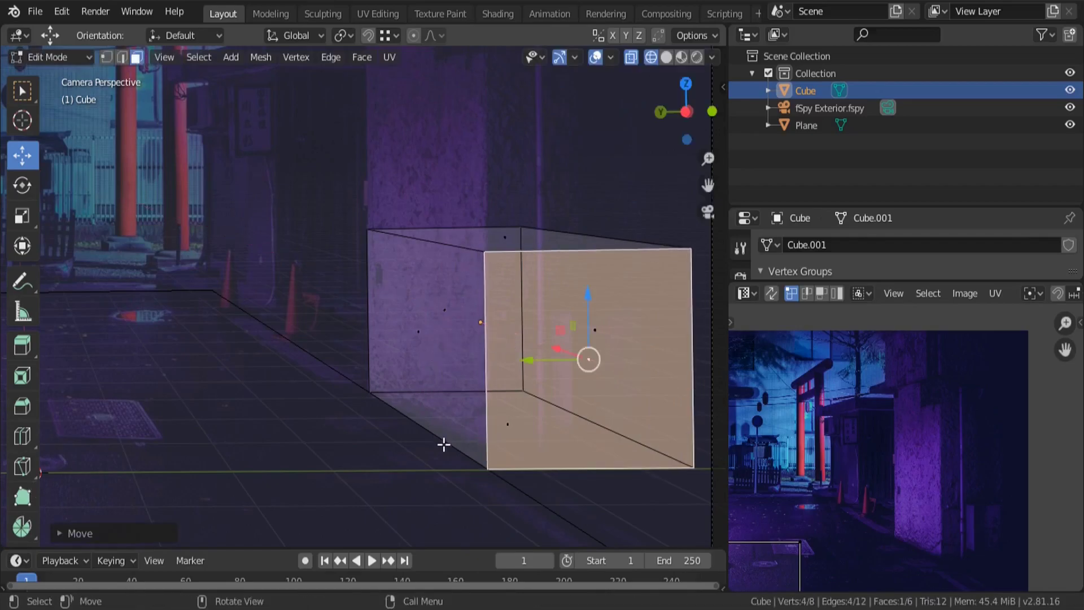
scroll("down", 3)
scroll("up", 3)
scroll("up", 3)
left_click(343, 355)
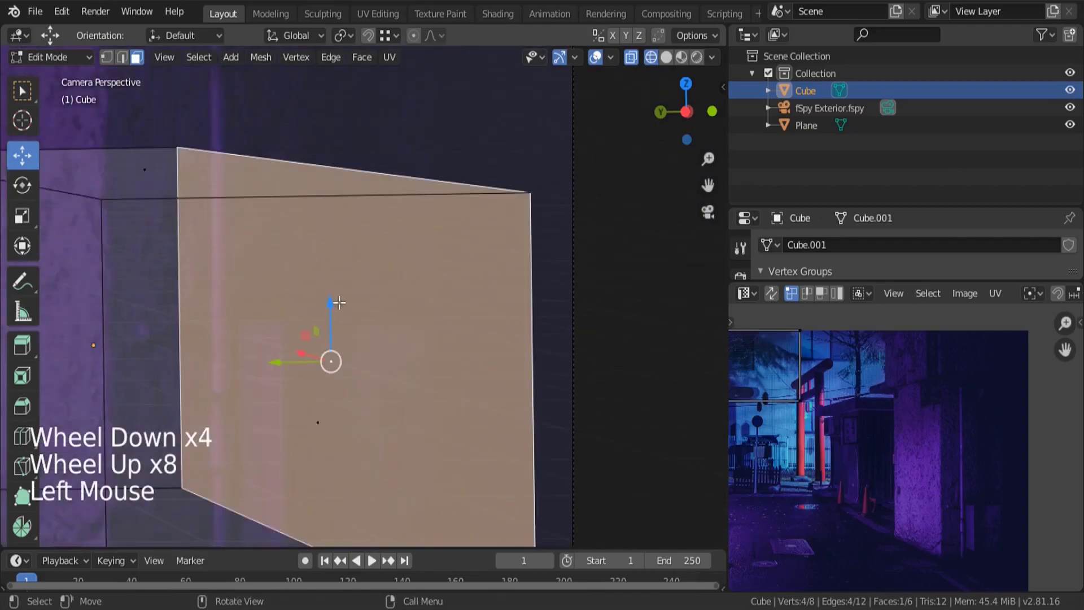
scroll("down", 3)
key("g")
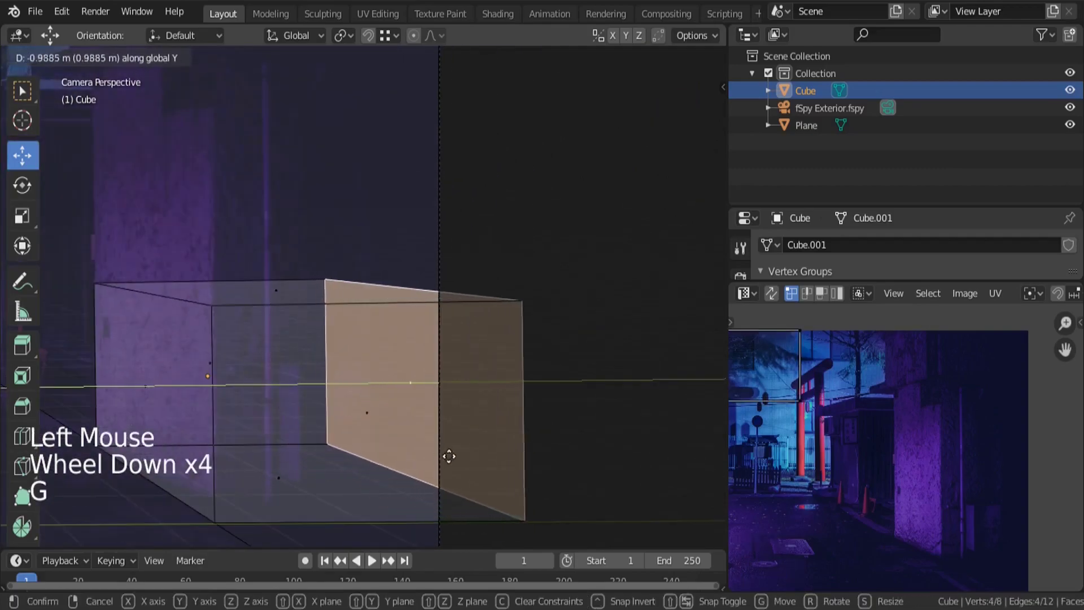
scroll("down", 3)
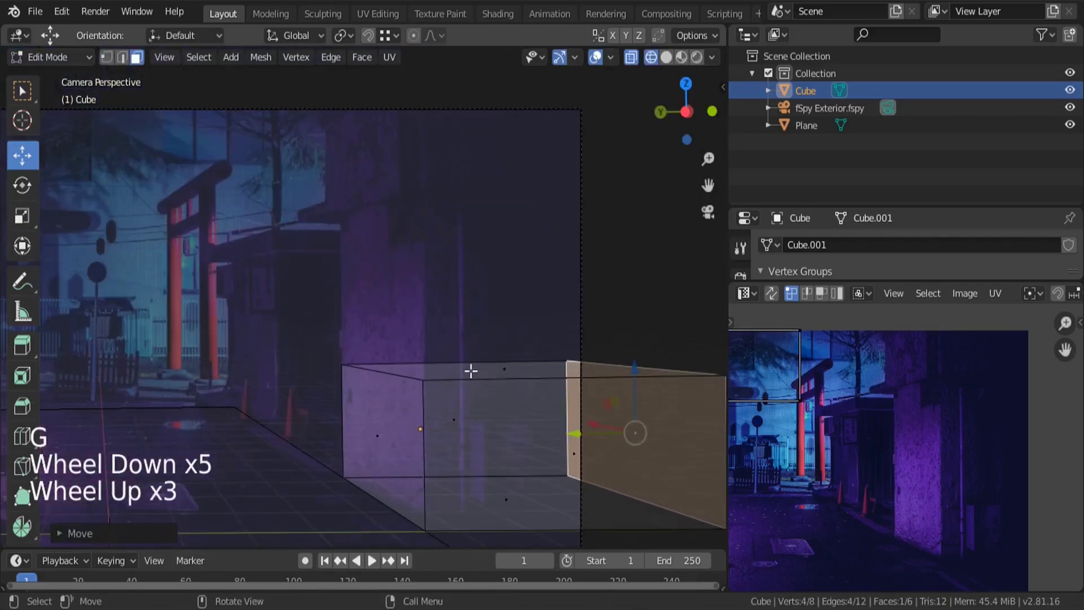
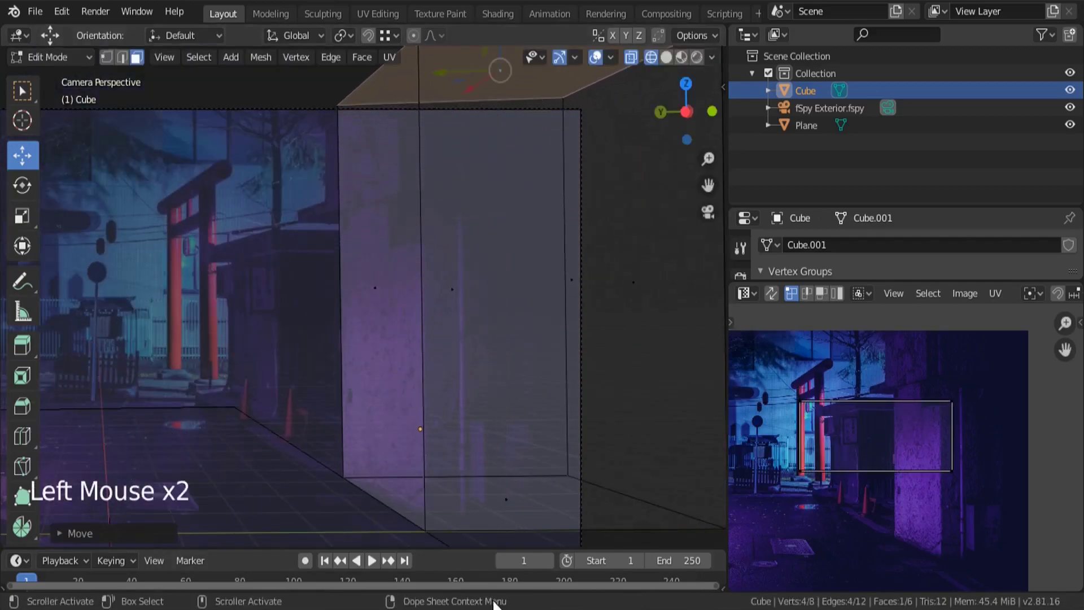
middle_click(917, 441)
scroll("up", 3)
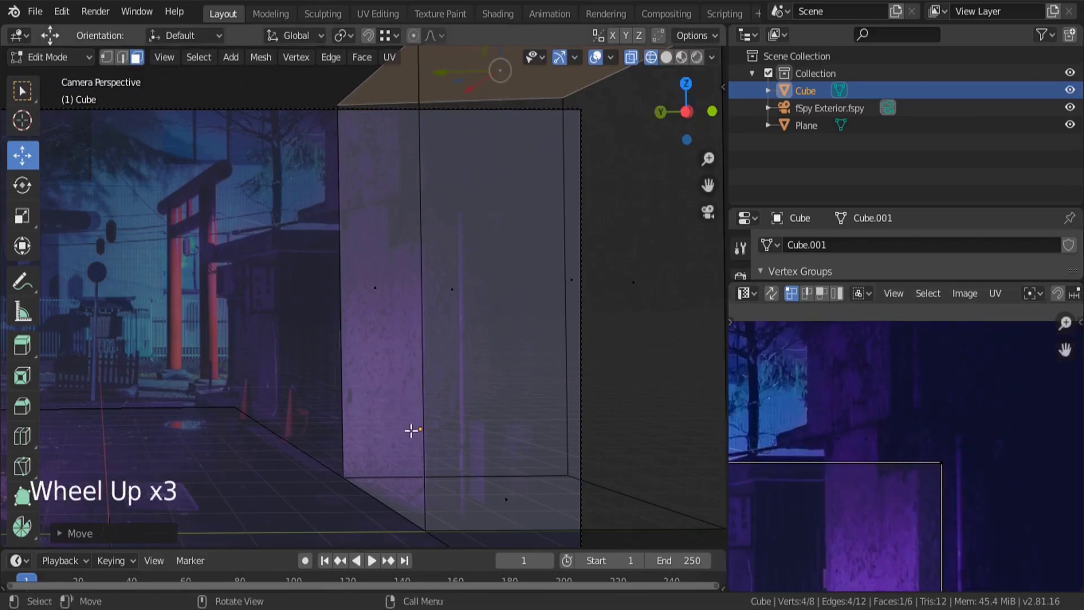
Step: Cut two horizontal loops near the top, extrude the face band between them and scale it outward into a rim
key("ctrl+r")
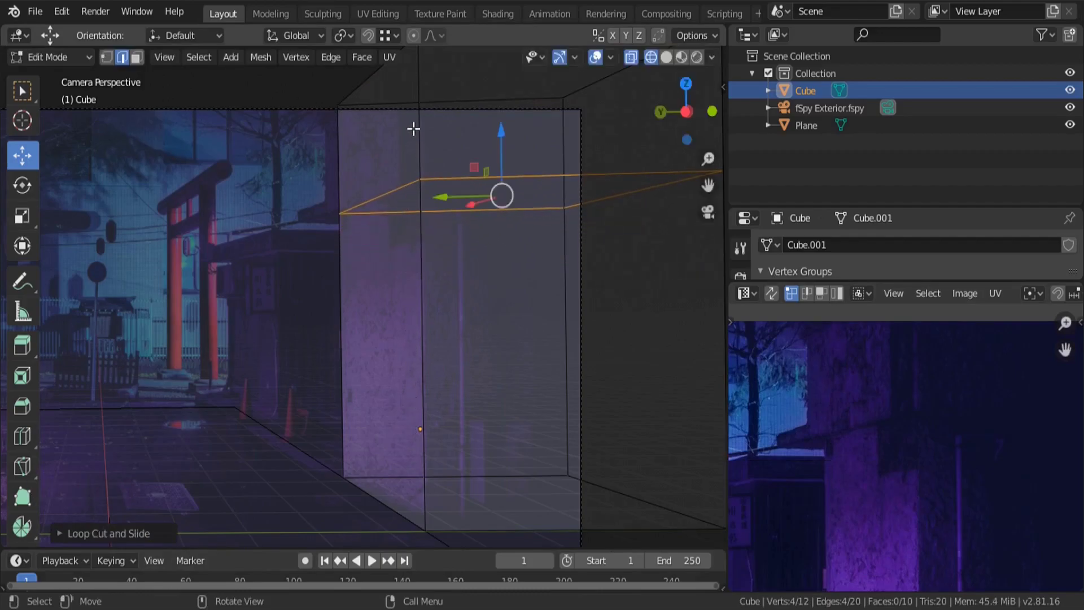
key("ctrl+r")
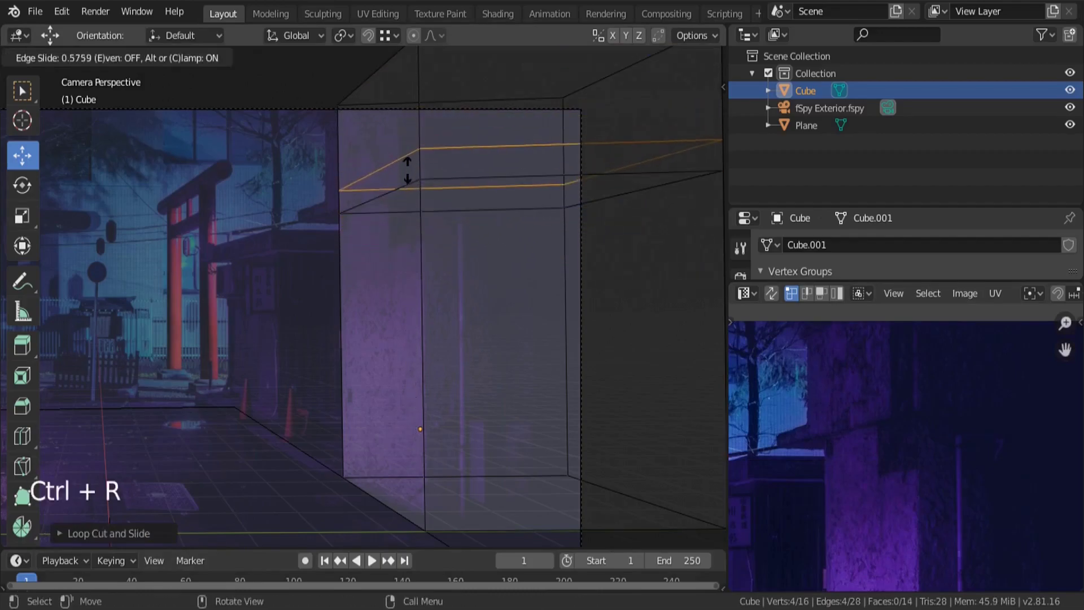
key("c")
left_click(140, 61)
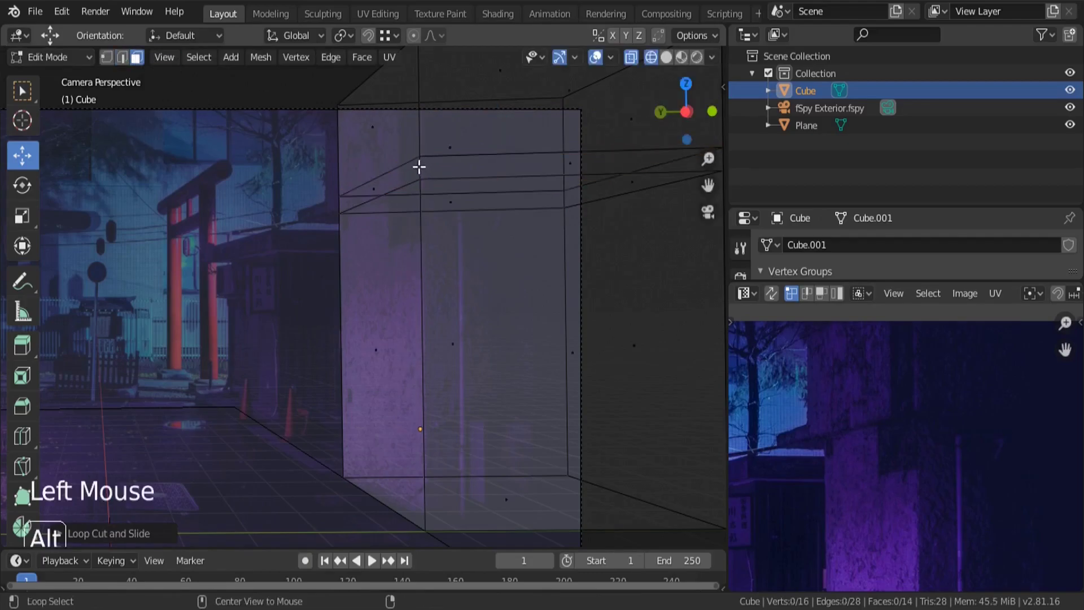
left_click(420, 163)
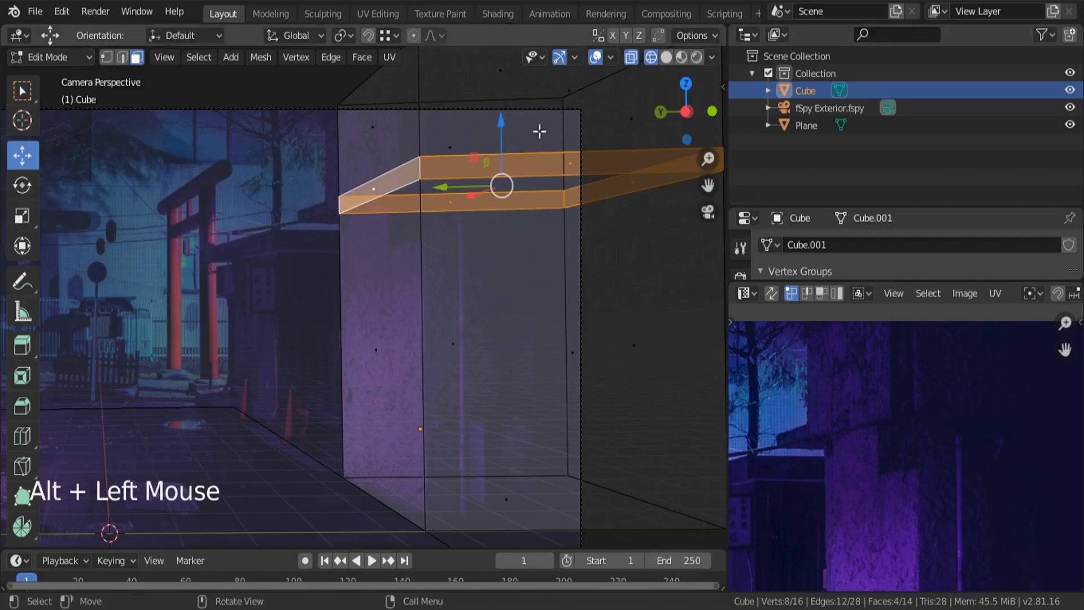
key("e")
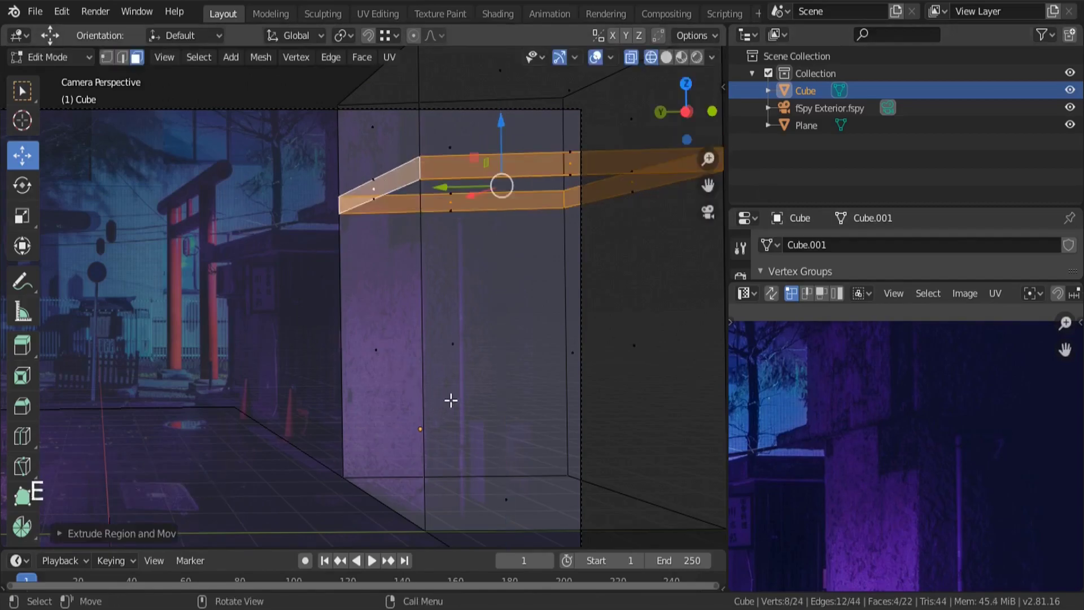
key("s")
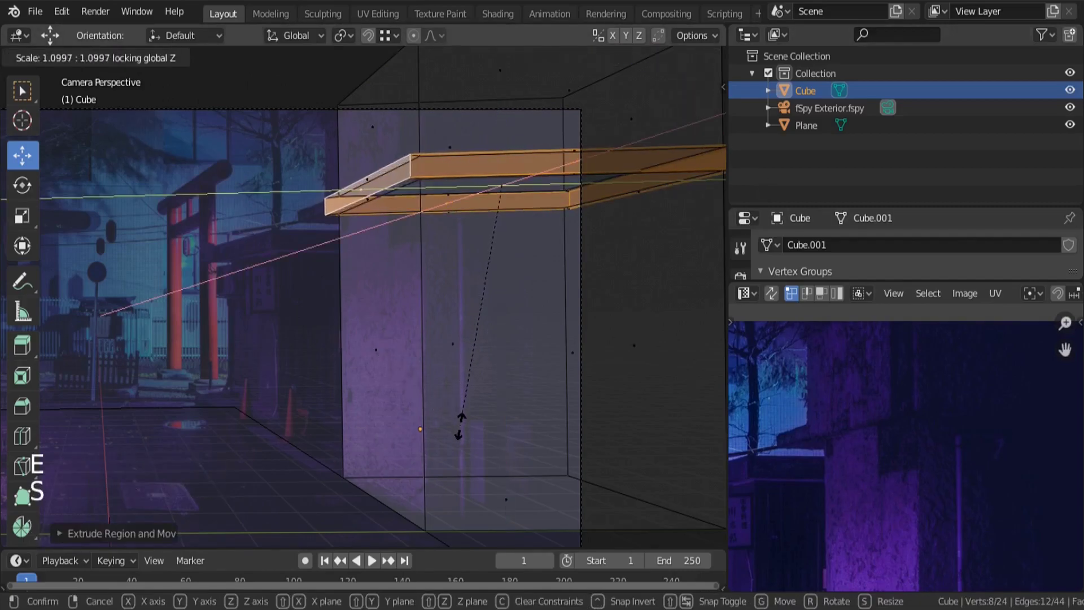
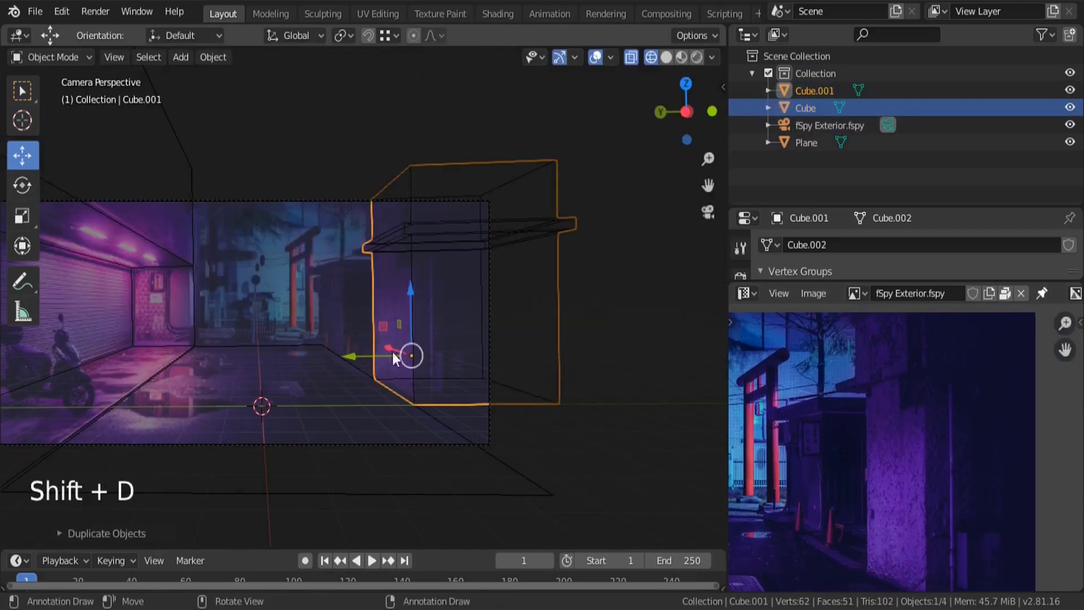
Step: Duplicate the rimmed box, shift the copy along X, and switch the viewport to solid shading
key("s")
key("g")
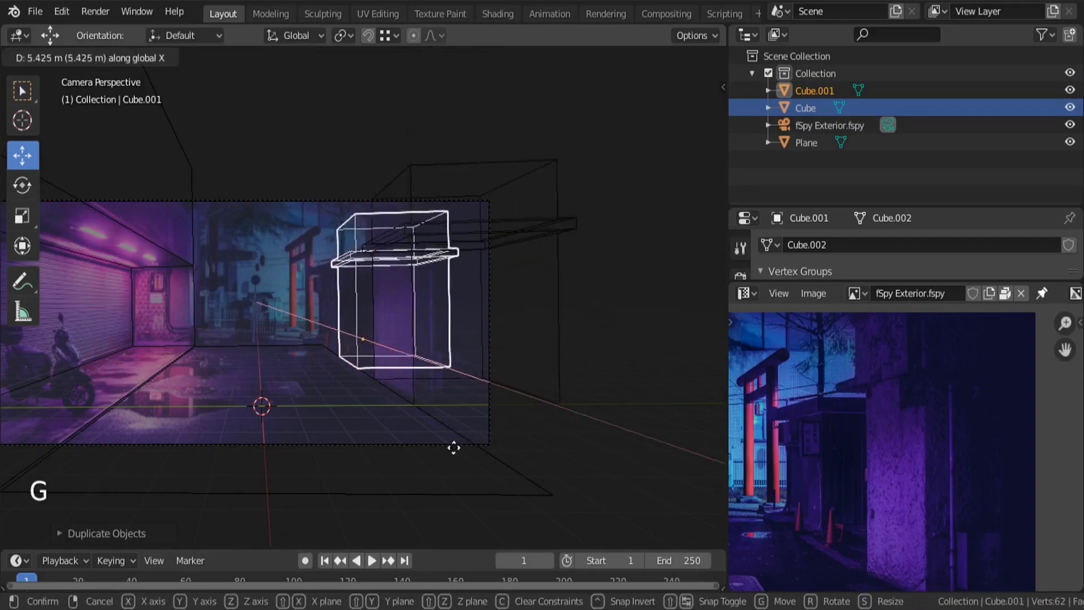
scroll("up", 3)
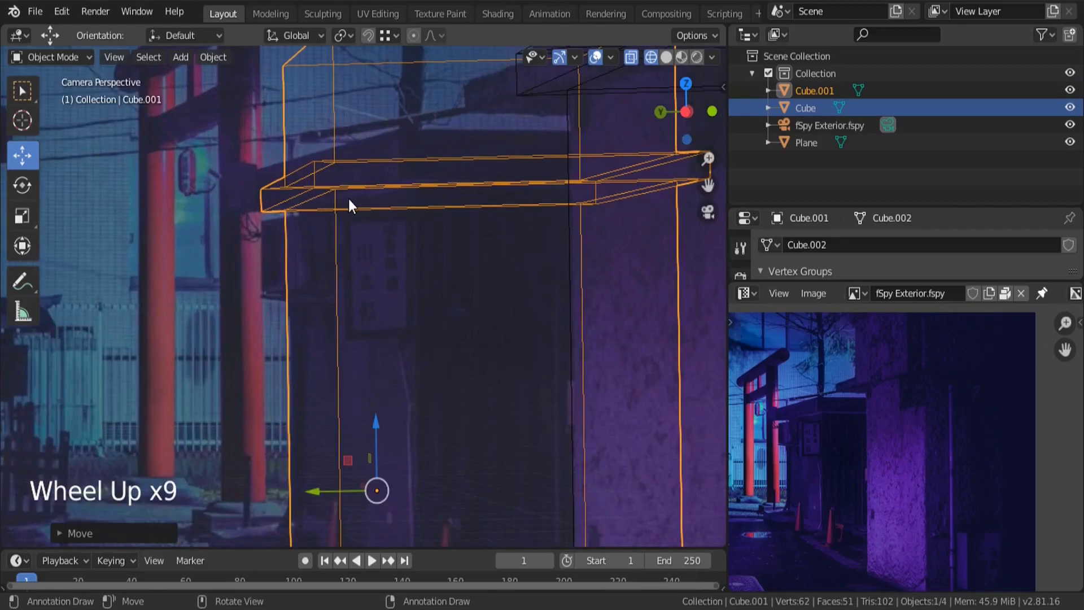
middle_click(354, 200)
key("KP_Decimal")
key("z")
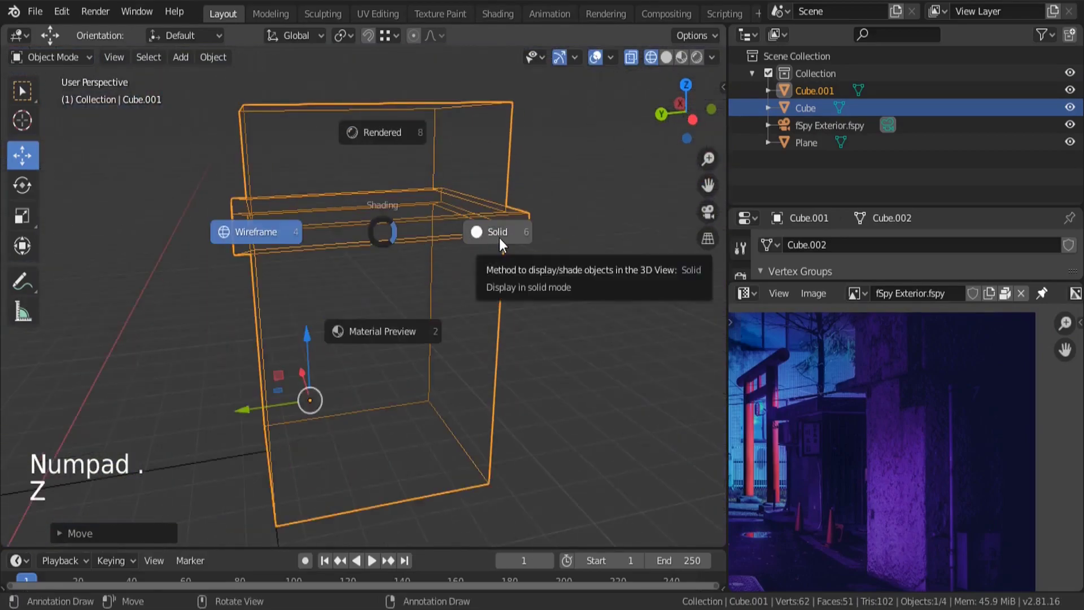
middle_click(348, 324)
middle_click(431, 355)
Step: In Edit Mode, delete the copy's upper faces above the rim
key("Tab")
middle_click(311, 218)
left_click(137, 63)
left_click(339, 124)
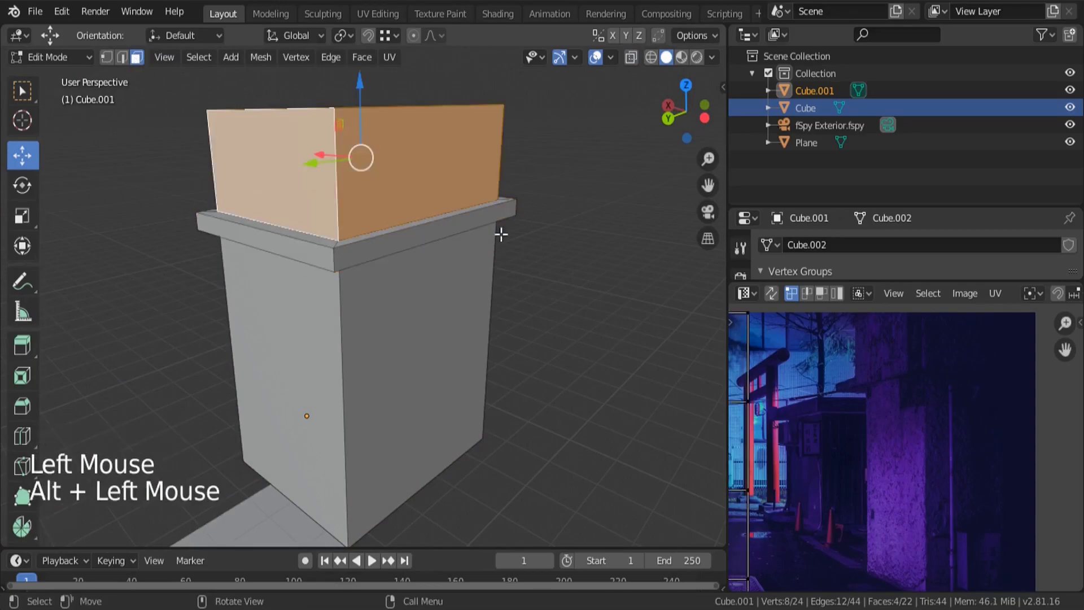
key("x")
middle_click(408, 197)
left_click(399, 110)
key("x")
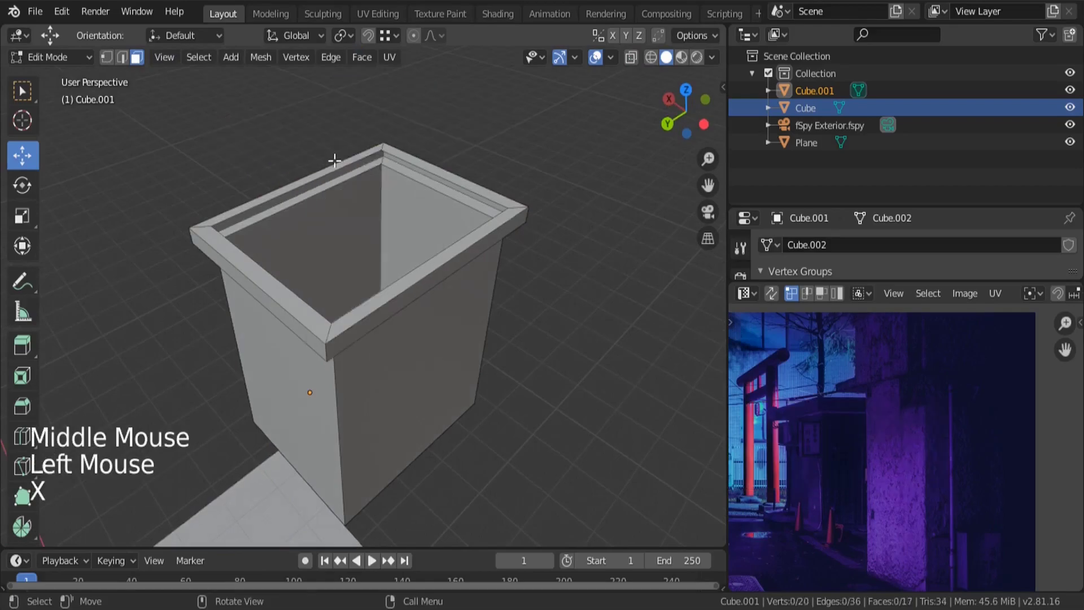
left_click(126, 65)
left_click(275, 293)
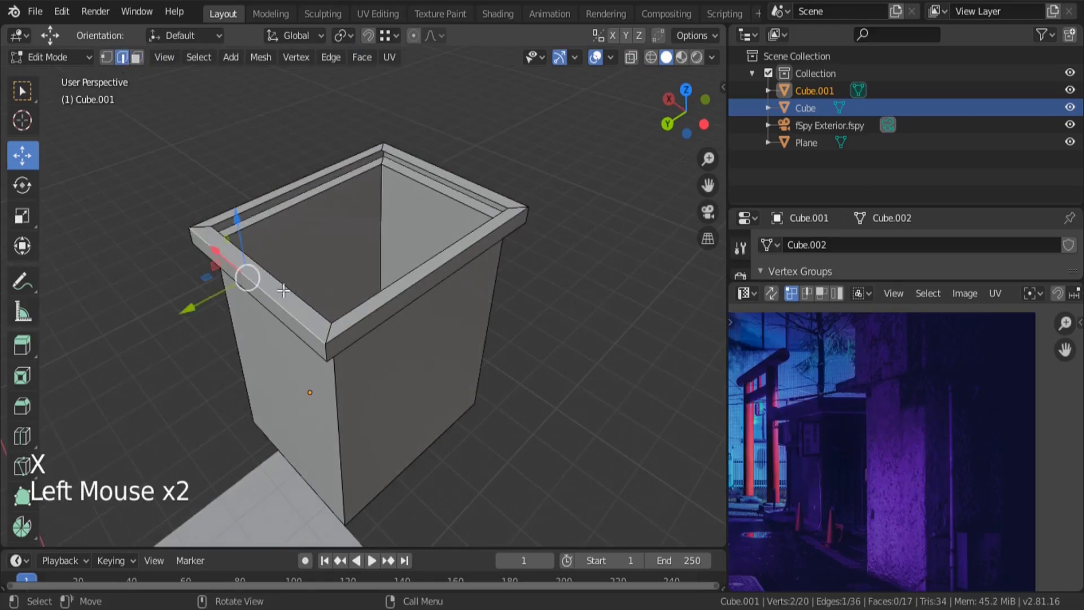
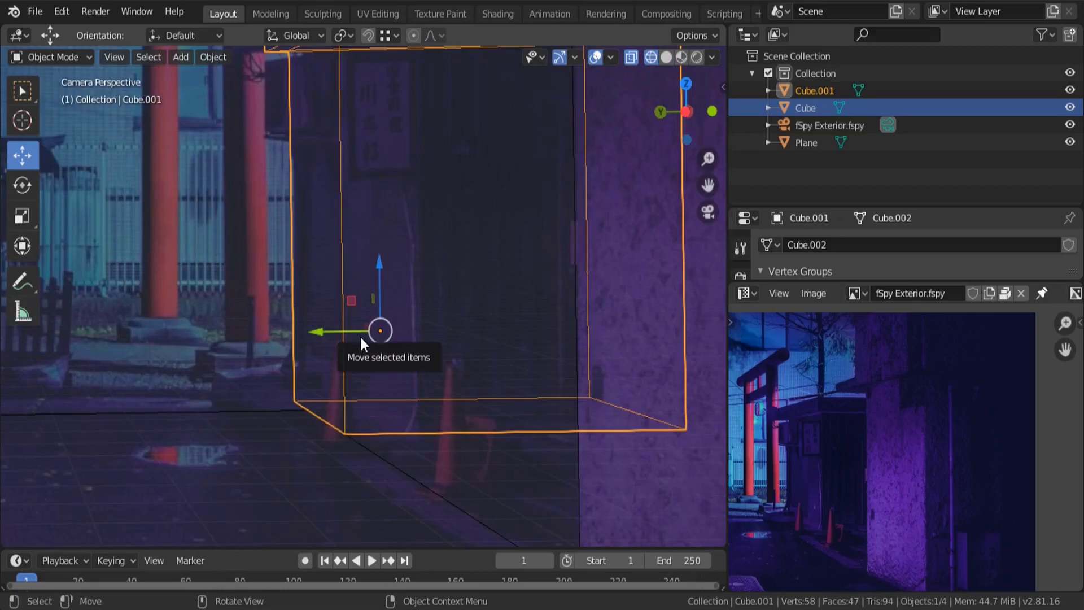
Step: Scale the block wider along X and move it along X to fit the photo
scroll("down", 3)
key("s")
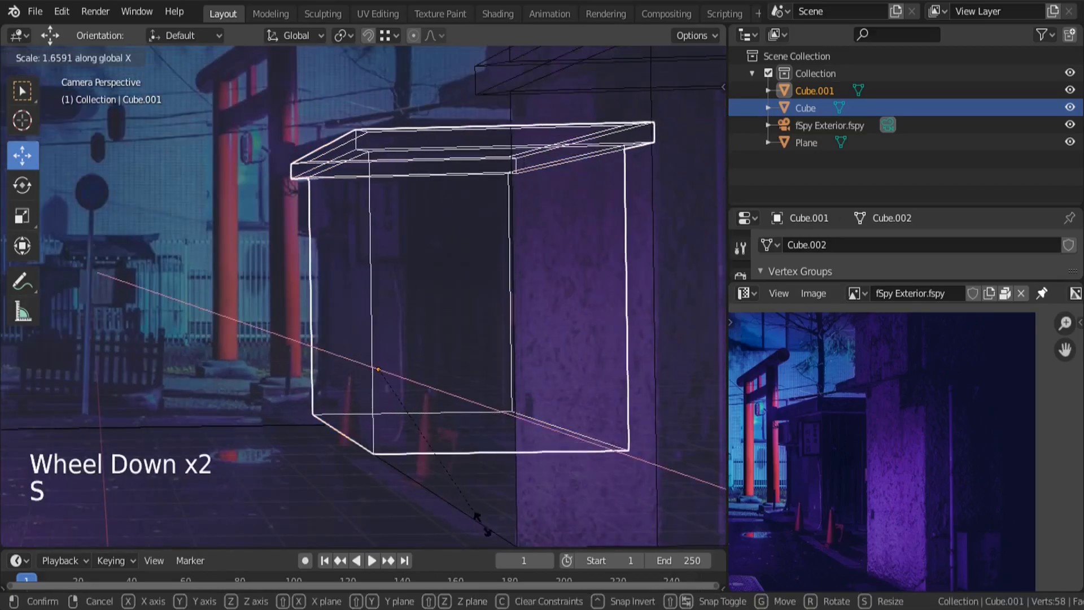
key("g")
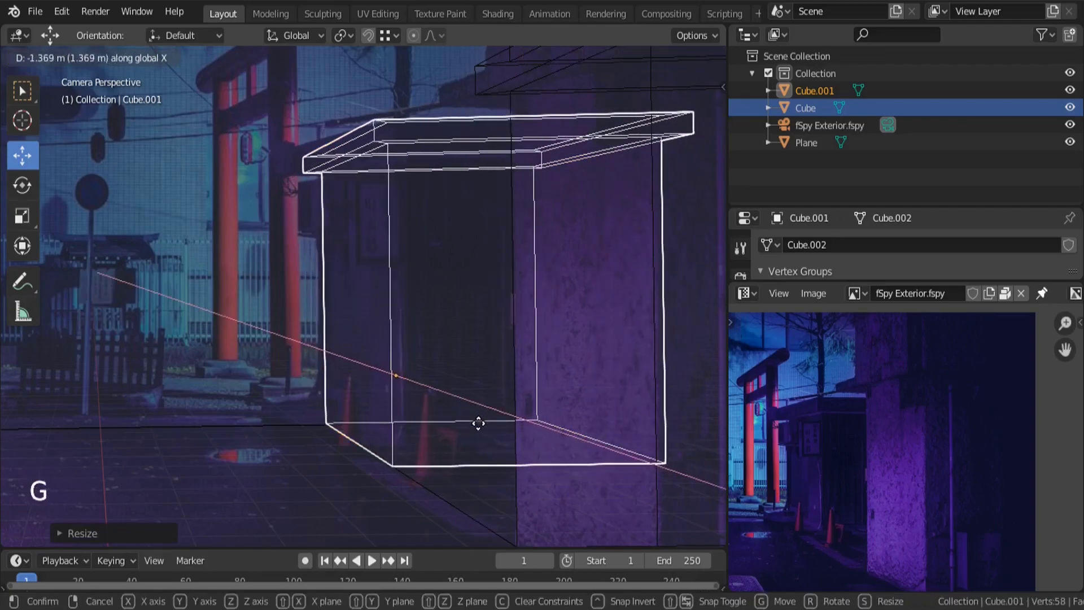
key("s")
middle_click(509, 367)
key("z")
middle_click(486, 360)
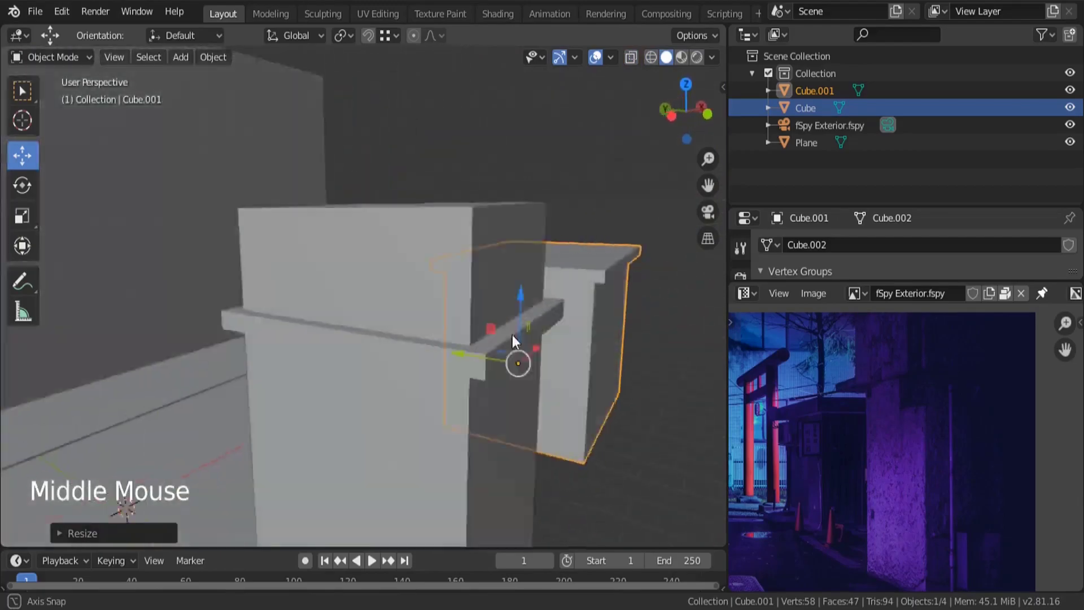
Step: Select the block's top face and extrude it upward above the rim
key("Tab")
scroll("up", 3)
left_click(138, 65)
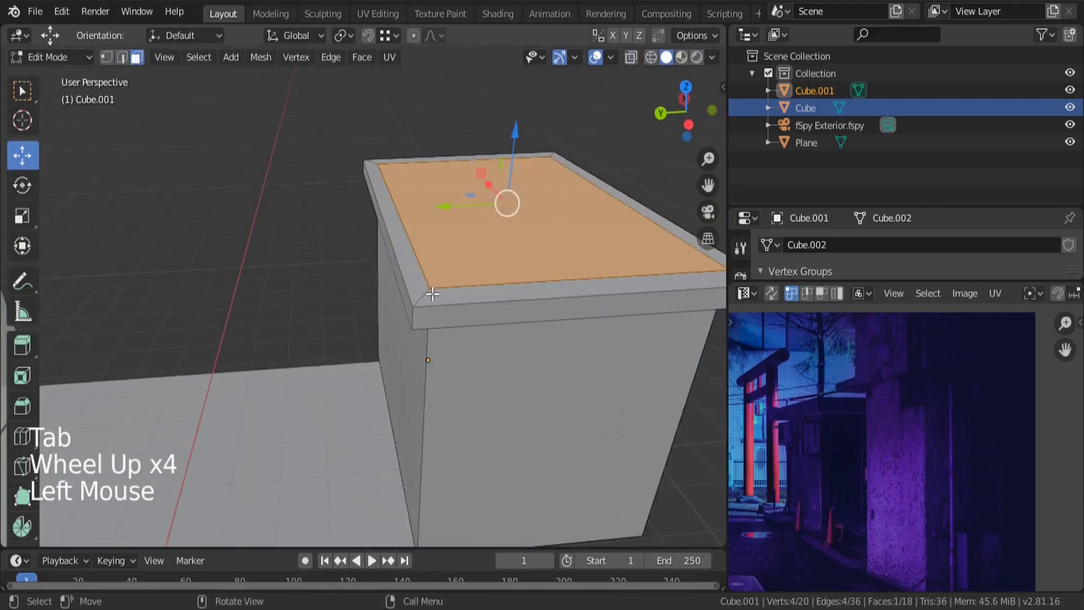
left_click(425, 288)
key("KP_0")
key("s")
left_click(475, 85)
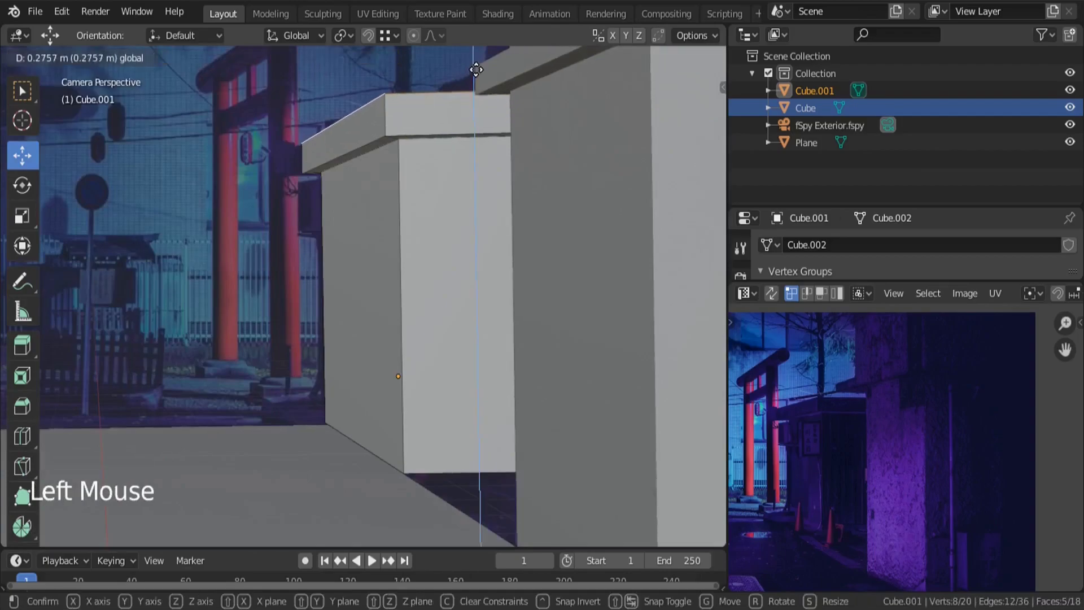
Step: Leave Edit Mode, orbit to check the blocks, and reopen the alley plane mesh for editing
key("Tab")
key("a")
key("a")
middle_click(347, 330)
scroll("down", 3)
left_click(363, 415)
scroll("down", 3)
middle_click(451, 348)
key("Tab")
scroll("up", 3)
middle_click(475, 353)
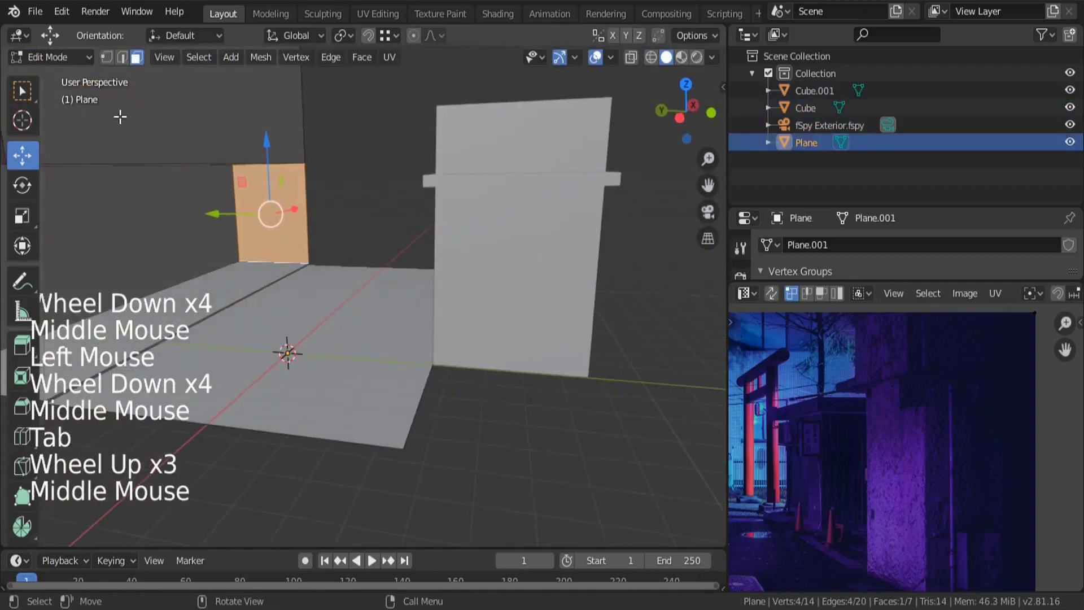
Step: Select the floor's edge and extrude it along Y so a strip runs under both blocks
left_click(127, 62)
left_click(422, 406)
key("e")
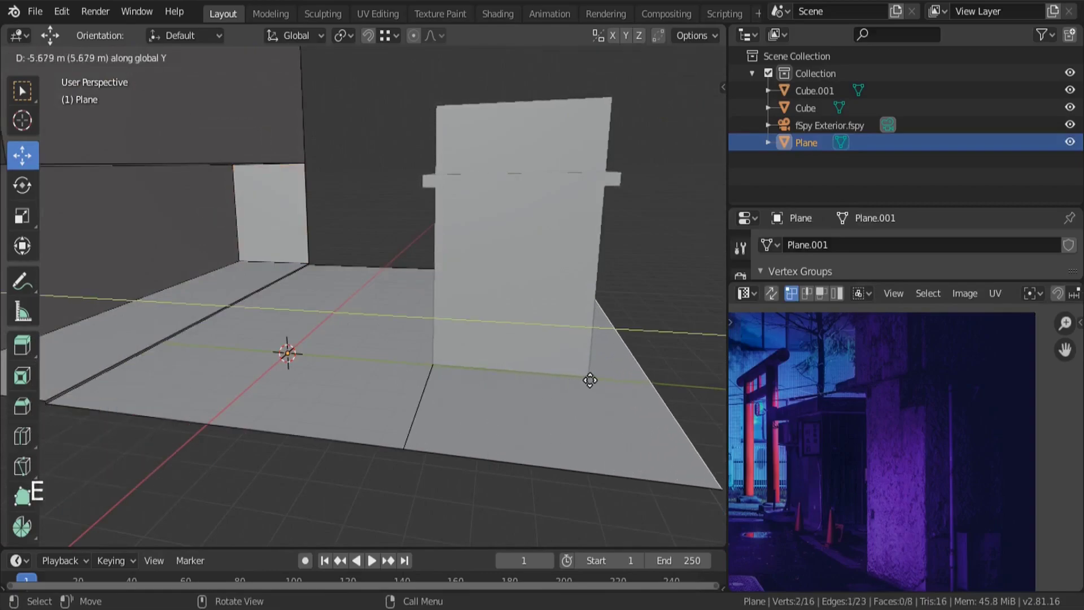
left_click(369, 39)
left_click(560, 330)
key("Tab")
Step: Orbit to check the new floor strip and return the plane mesh to Edit Mode
middle_click(775, 523)
middle_click(788, 506)
scroll("up", 3)
middle_click(504, 276)
key("Tab")
middle_click(508, 320)
scroll("down", 3)
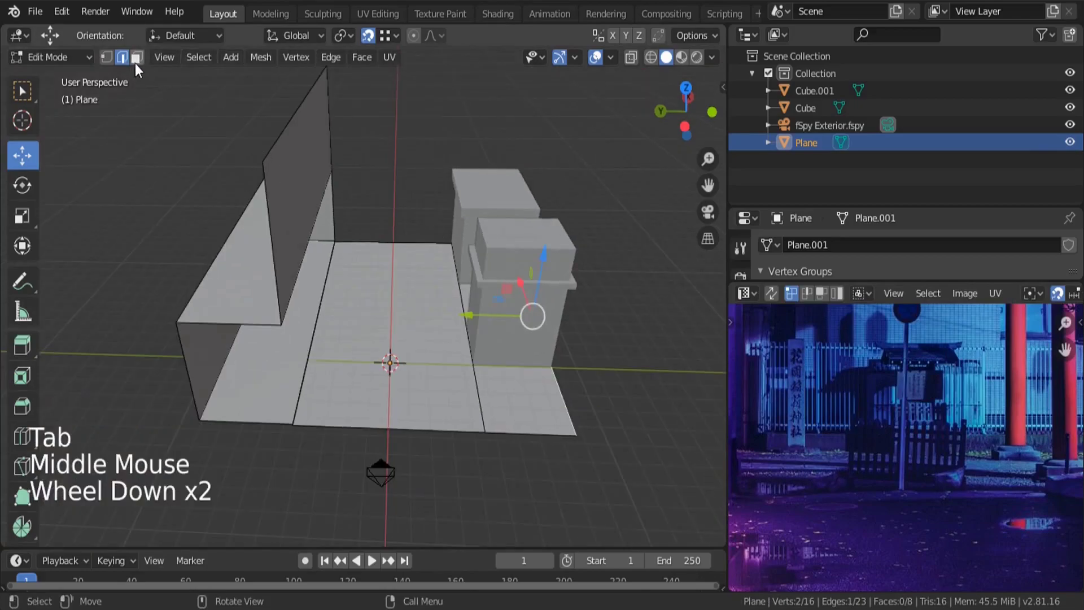
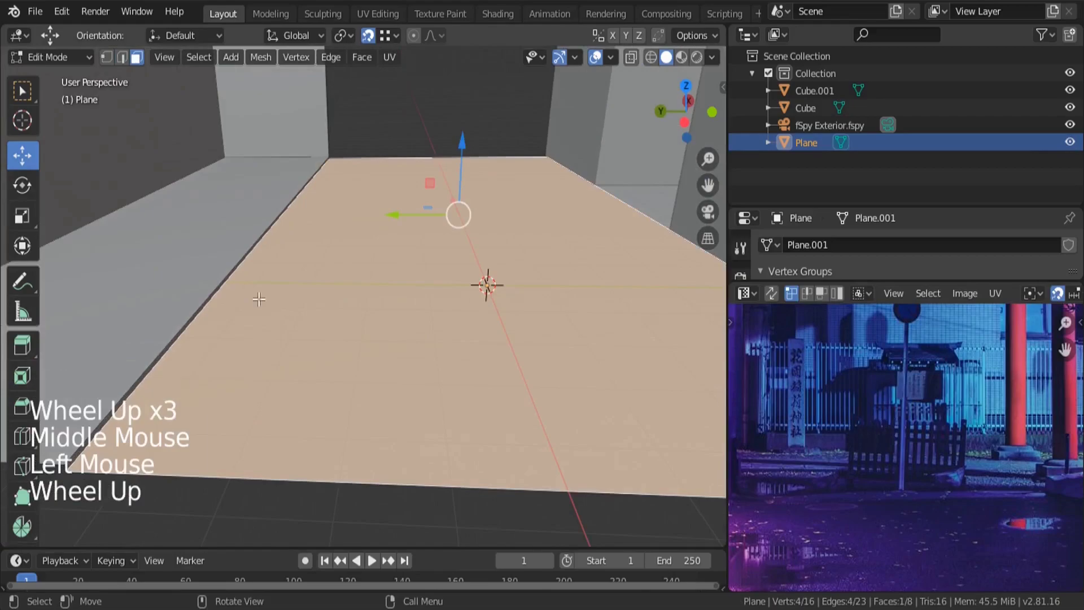
Step: Select the left floor faces and adjust their scale and rotation
left_click(186, 236)
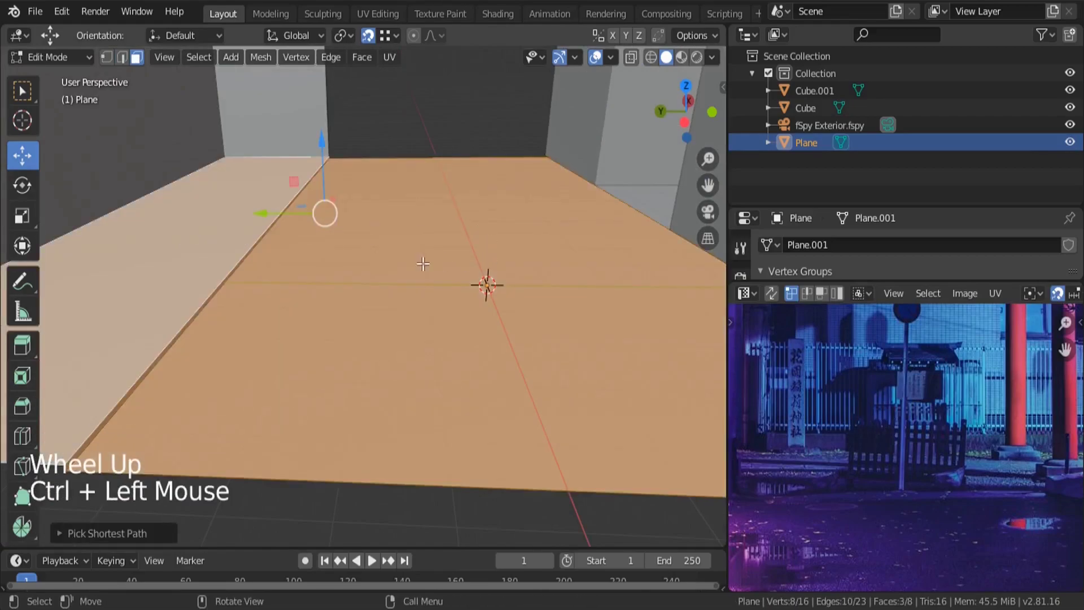
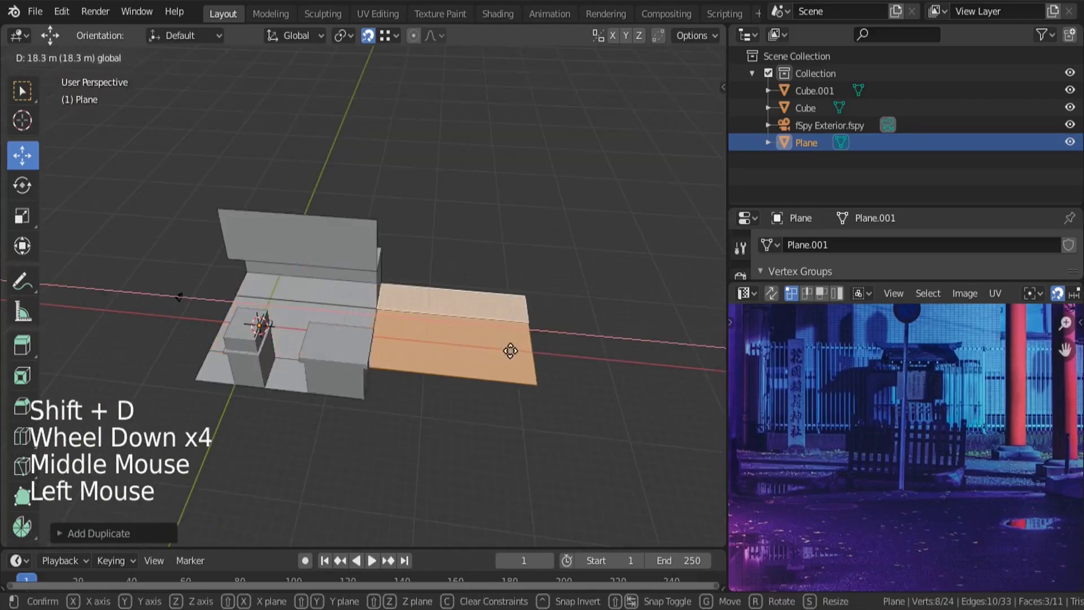
key("s")
key("r")
scroll("up", 3)
key("s")
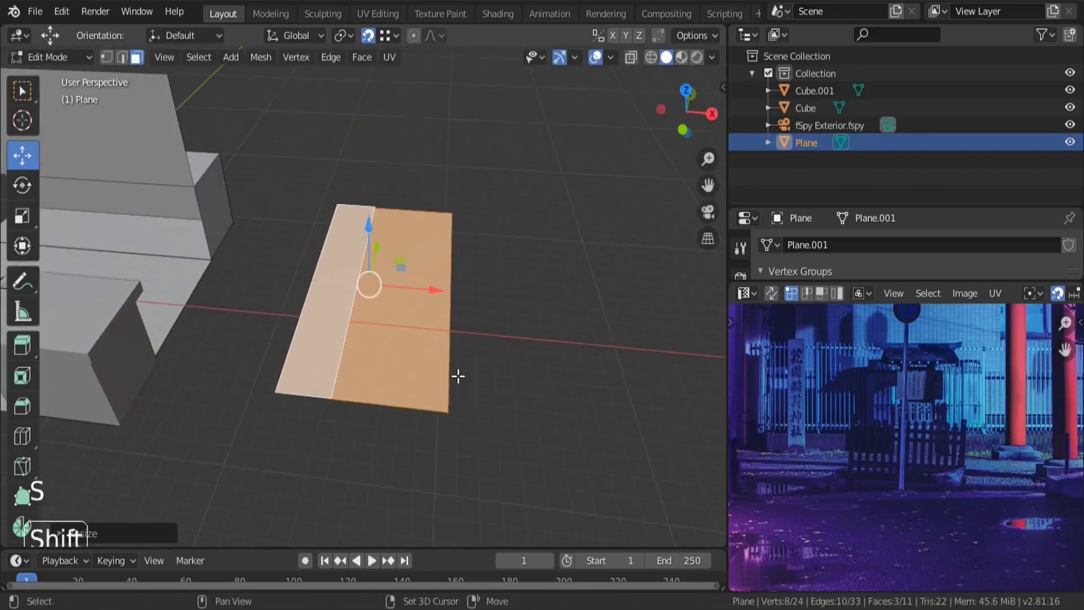
Step: Duplicate the floor strips with Shift+D and place the copies snug beside the existing floor
key("shift+d")
left_click(427, 291)
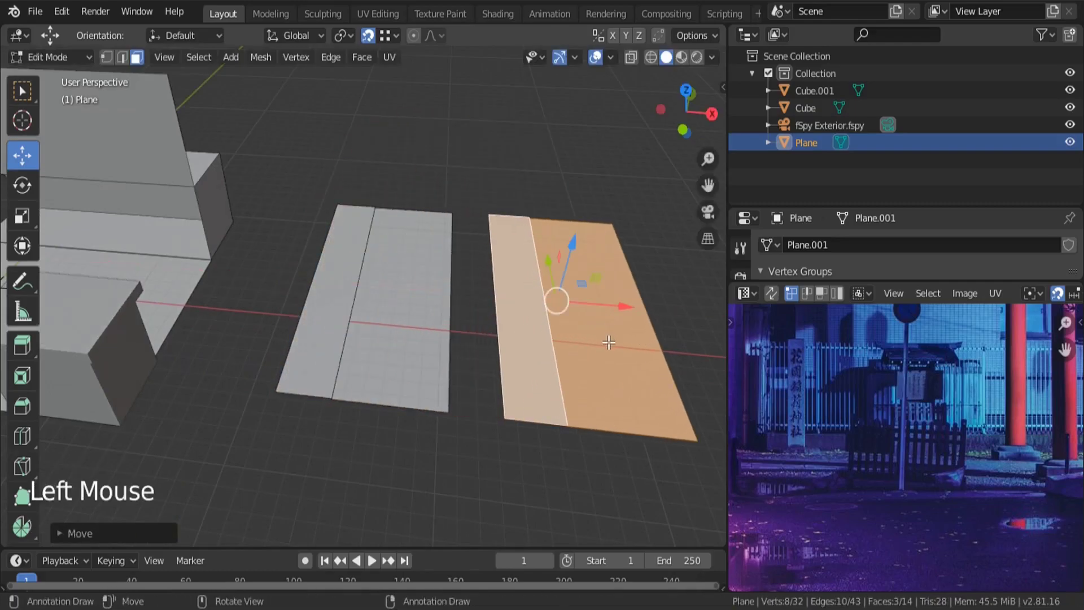
key("s")
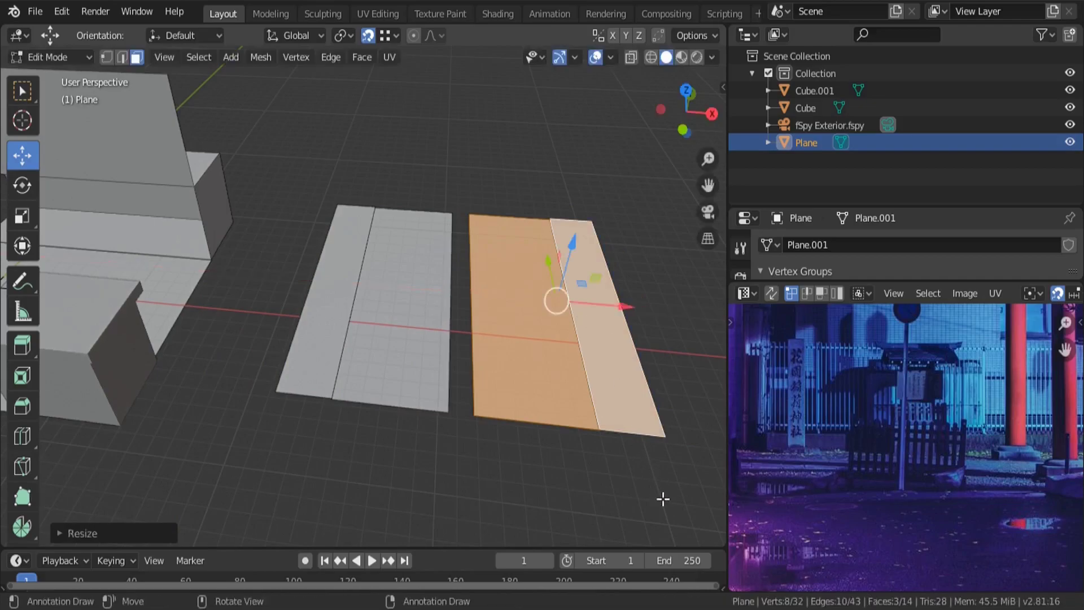
key("s")
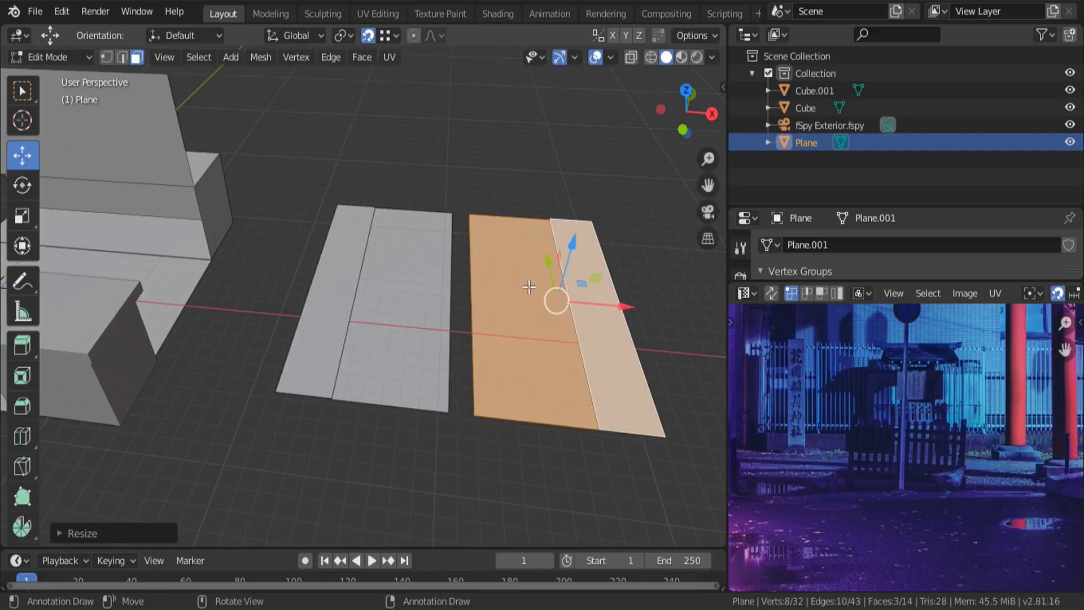
left_click(627, 304)
key("l")
left_click(504, 296)
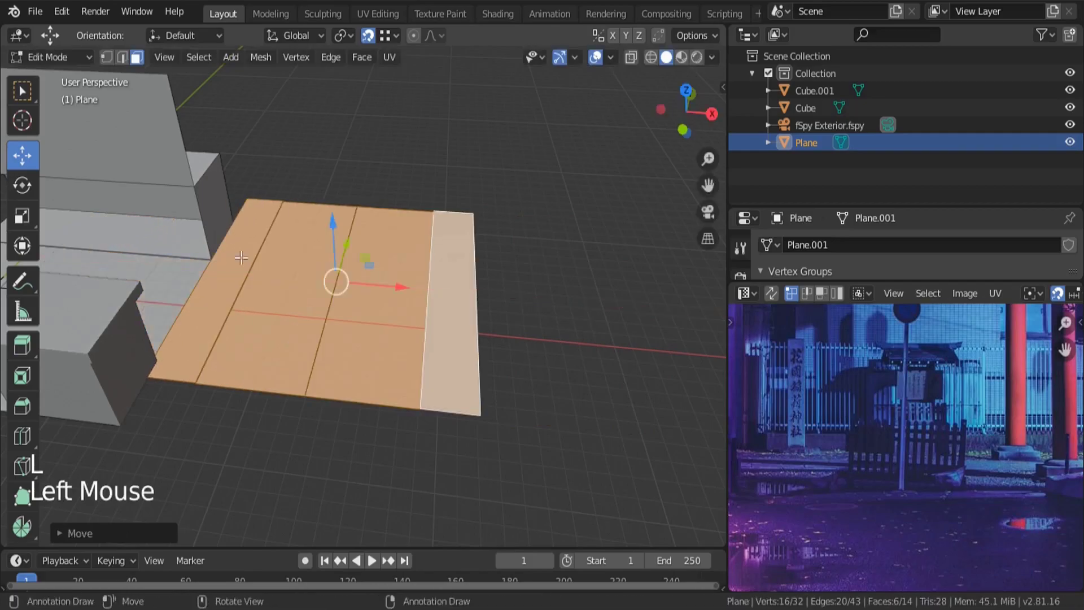
Step: Check the widened floor from camera view and orbit, returning to Object Mode
middle_click(375, 282)
left_click(392, 241)
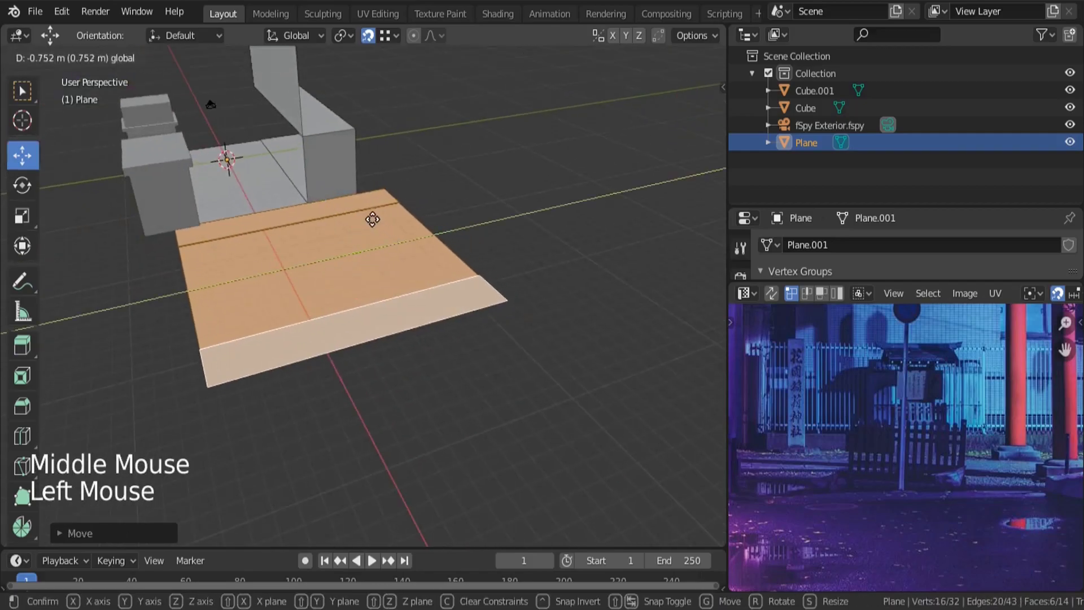
middle_click(253, 283)
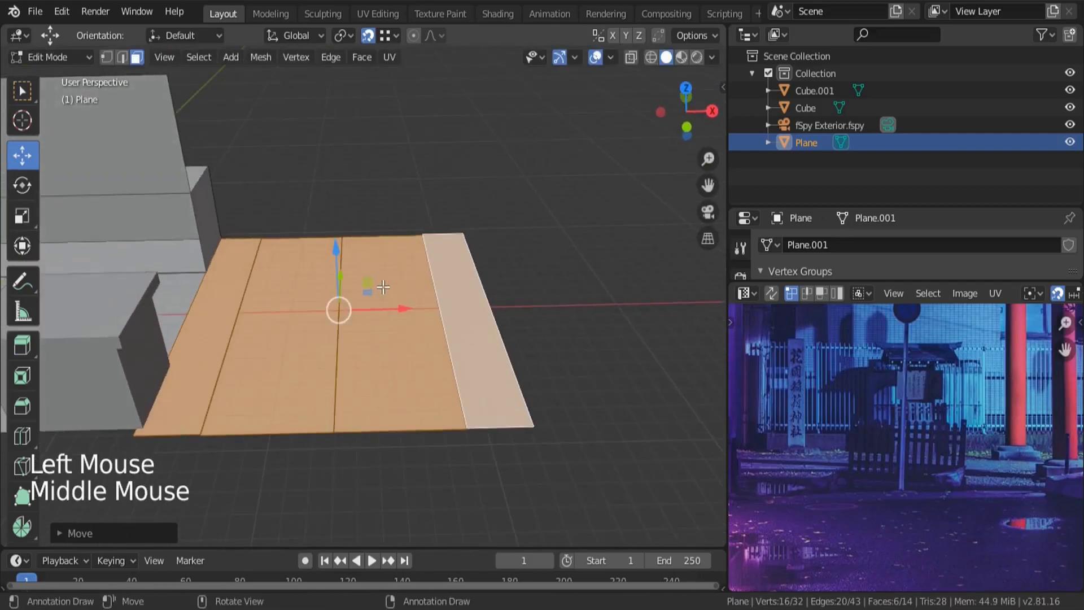
key("KP_0")
key("Tab")
scroll("down", 3)
scroll("up", 3)
key("a")
key("a")
scroll("up", 3)
scroll("down", 3)
middle_click(575, 358)
middle_click(963, 388)
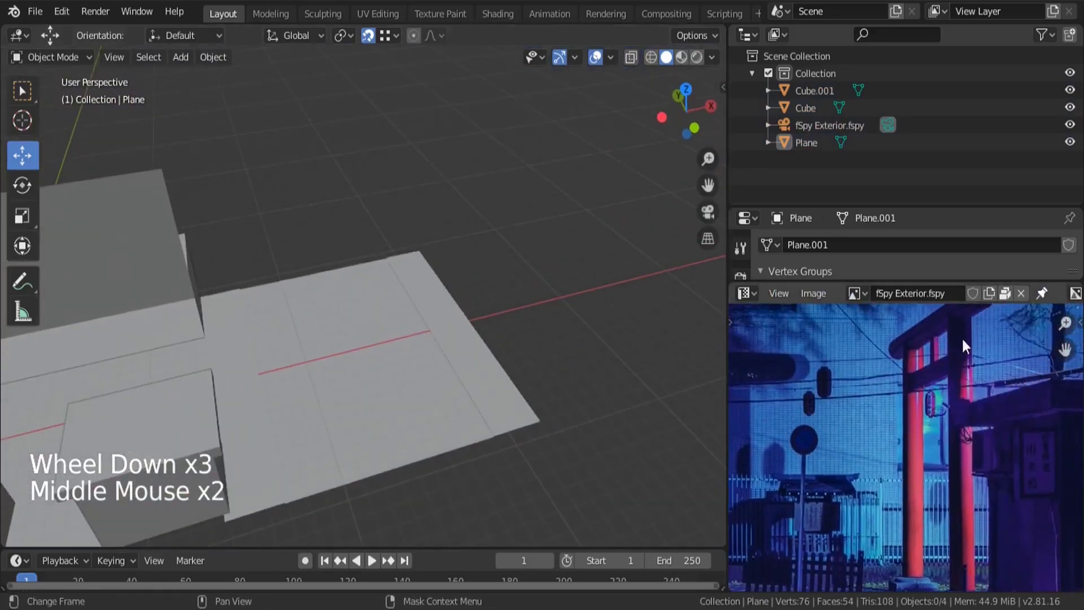
Step: Snap the 3D cursor to a narrow face strip of the floor plane
left_click(266, 435)
key("Tab")
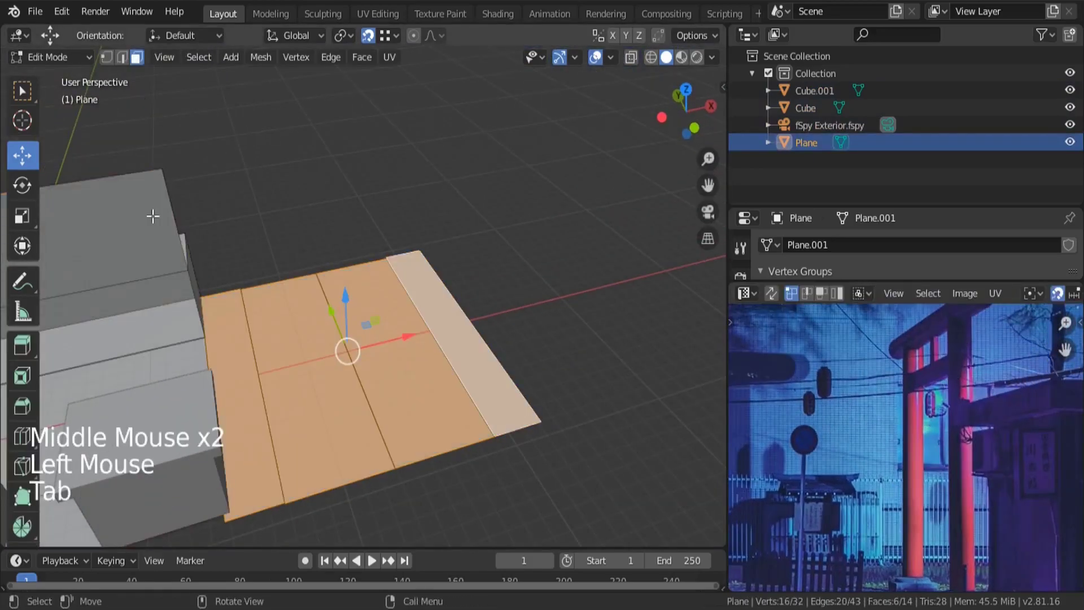
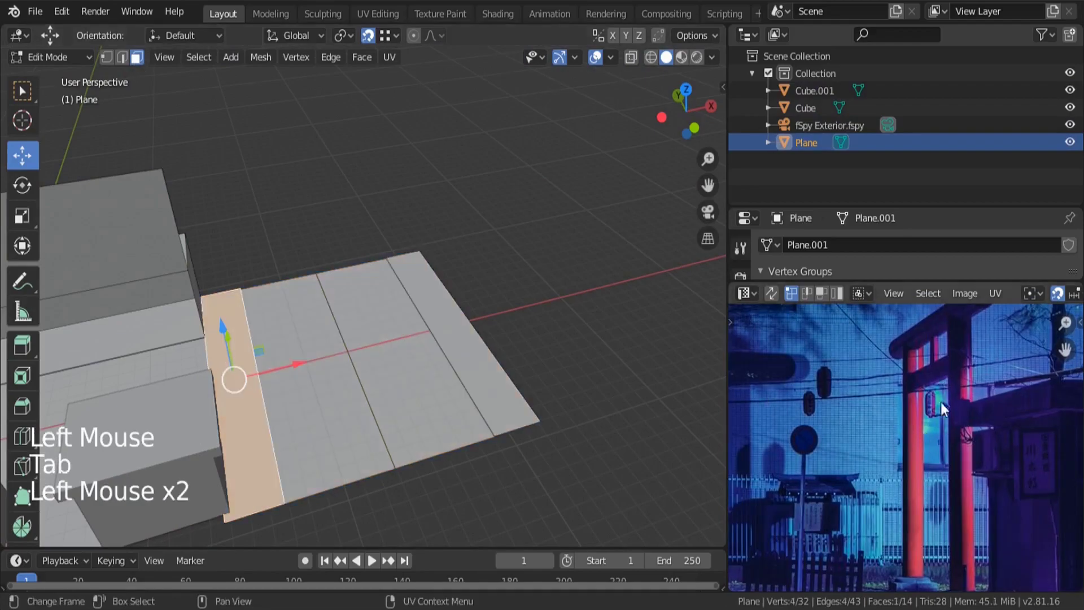
middle_click(398, 390)
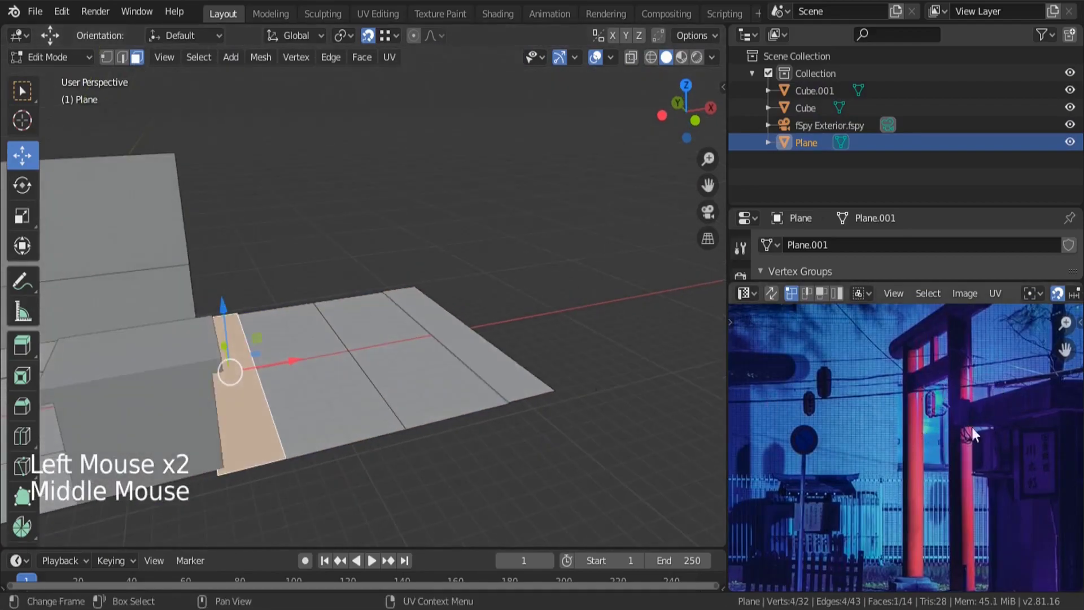
type("m")
key("shift+s")
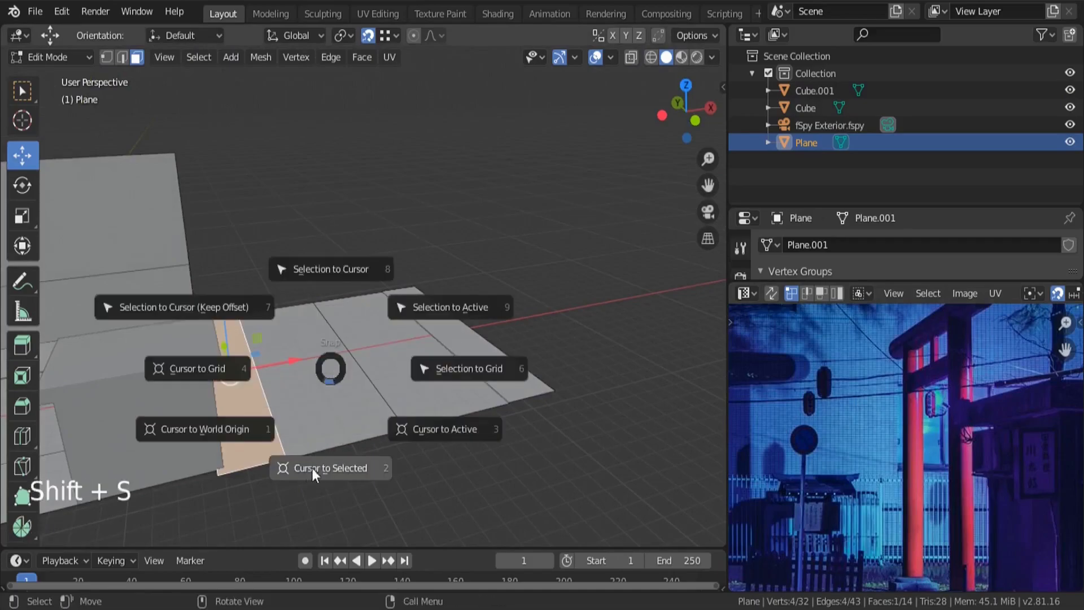
key("Tab")
Step: Add a new cylinder mesh at the cursor position on the floor strip
middle_click(243, 383)
middle_click(475, 305)
key("shift+a")
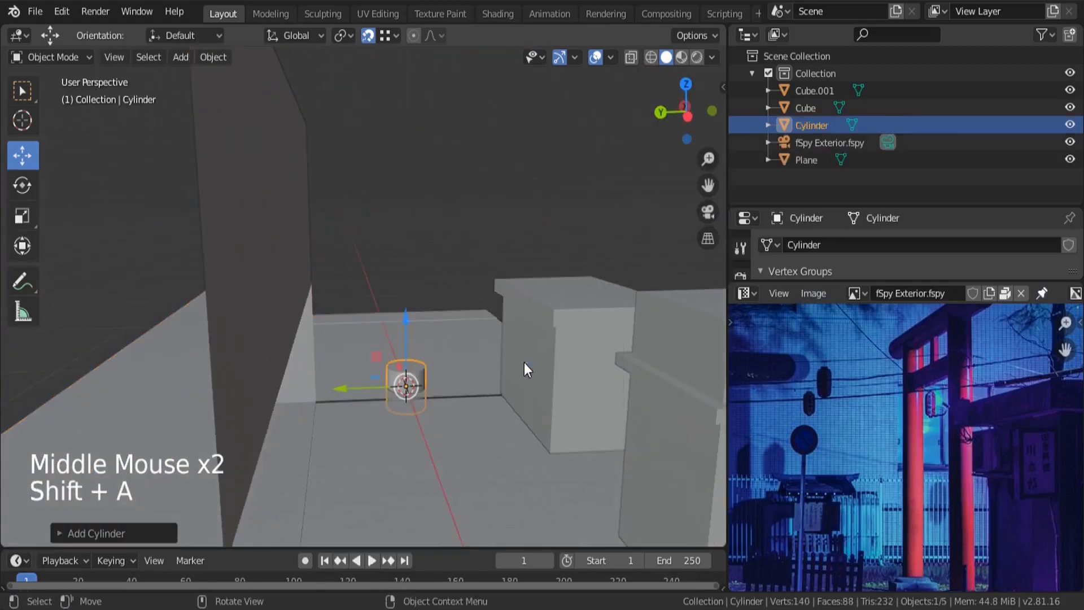
Step: Scale the cylinder into a thin tall post and check it against the gate pillar in camera view
key("s")
key("s")
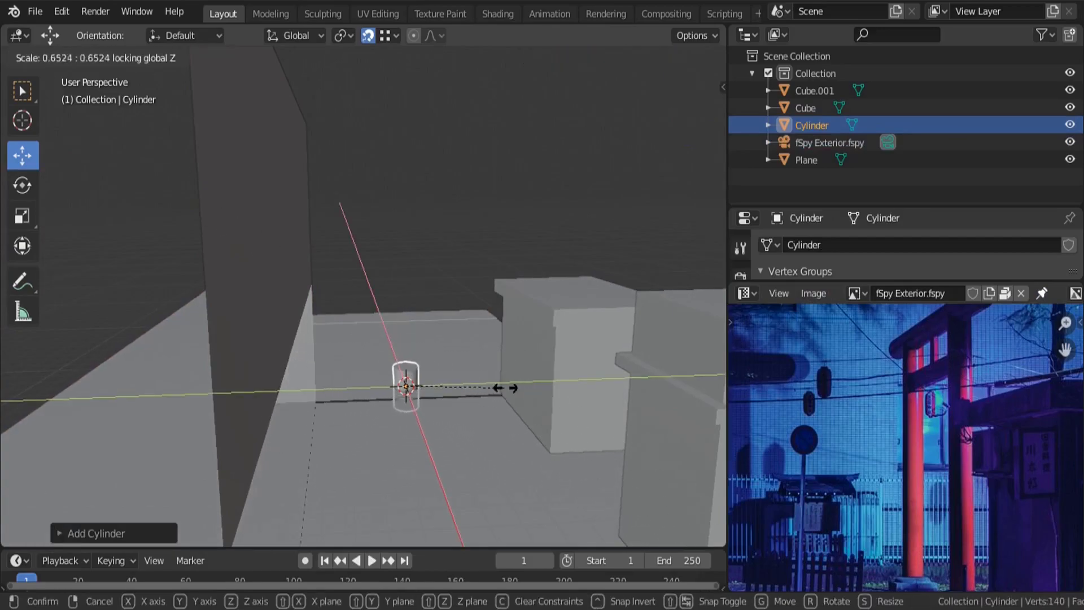
scroll("up", 3)
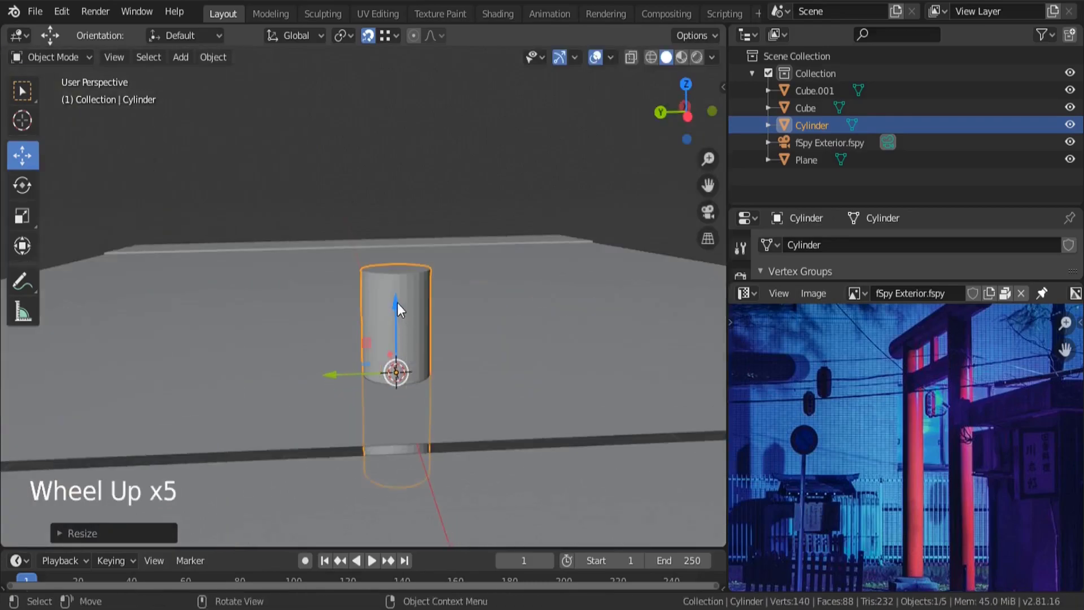
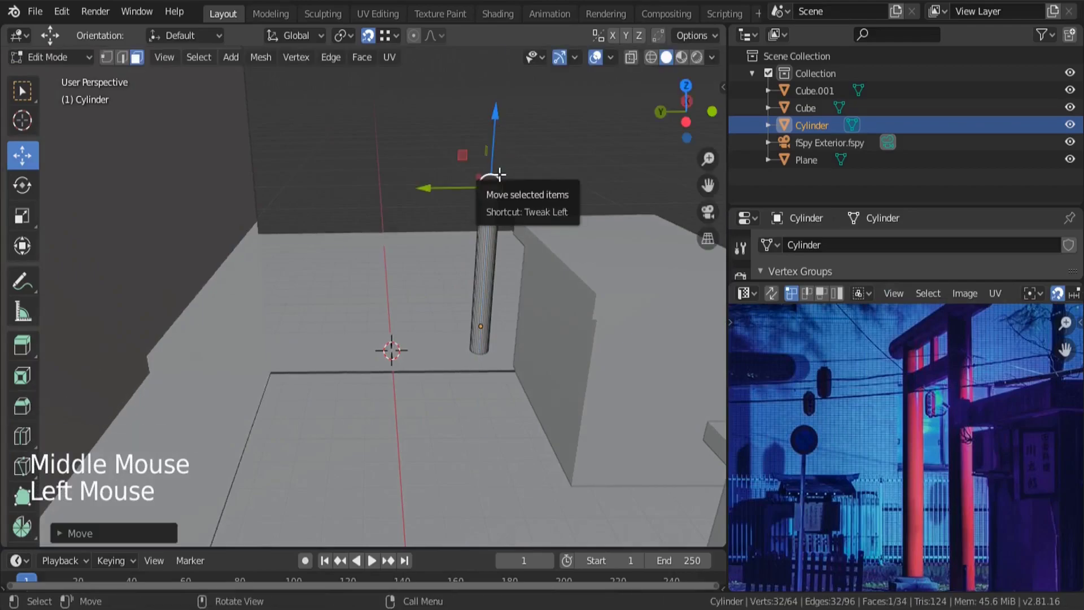
key("KP_0")
key("Tab")
scroll("up", 3)
scroll("down", 3)
Step: Switch to wireframe shading and inspect the pillar from several angles
key("z")
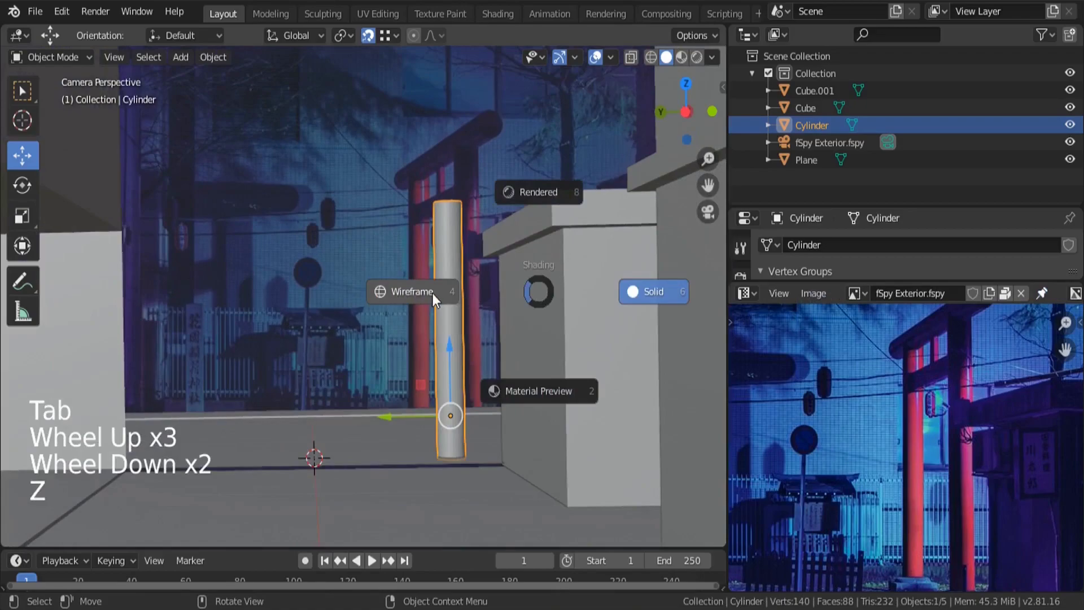
scroll("up", 3)
left_click(431, 424)
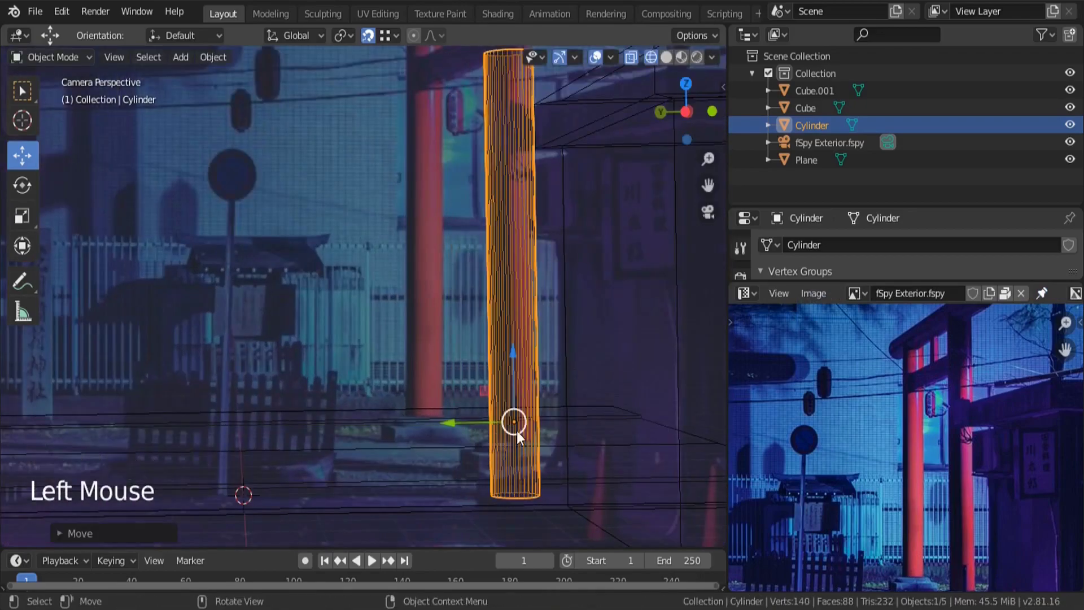
middle_click(554, 431)
scroll("up", 3)
middle_click(275, 390)
scroll("up", 3)
middle_click(203, 335)
middle_click(217, 332)
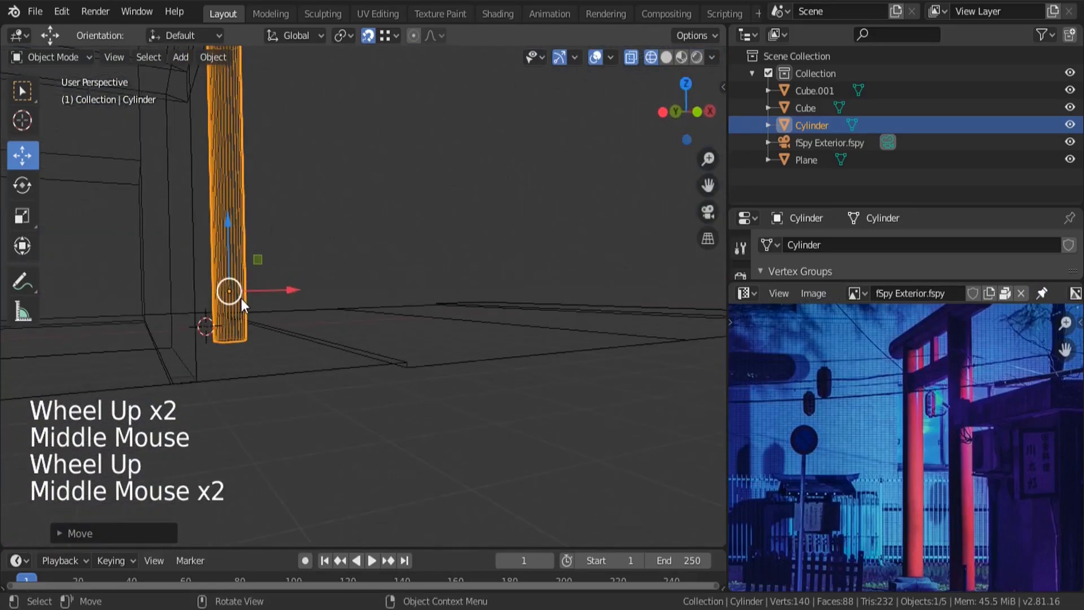
left_click(232, 226)
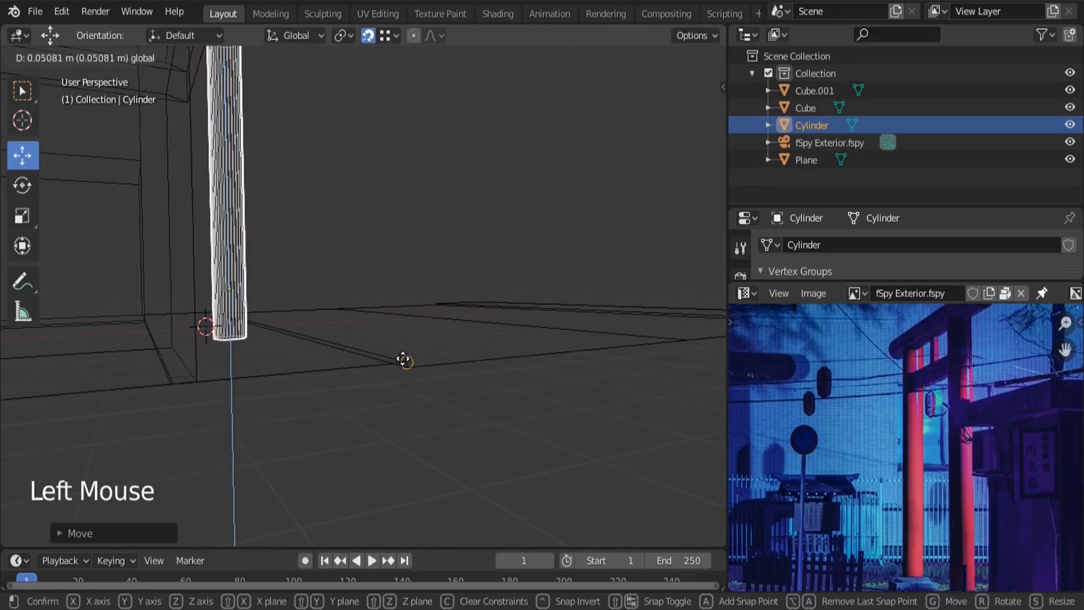
Step: Move the pillar along X and Y onto the right torii post and lengthen it upward in camera view
middle_click(371, 352)
key("KP_0")
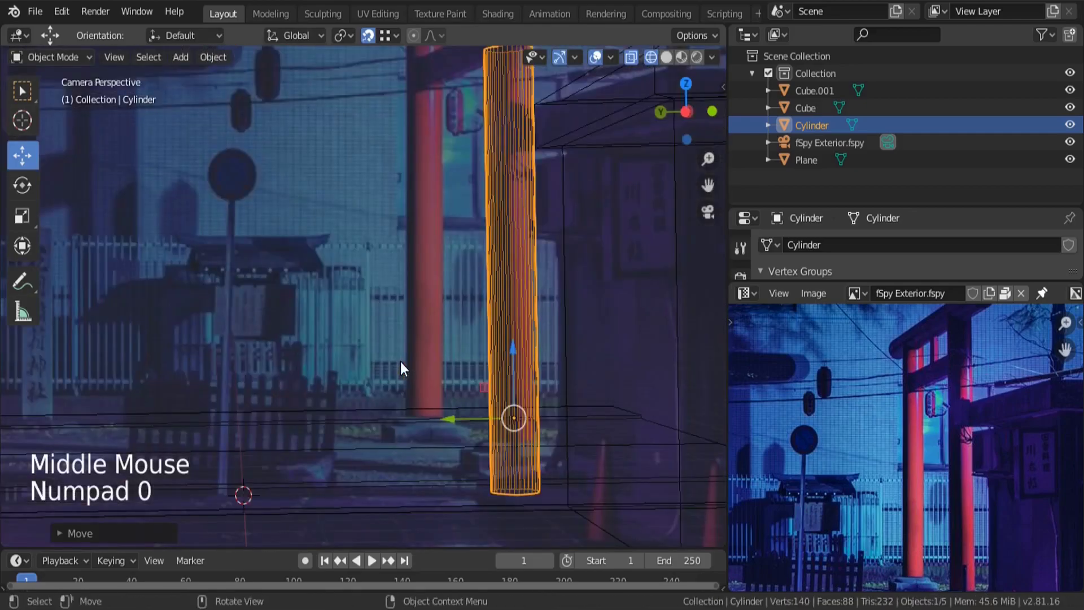
key("shift+Tab")
key("g")
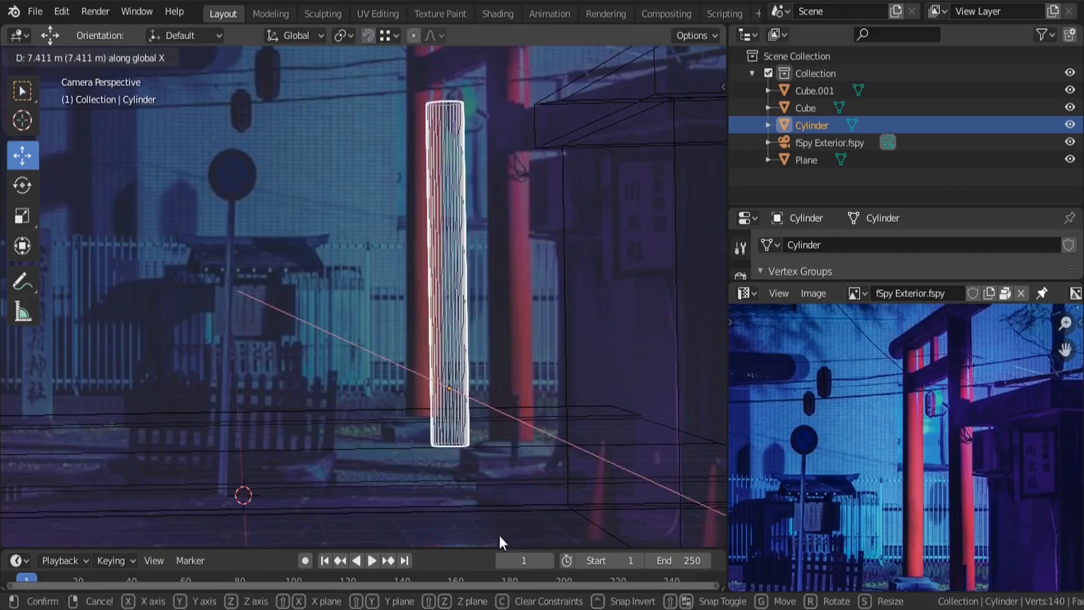
key("g")
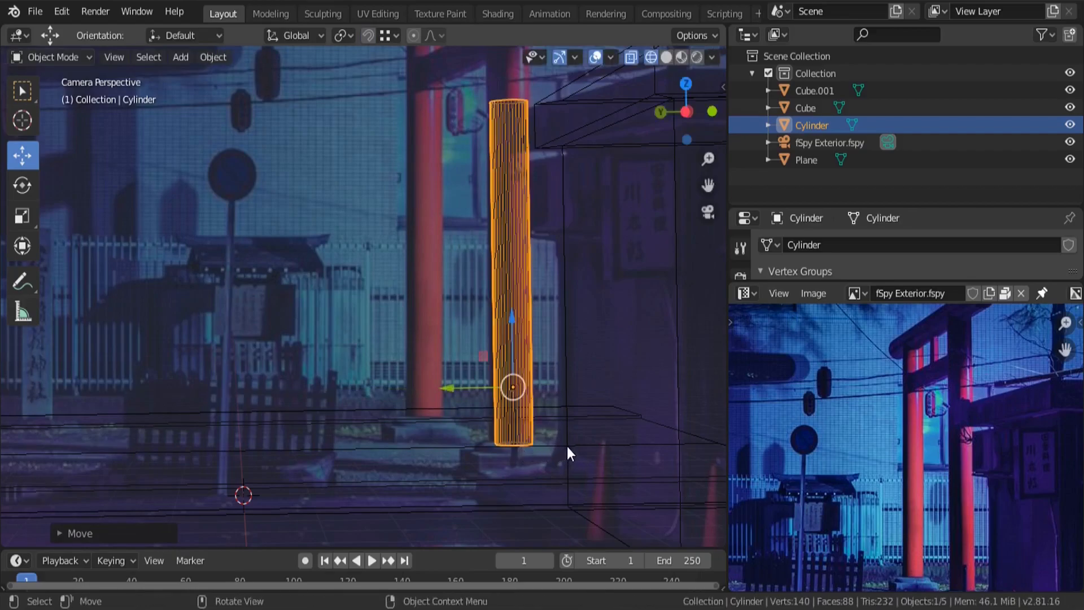
key("s")
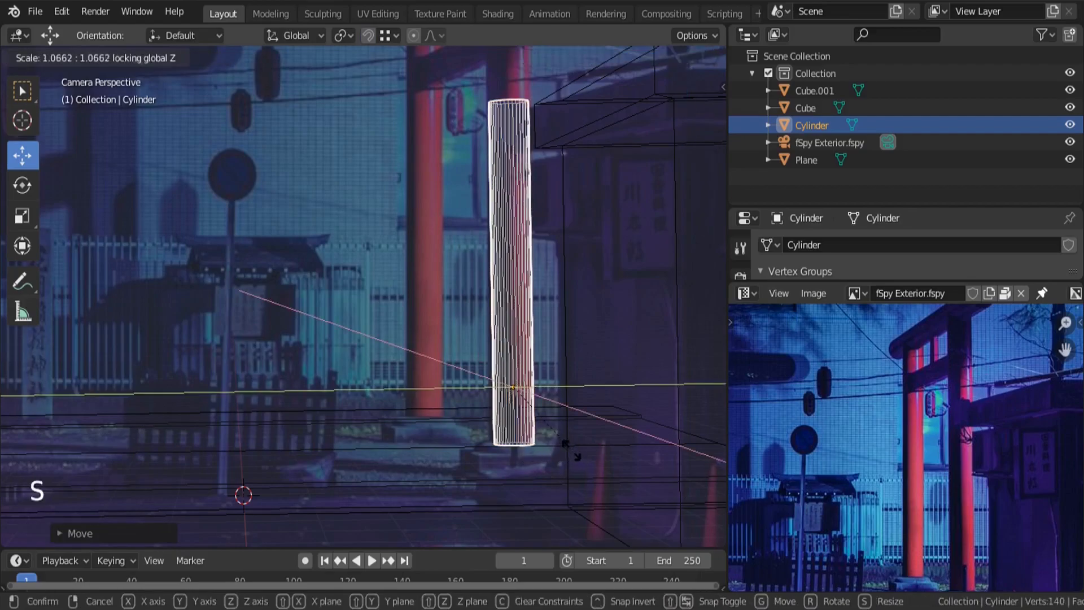
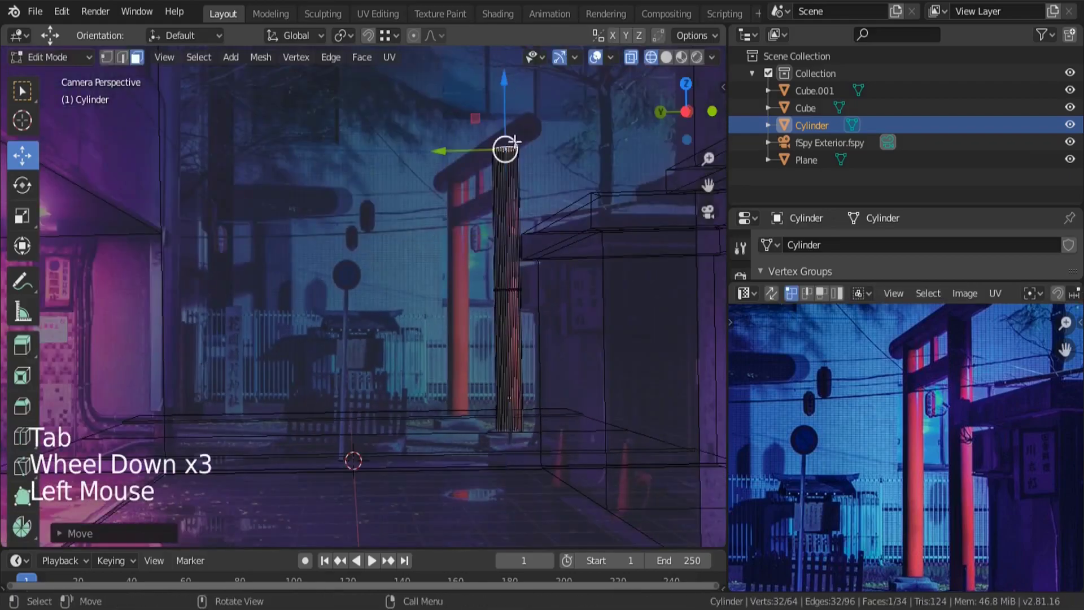
key("Tab")
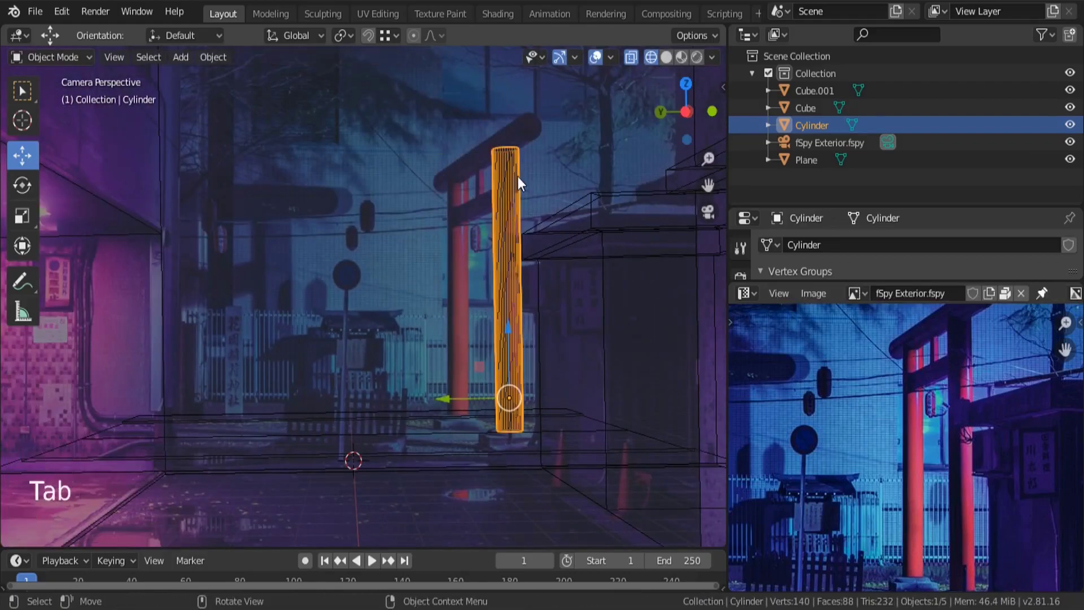
middle_click(554, 278)
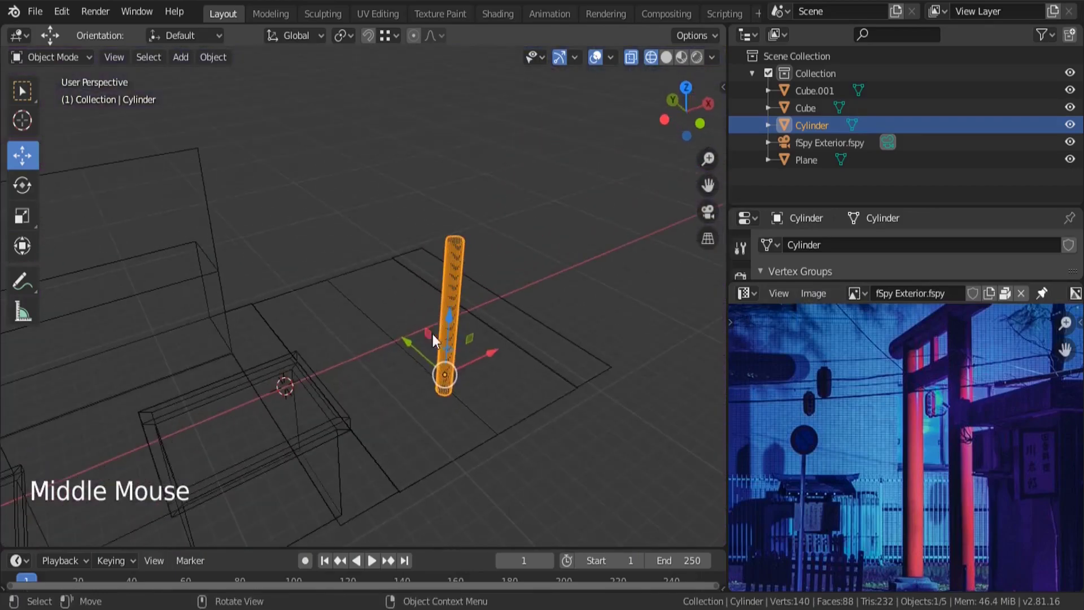
Step: Check the pillar against the floor in solid shading and shift it onto the red post in camera view
key("z")
middle_click(479, 384)
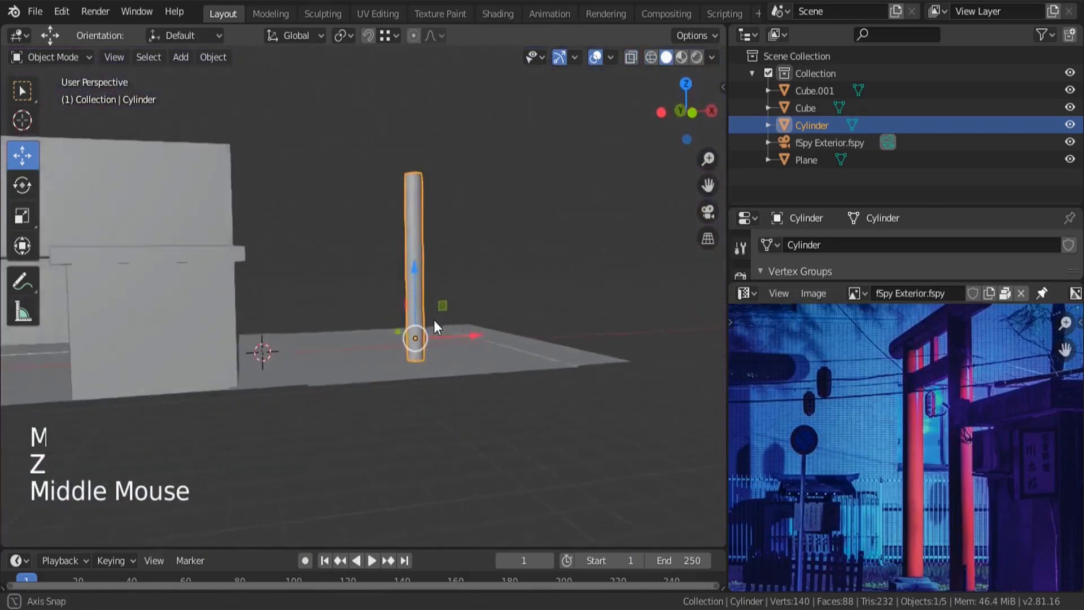
scroll("down", 3)
middle_click(937, 472)
right_click(808, 521)
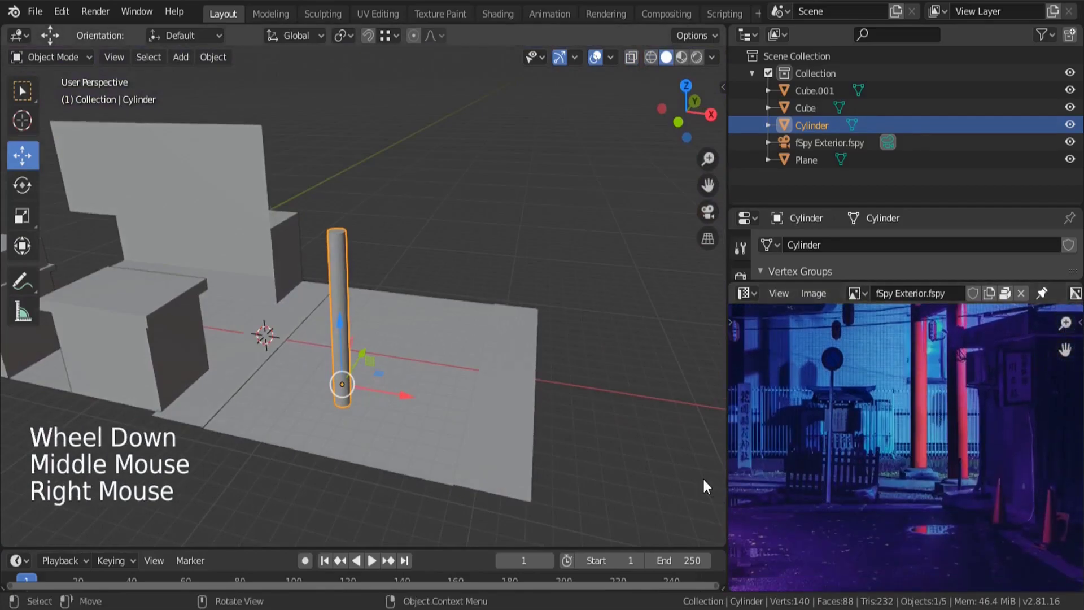
middle_click(401, 457)
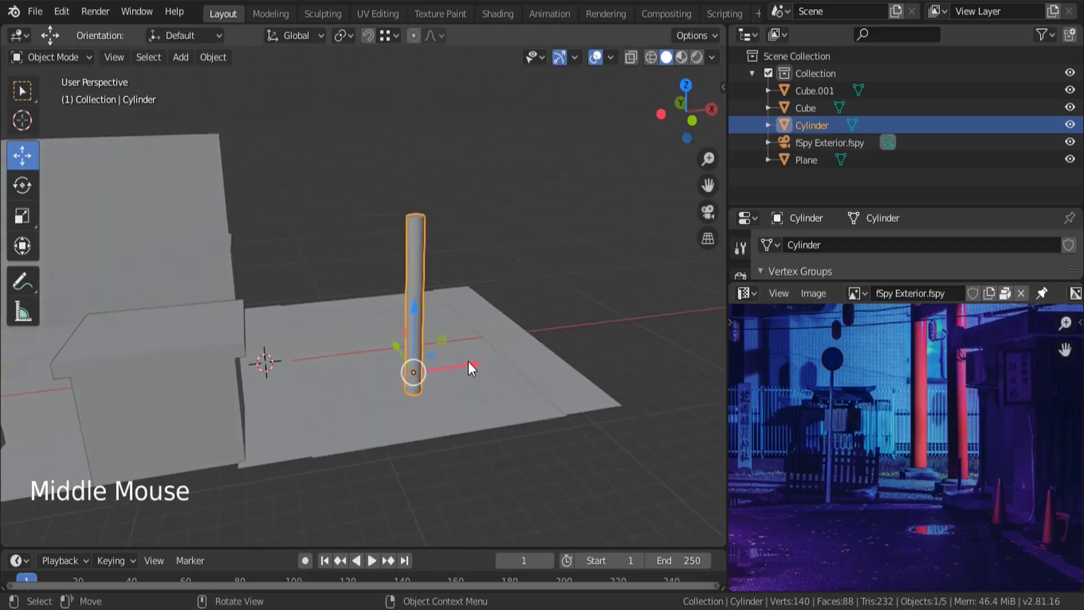
left_click(464, 364)
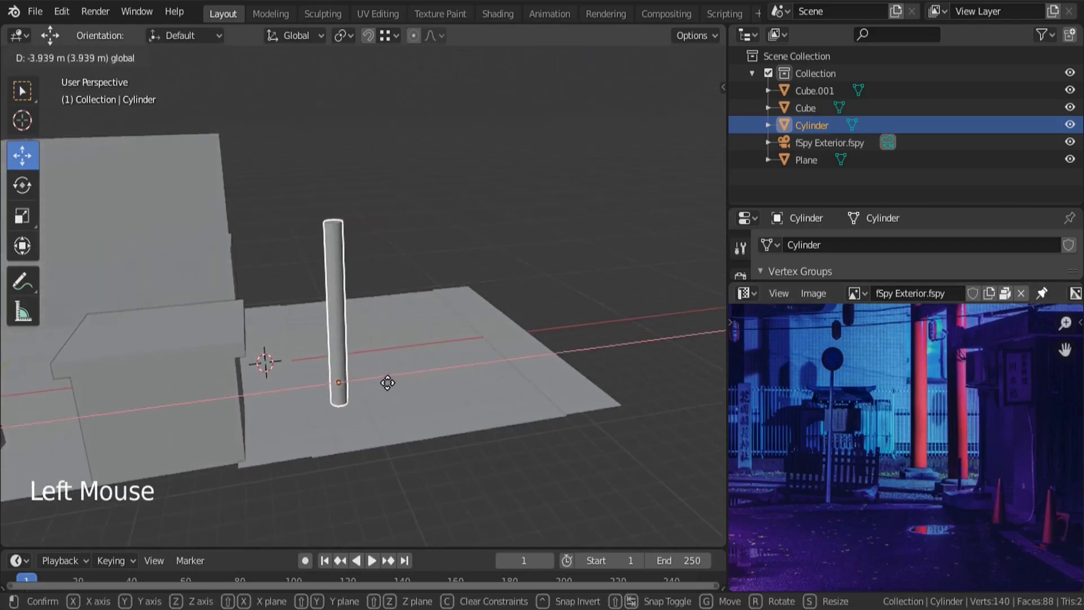
key("KP_0")
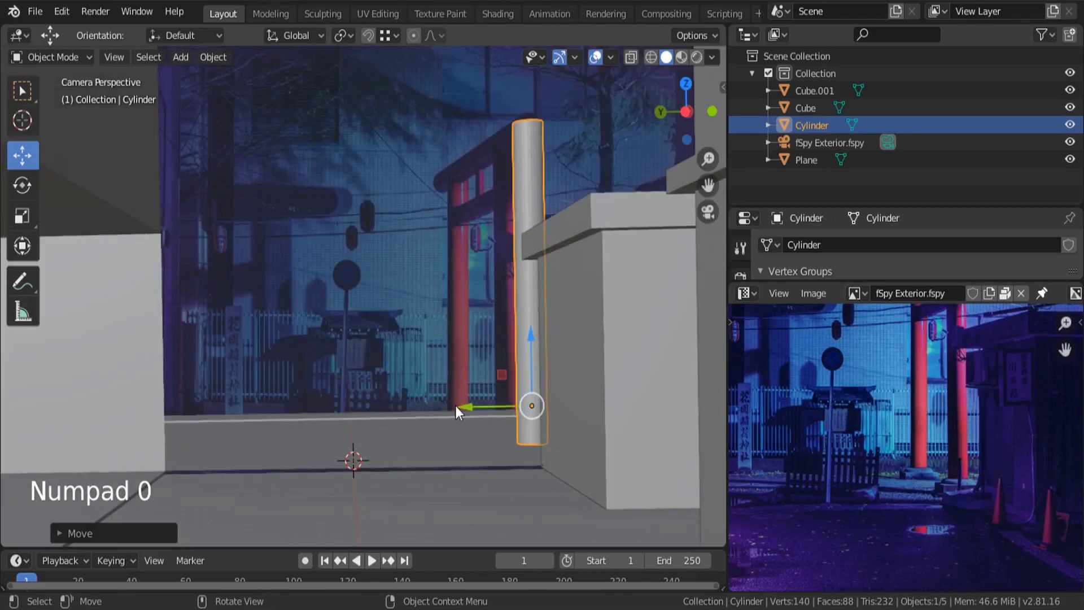
left_click(470, 407)
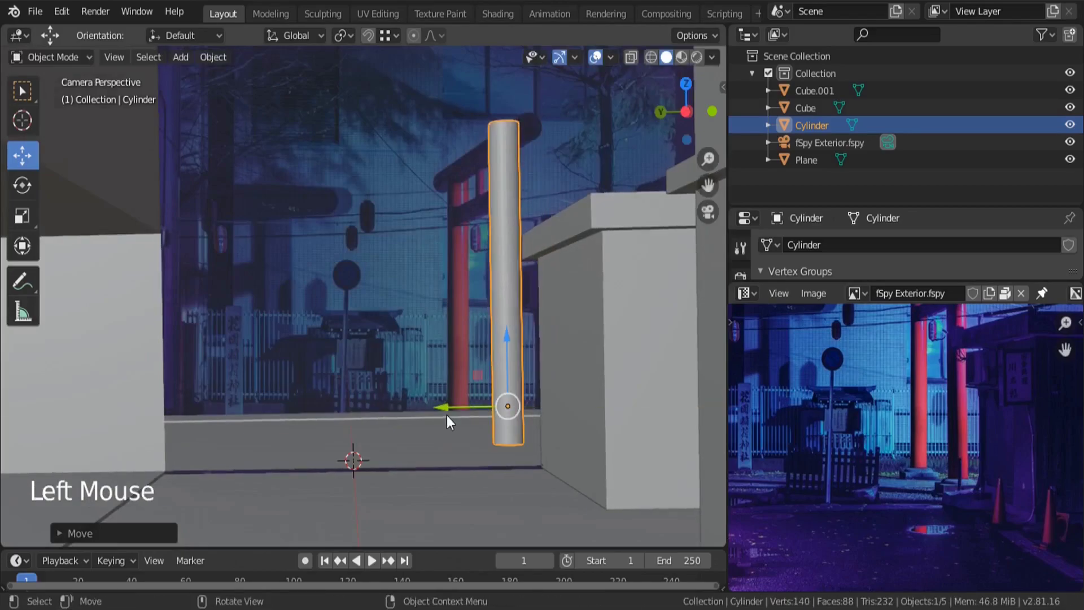
Step: Lower the pillar's top and slim its profile while keeping its height to match the photo
middle_click(471, 421)
scroll("up", 3)
left_click(394, 336)
middle_click(212, 376)
key("KP_0")
left_click(467, 406)
key("Tab")
left_click(504, 68)
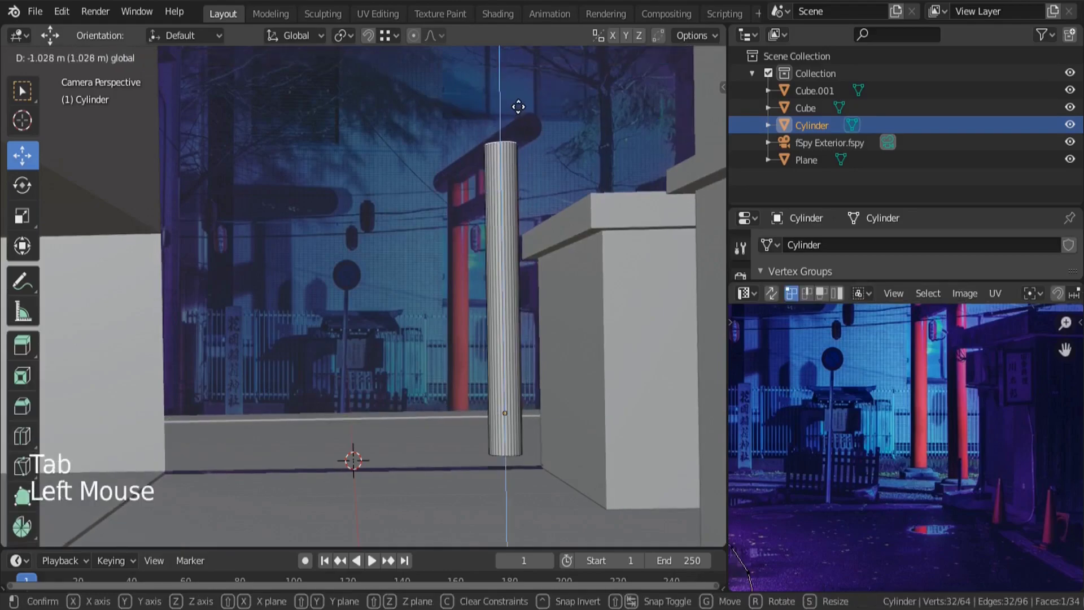
key("a")
key("s")
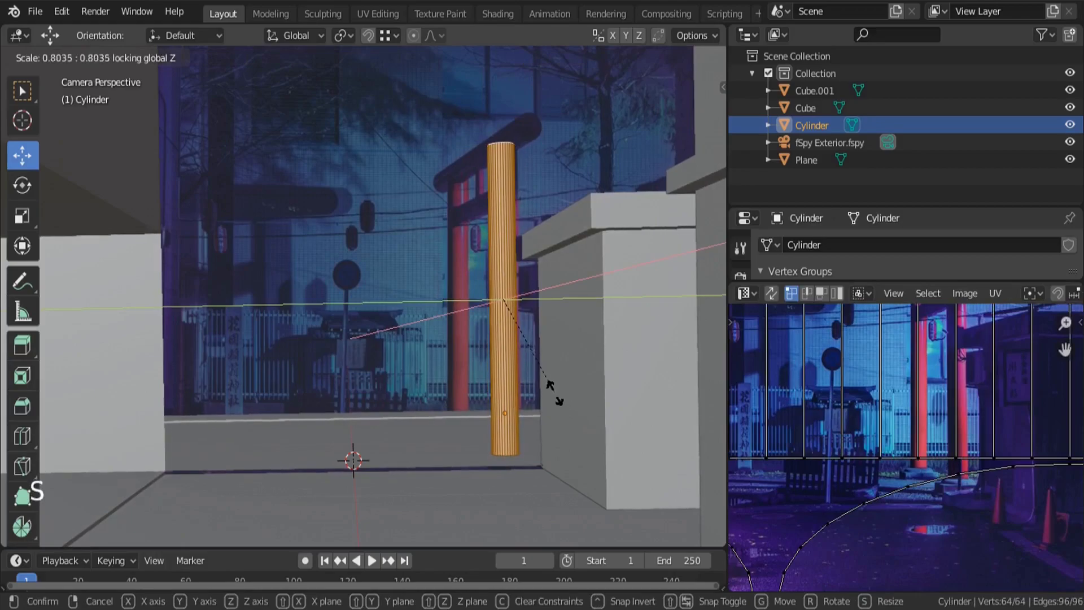
left_click(439, 295)
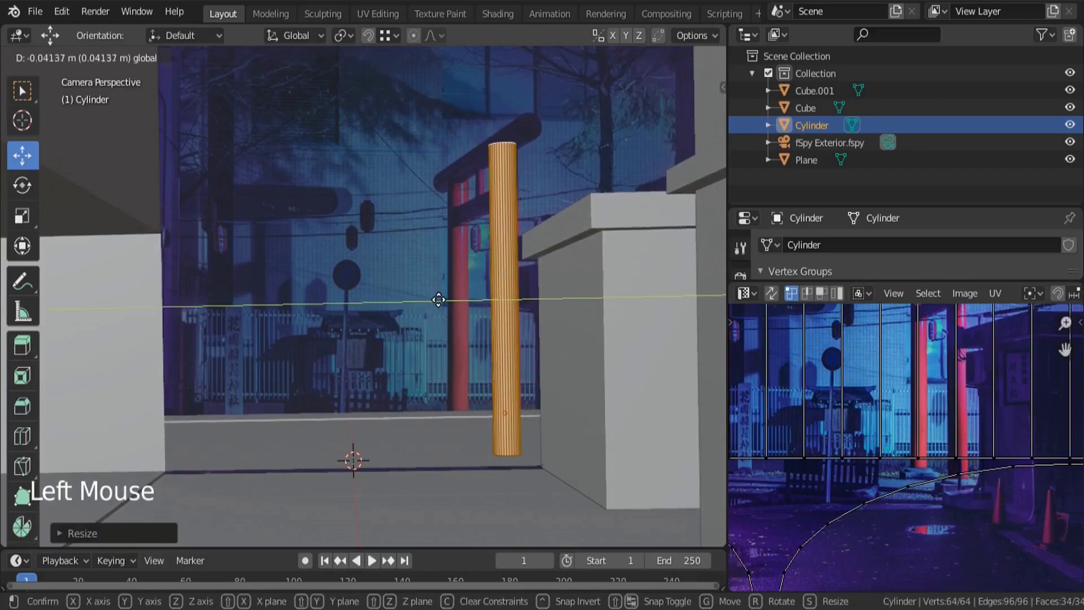
Step: Duplicate the pillar mesh and slide the copy along X for the gate's other side
key("shift+d")
key("g")
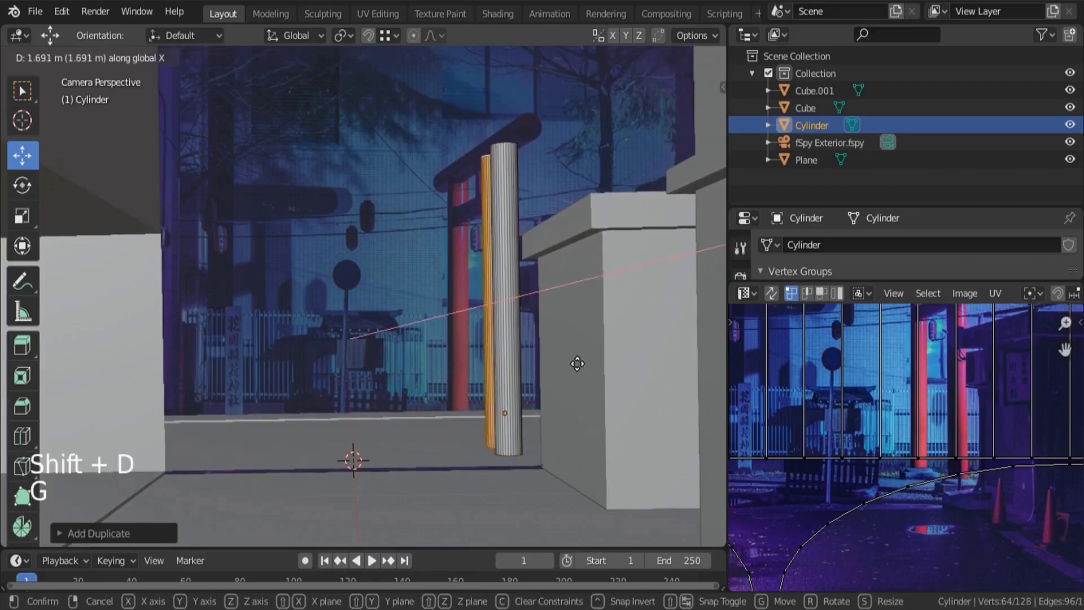
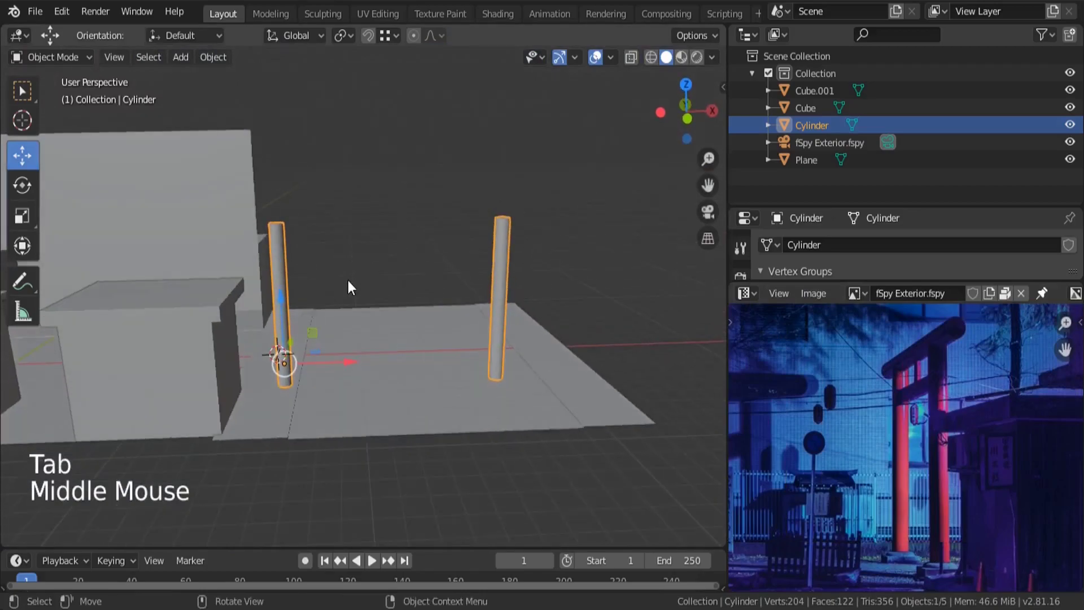
Step: Duplicate the post mesh and rotate it 90° to lie on its side as a crossbeam, viewed from top
key("Tab")
key("shift+d")
key("r")
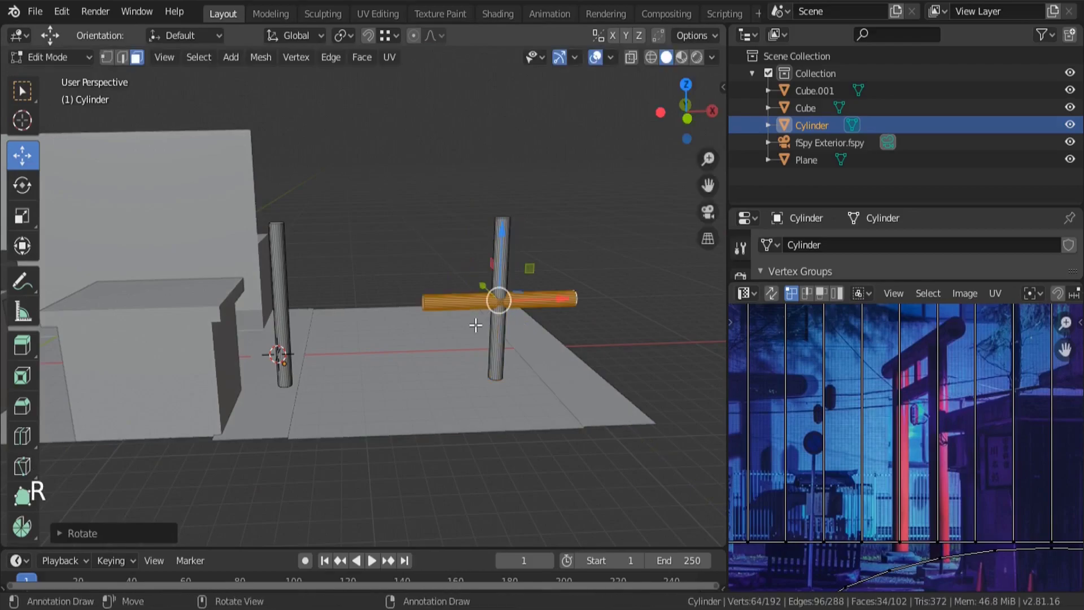
key("KP_7")
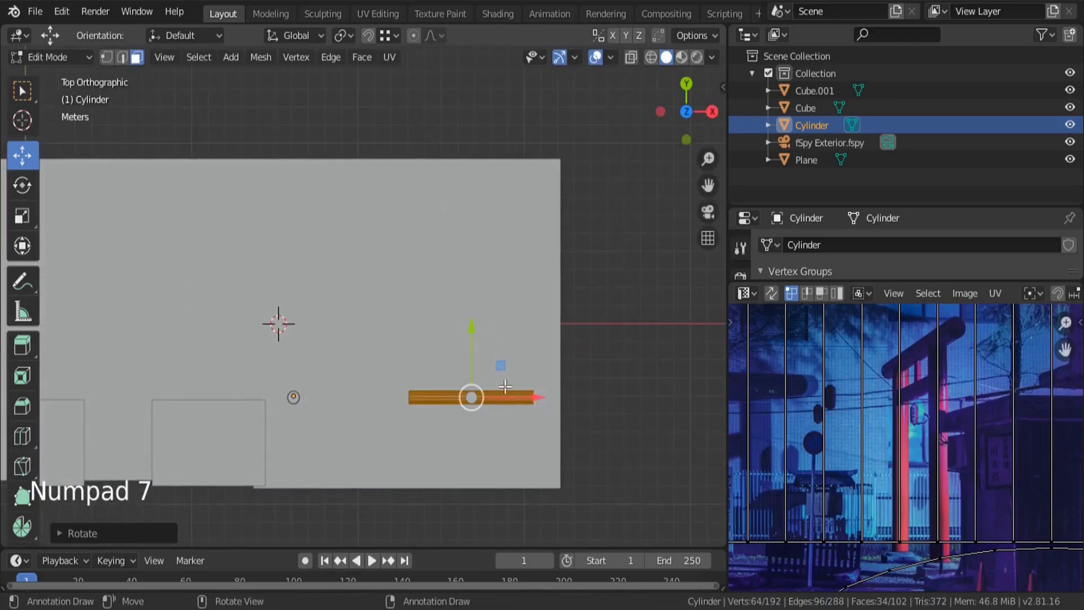
left_click(530, 398)
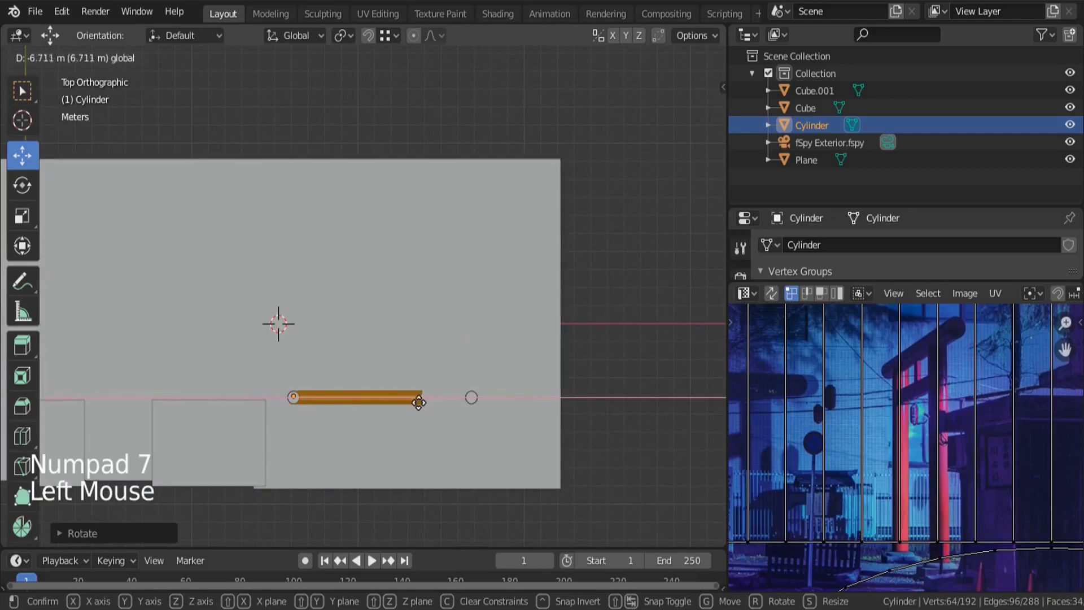
Step: Stretch the crossbeam along X to span toward both pillars
key("s")
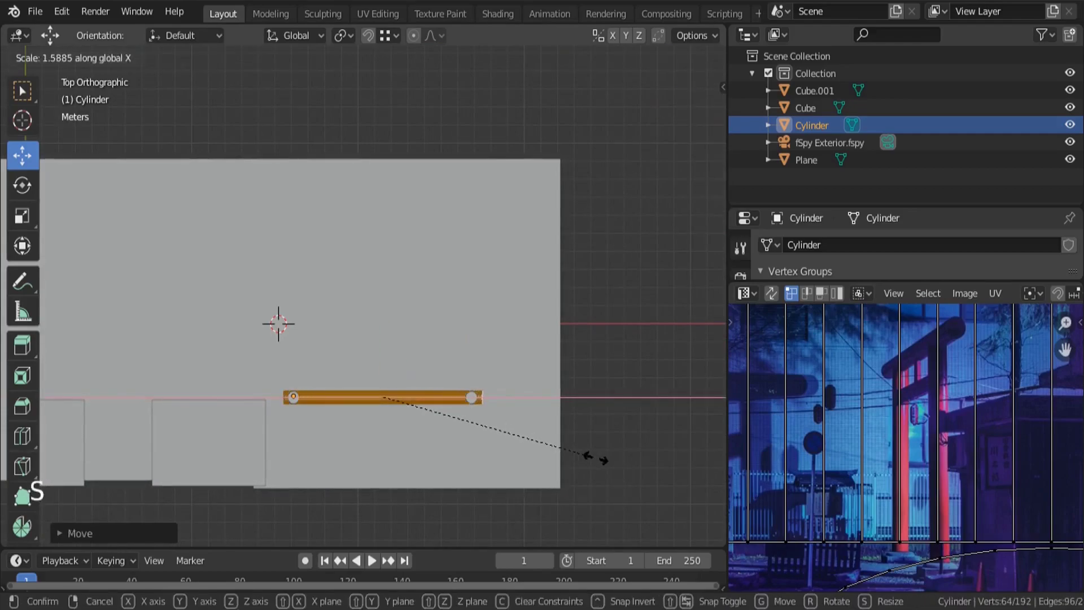
scroll("up", 3)
middle_click(966, 326)
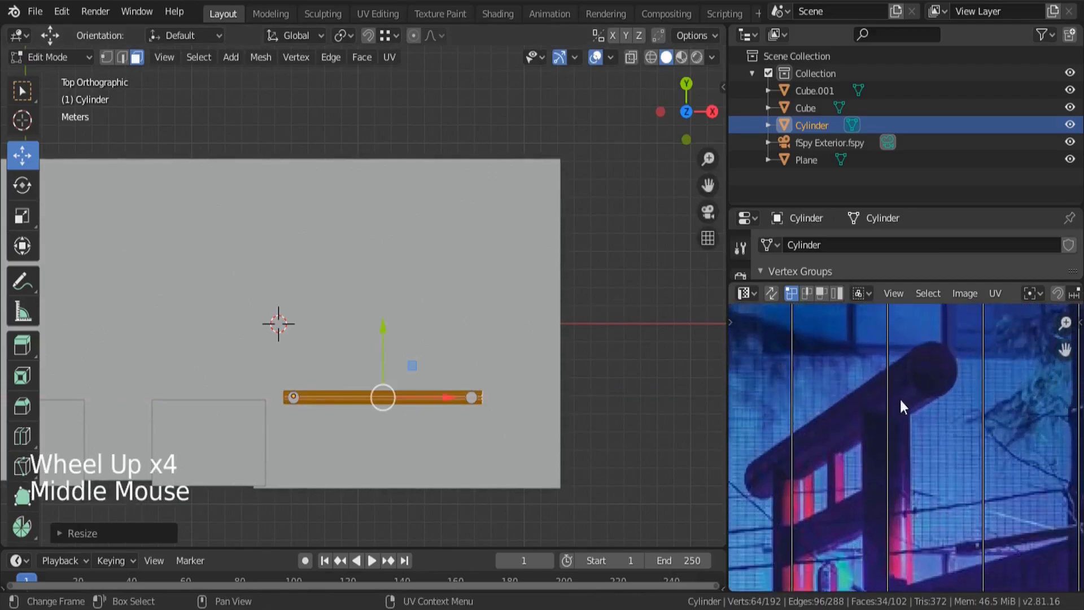
key("s")
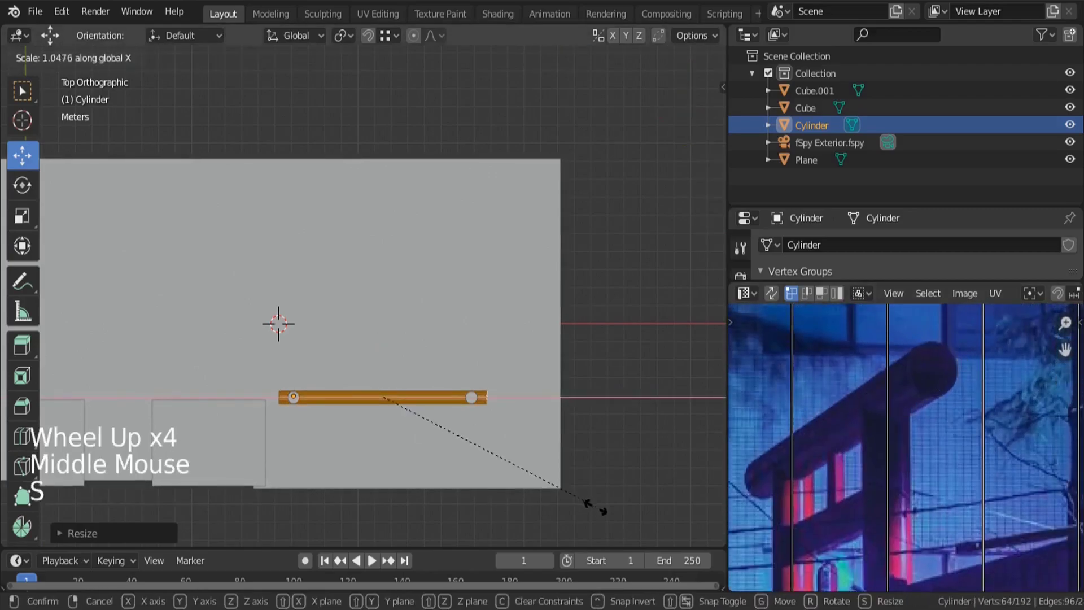
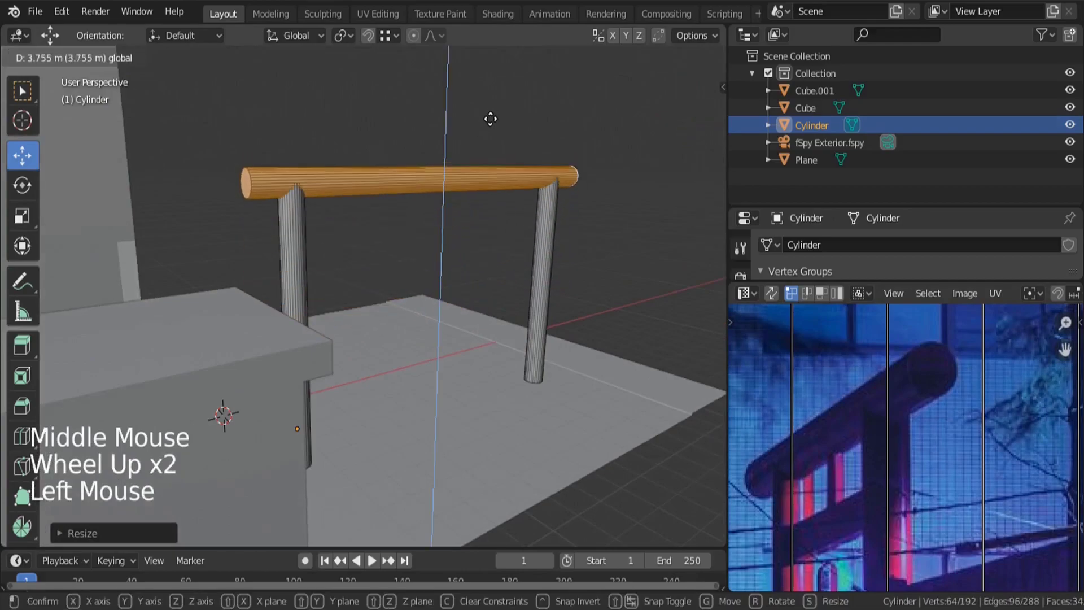
Step: Rotate the gate around its vertical axis to line up with the photo in camera view
key("KP_0")
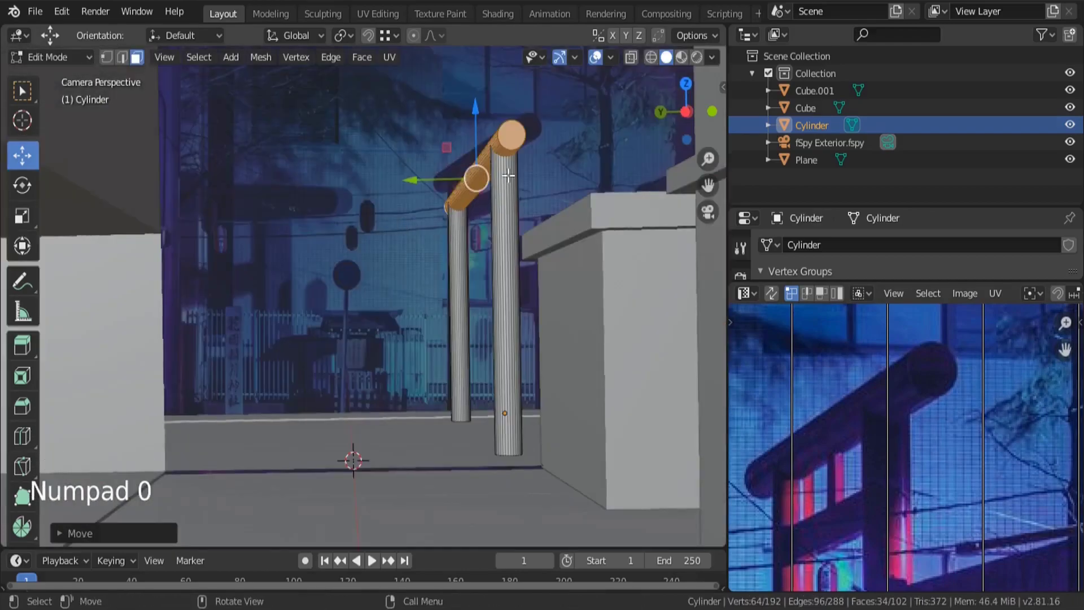
scroll("down", 3)
scroll("up", 3)
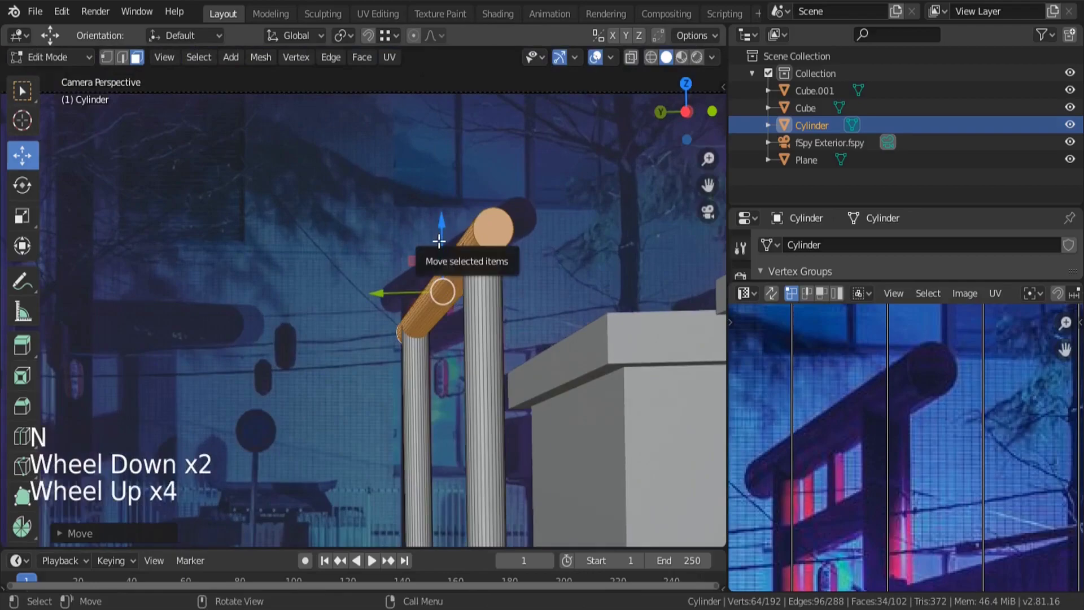
key("Tab")
scroll("down", 3)
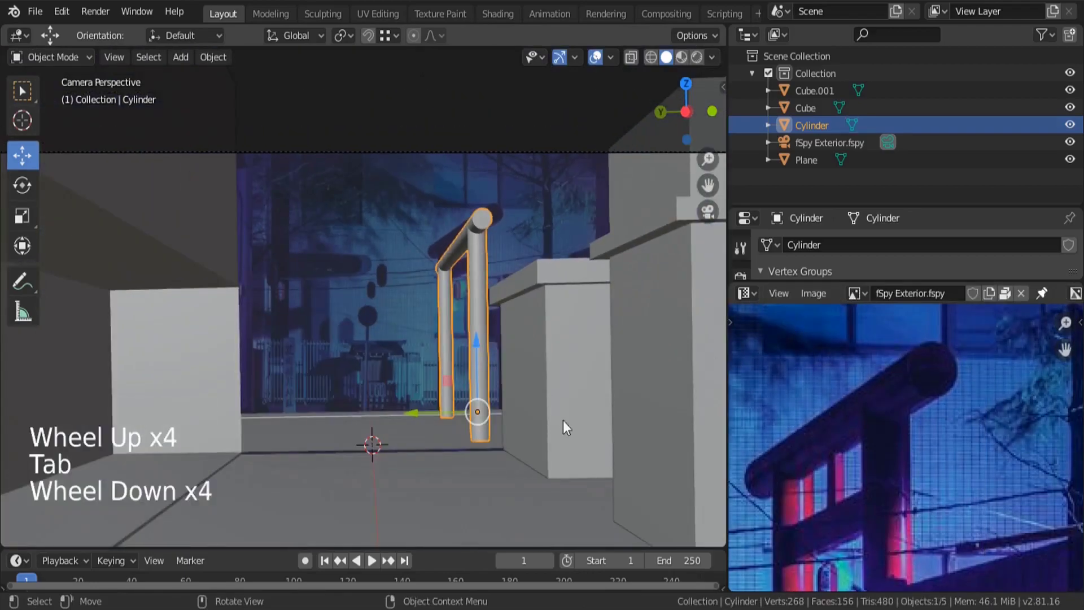
key("r")
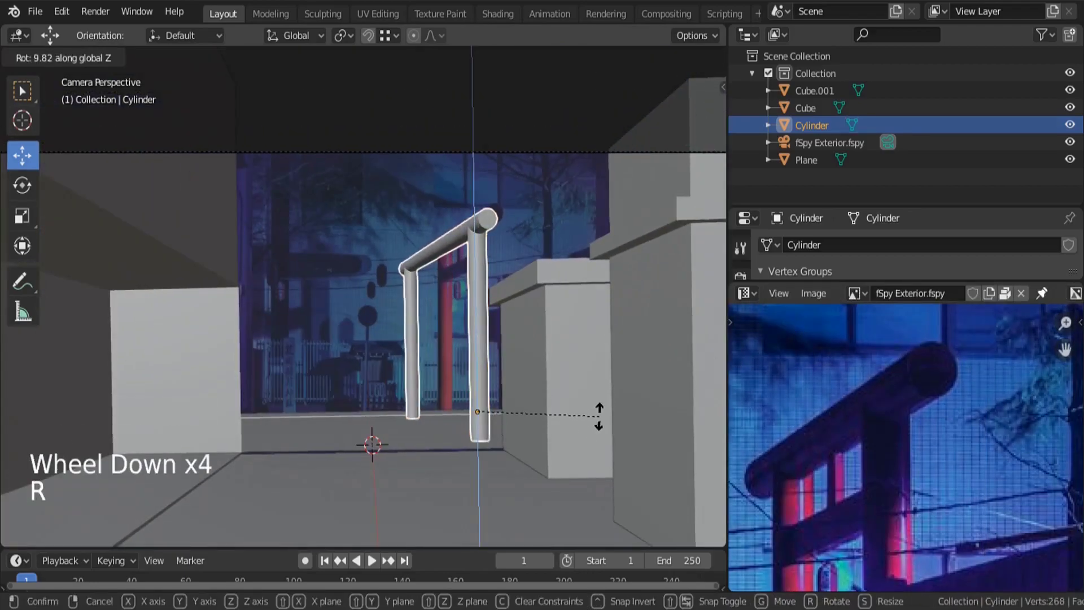
scroll("up", 3)
Step: Lengthen the crossbar and move it to rest across both pillar tops
key("Tab")
middle_click(488, 205)
scroll("up", 3)
middle_click(489, 249)
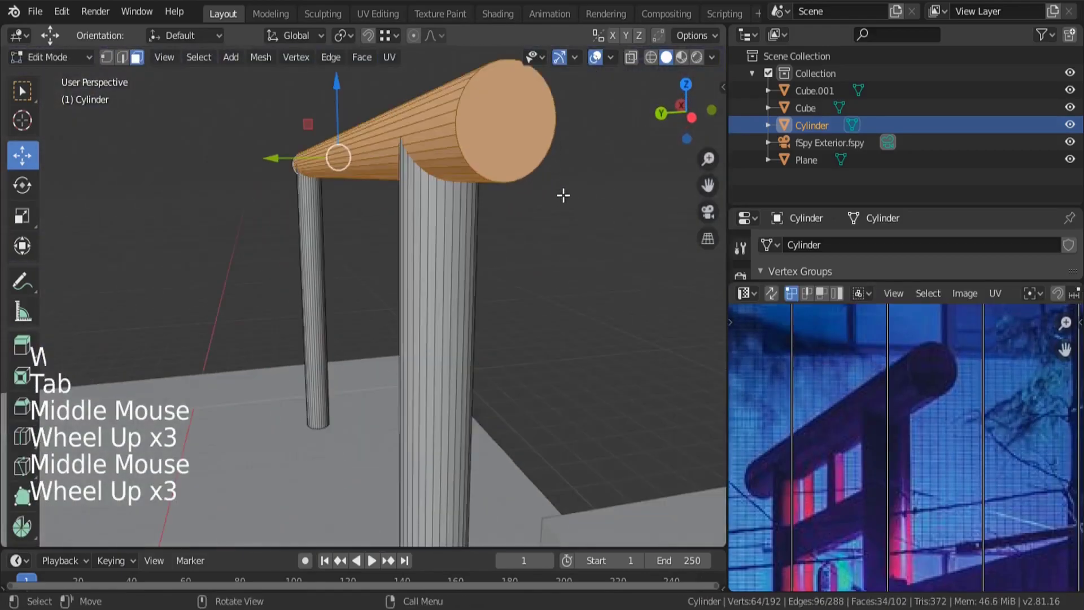
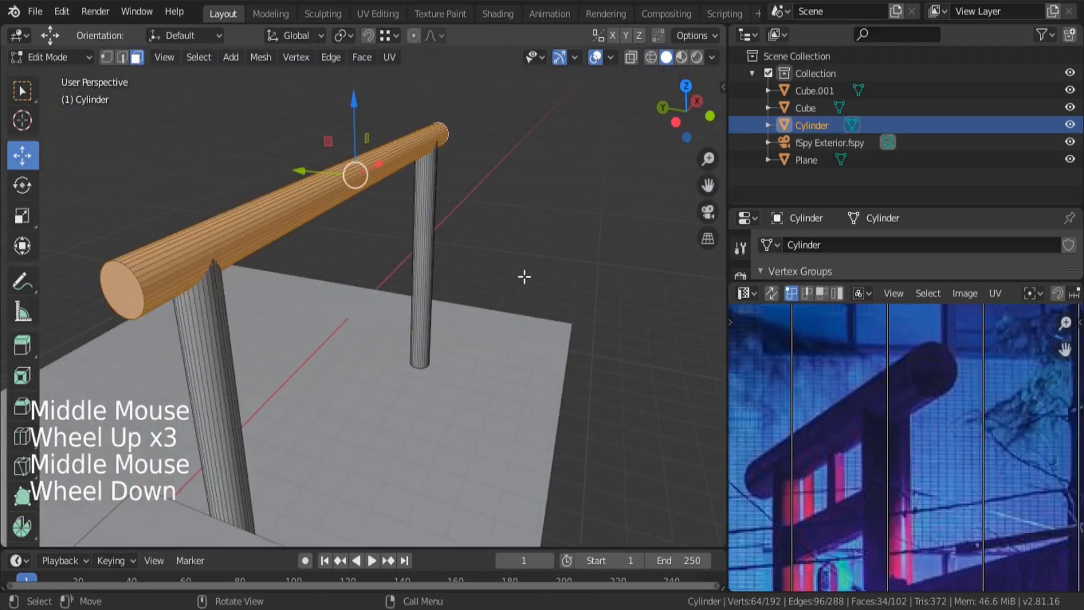
key("s")
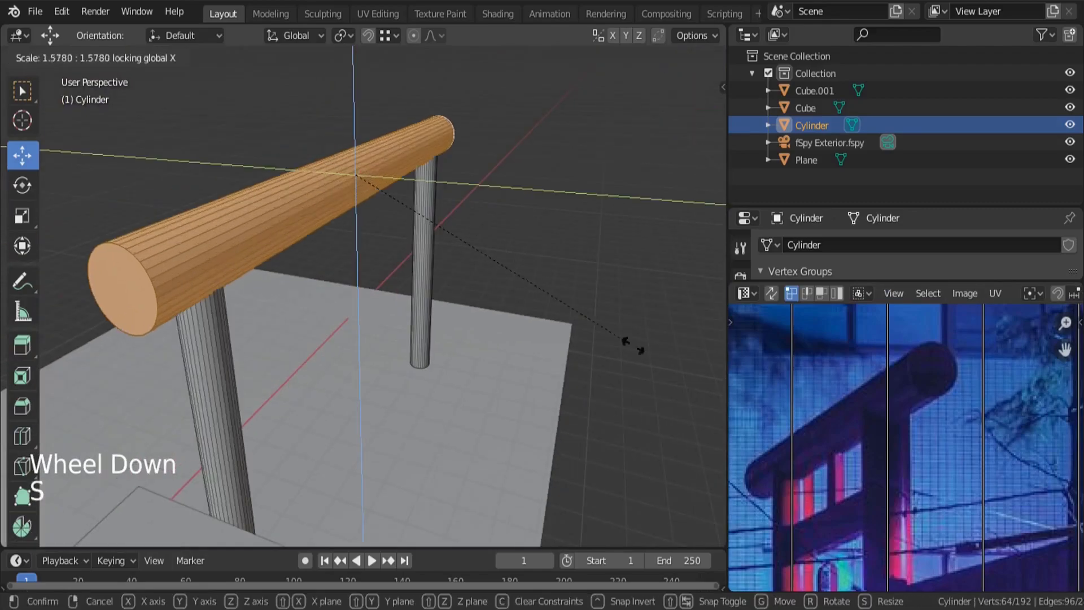
key("s")
middle_click(333, 258)
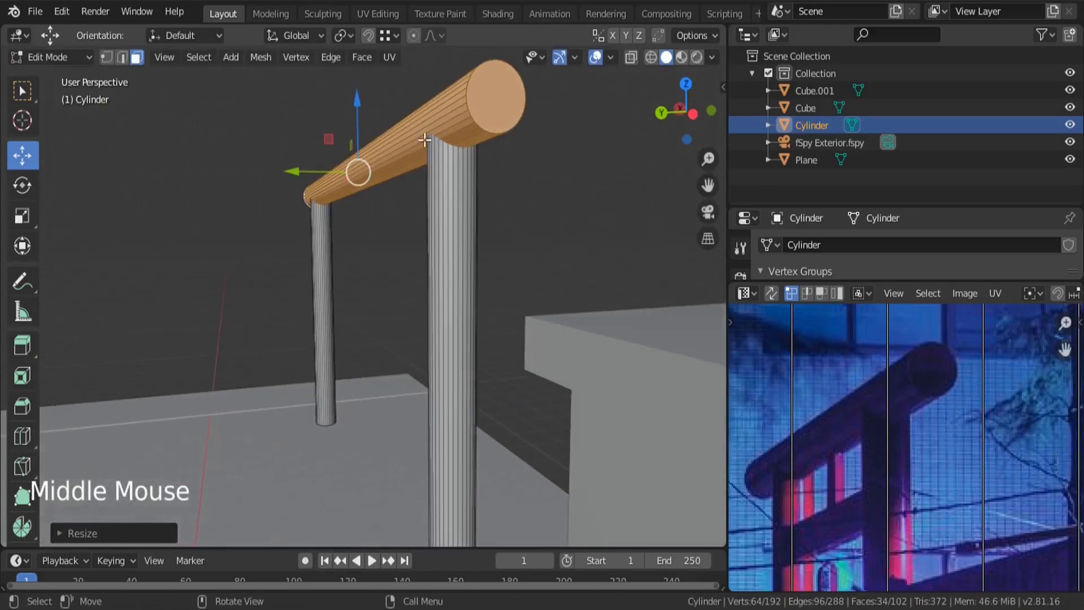
Step: Duplicate the crossbar mesh for a second beam
key("Tab")
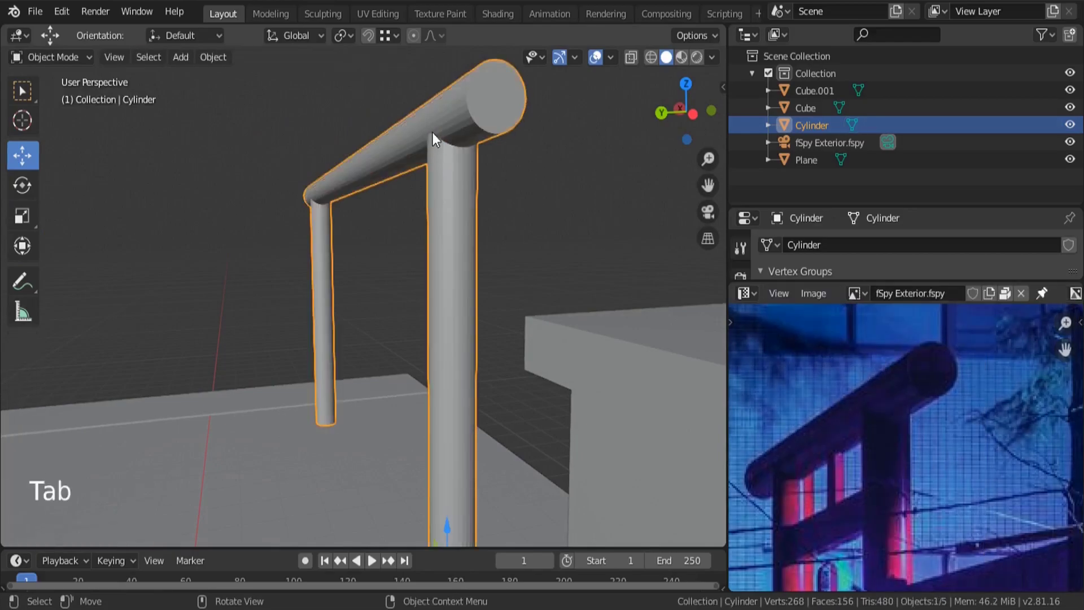
scroll("down", 3)
key("Tab")
key("shift+d")
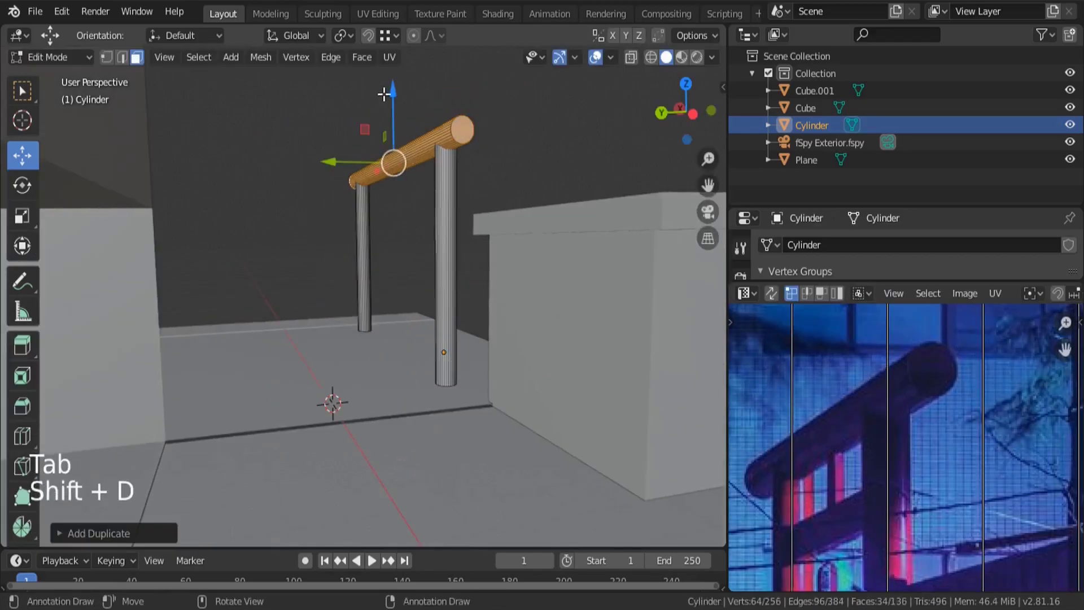
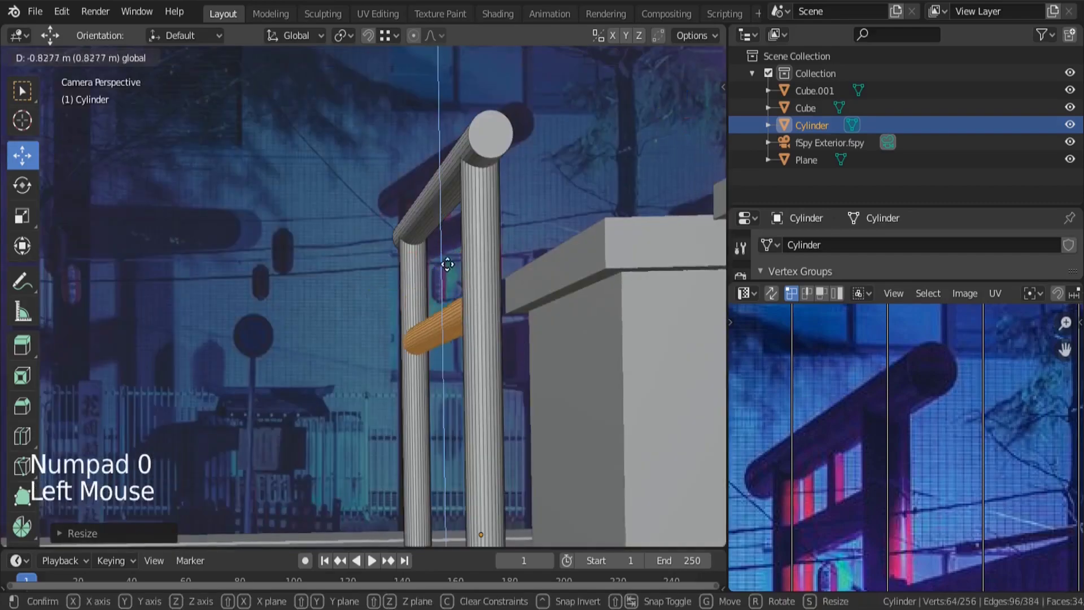
Step: Finish the lower beam, then orbit to the far floor end and select the floor plane
key("Tab")
scroll("down", 3)
key("a")
scroll("down", 3)
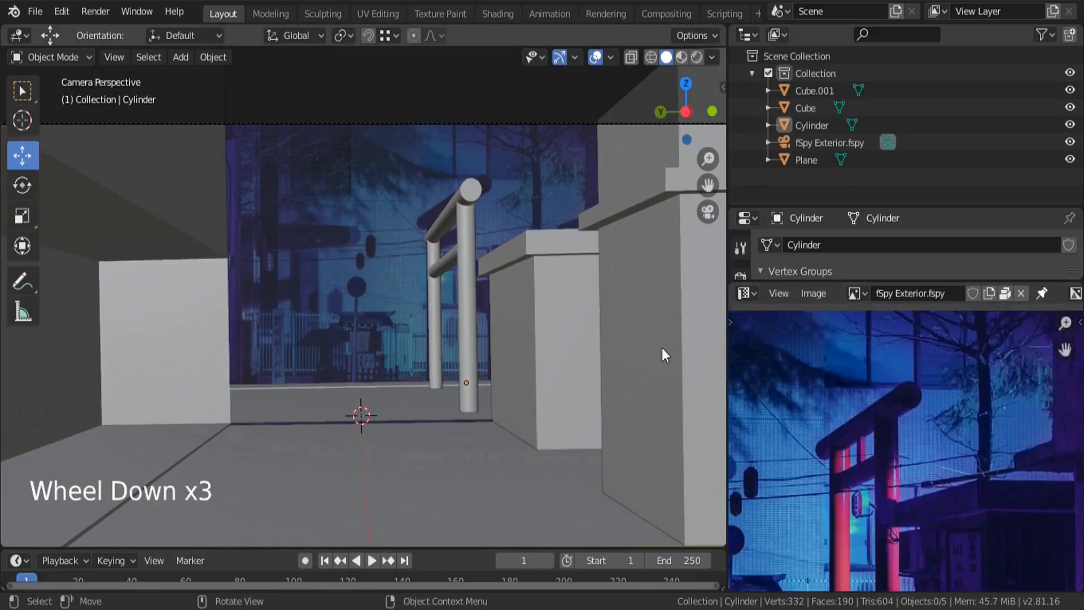
middle_click(822, 438)
middle_click(511, 327)
middle_click(401, 407)
middle_click(421, 391)
left_click(529, 428)
scroll("down", 3)
Step: Select the far end edge of the floor plane in edge mode
key("Tab")
left_click(129, 63)
left_click(503, 412)
scroll("down", 3)
middle_click(864, 518)
scroll("down", 3)
scroll("up", 3)
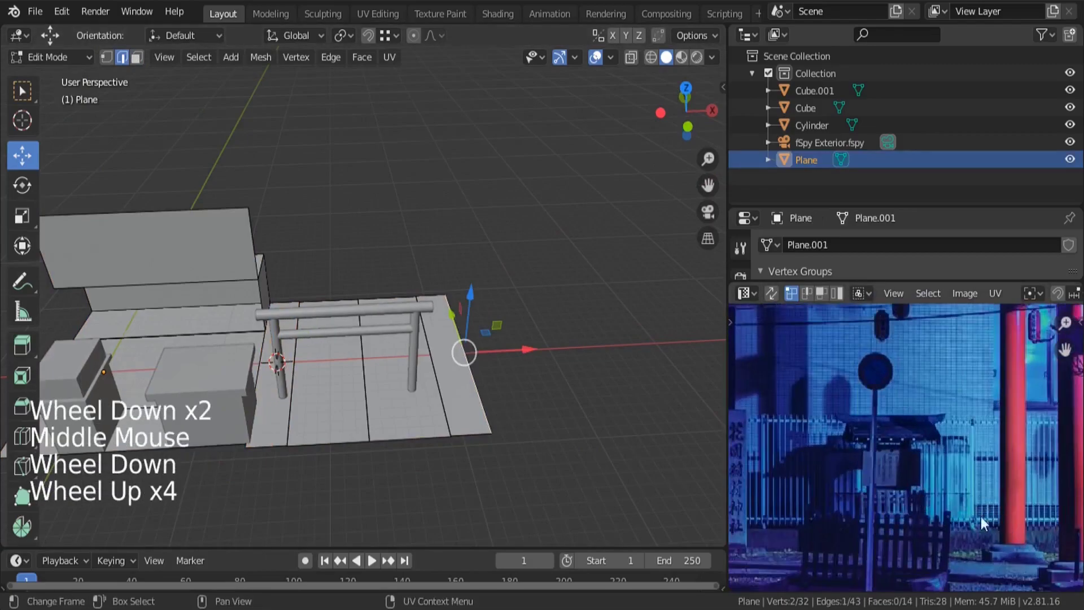
Step: Extrude the end edge along X twice to add two floor sections past the gate
key("e")
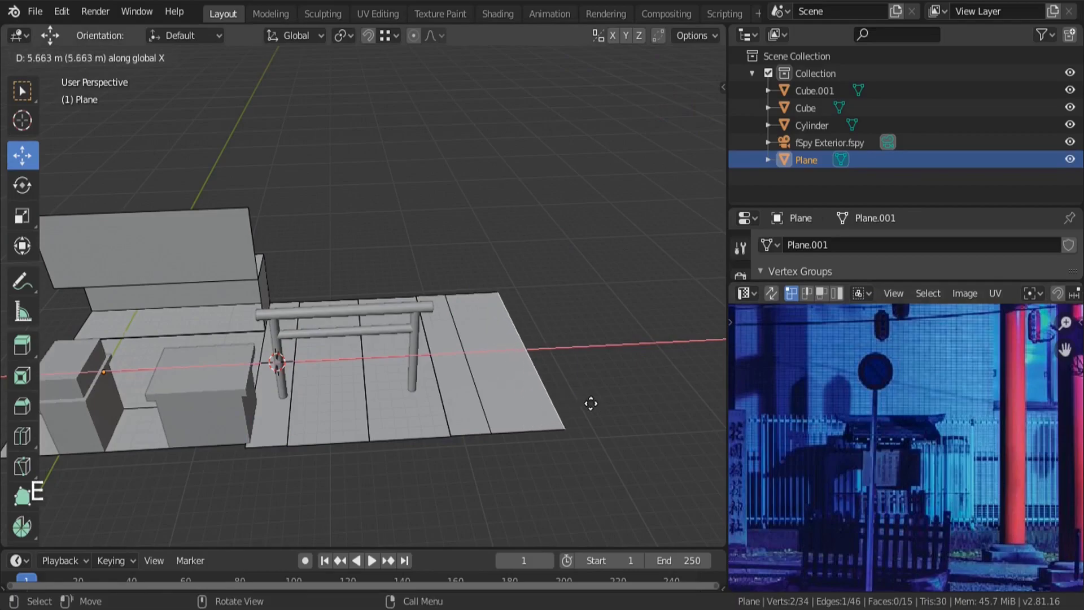
scroll("down", 3)
scroll("up", 3)
key("e")
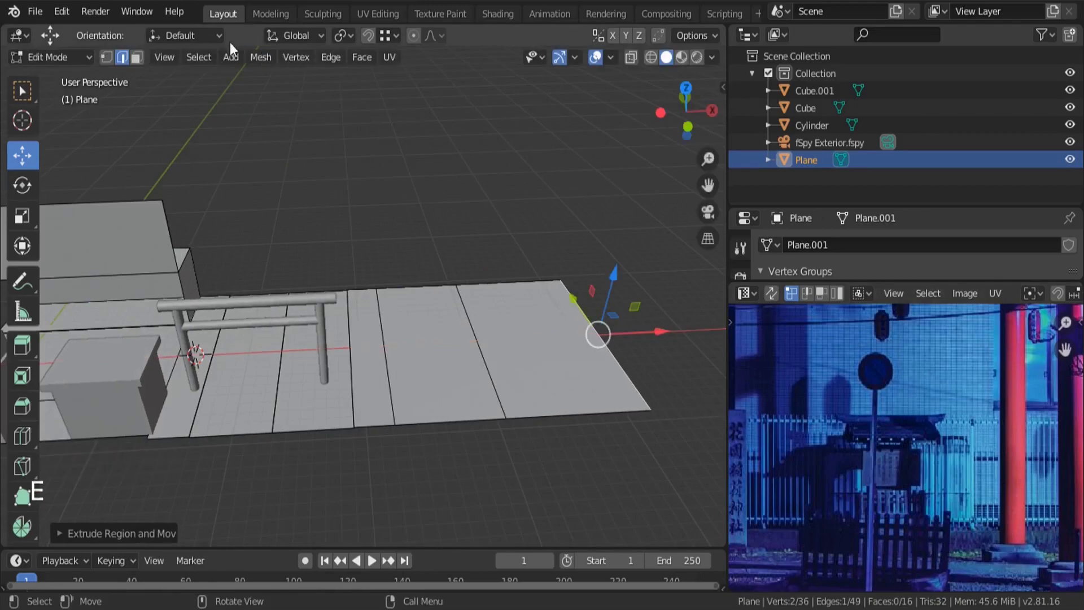
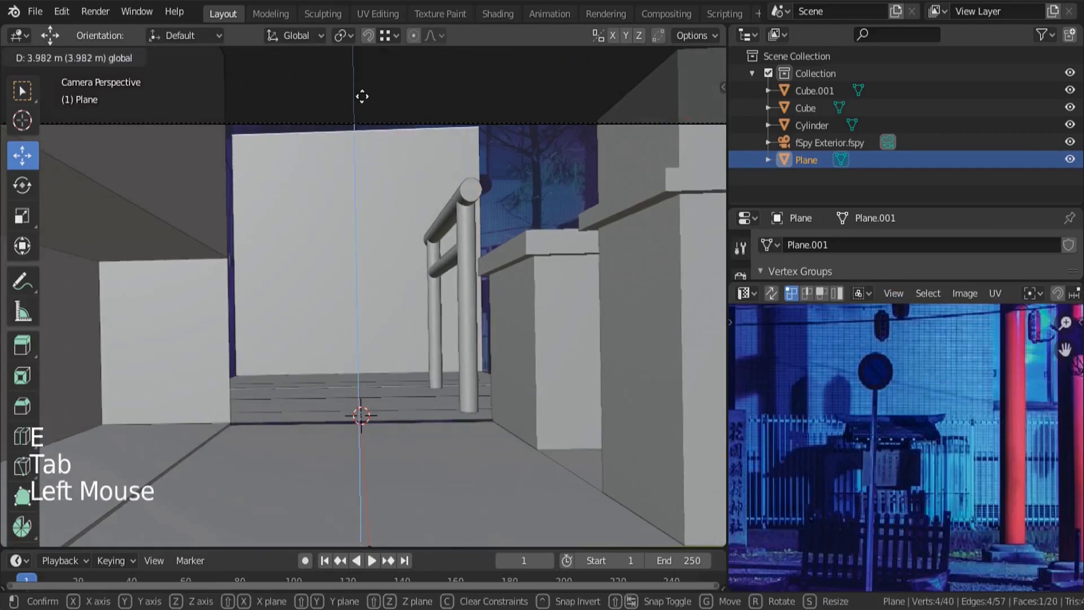
Step: Select the far floor and wall faces and raise them into a tall wall block beyond the gate
middle_click(585, 310)
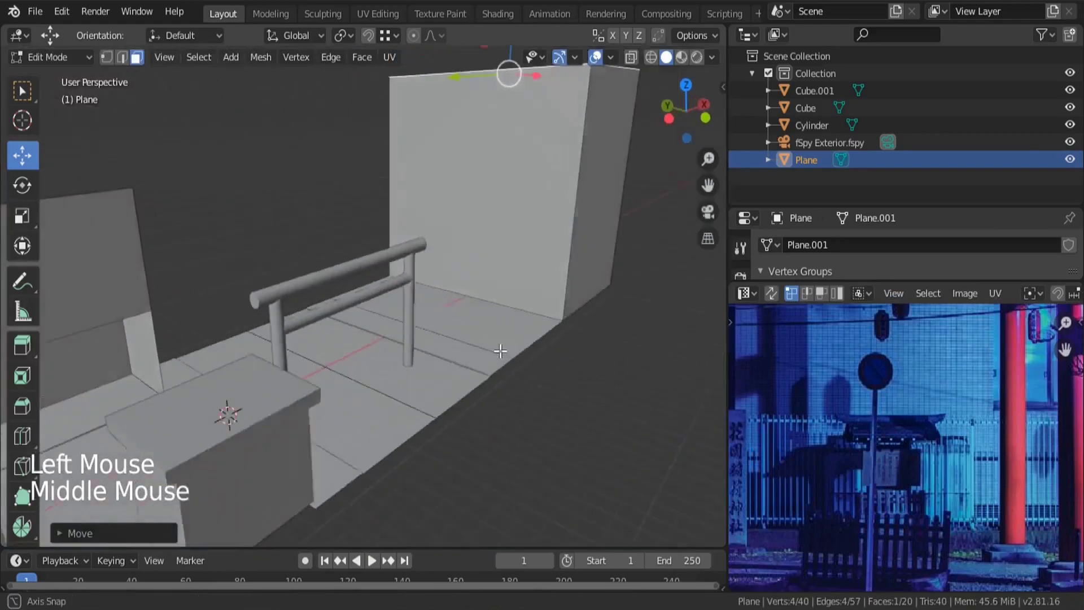
scroll("down", 3)
left_click(505, 307)
left_click_drag(513, 303, 525, 312)
scroll("up", 3)
left_click(477, 269)
scroll("down", 3)
middle_click(424, 290)
key("a")
key("a")
key("l")
scroll("up", 3)
key("l")
middle_click(374, 390)
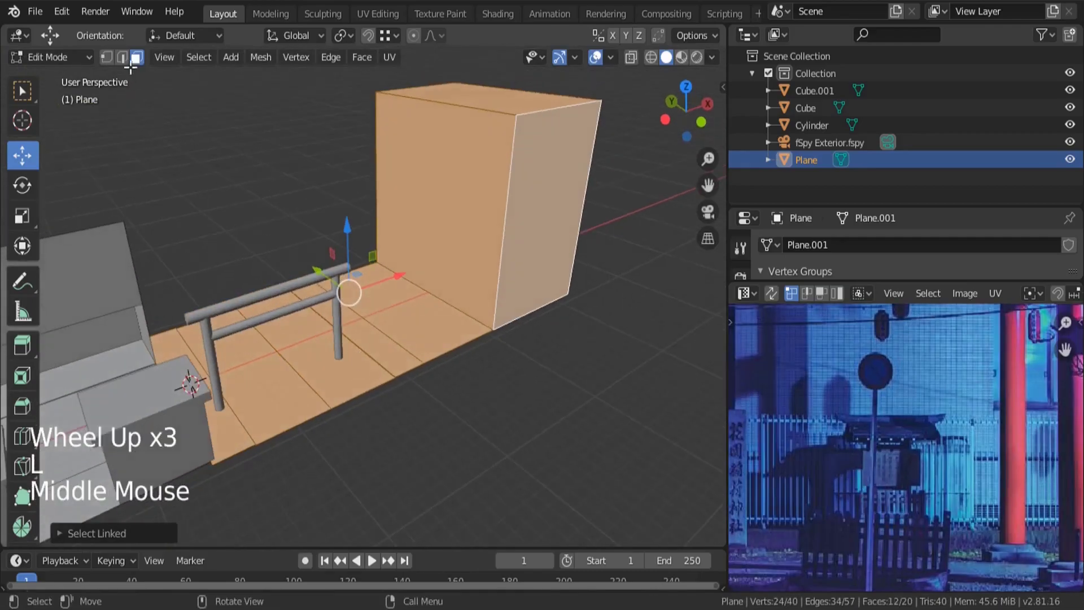
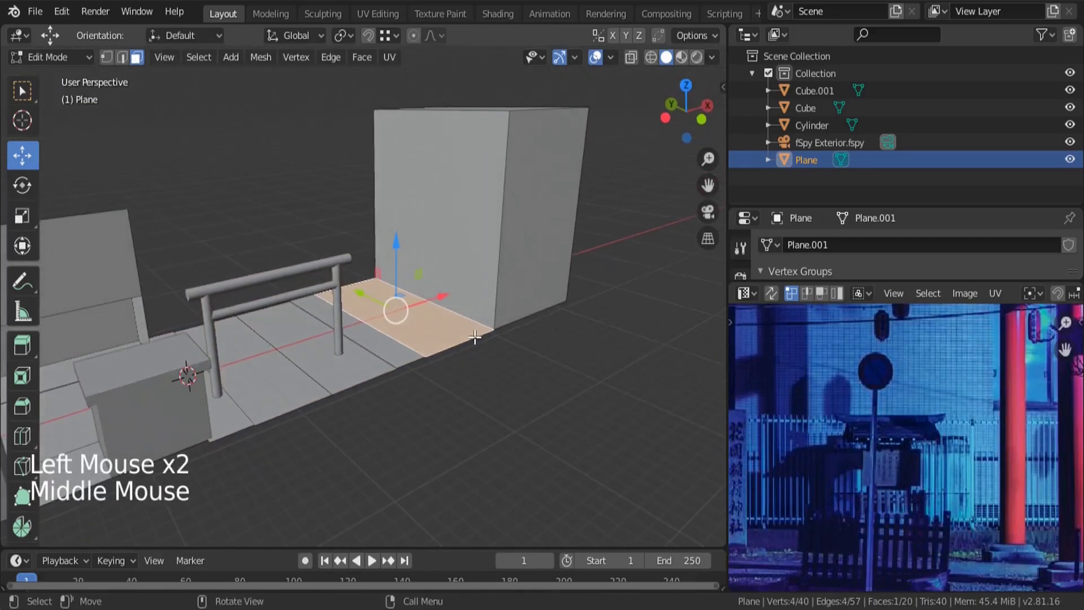
Step: Select the floor strips beside the wall and under the gate for separating
middle_click(448, 362)
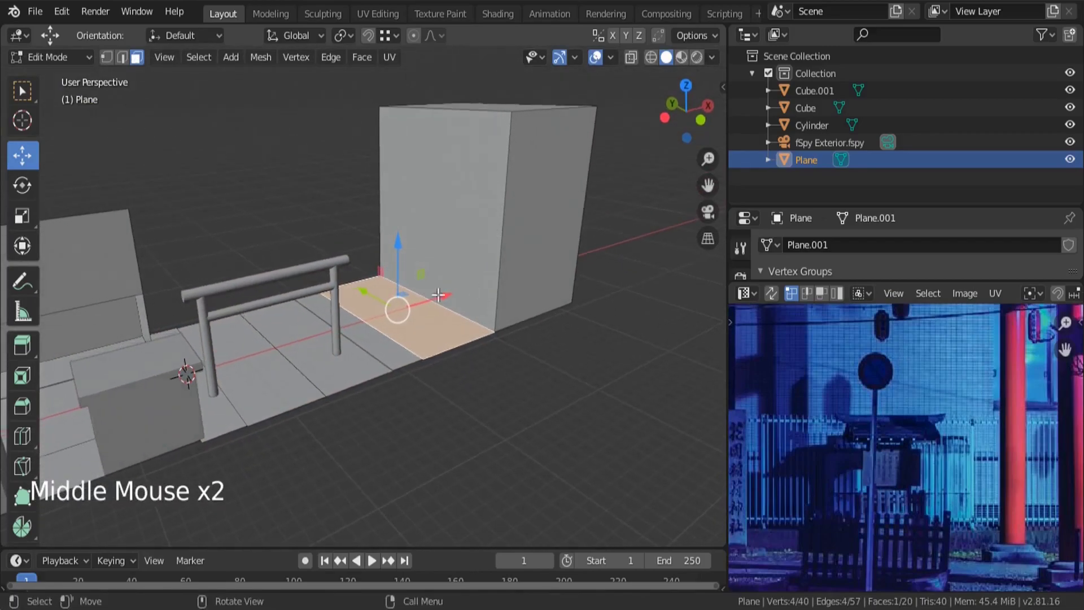
scroll("up", 3)
left_click(380, 344)
scroll("down", 3)
scroll("up", 3)
middle_click(313, 362)
left_click(184, 421)
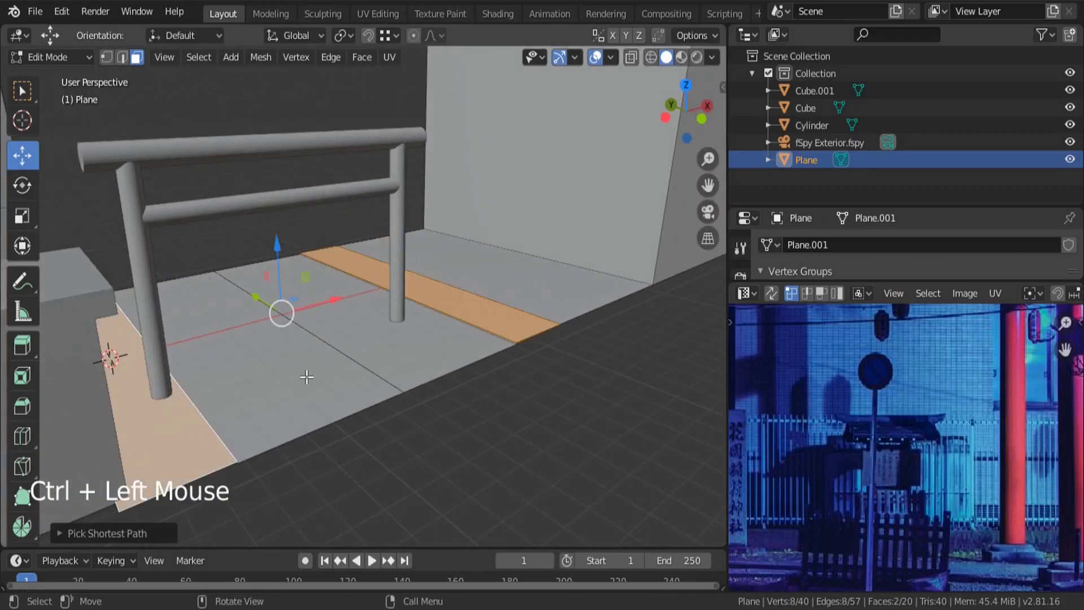
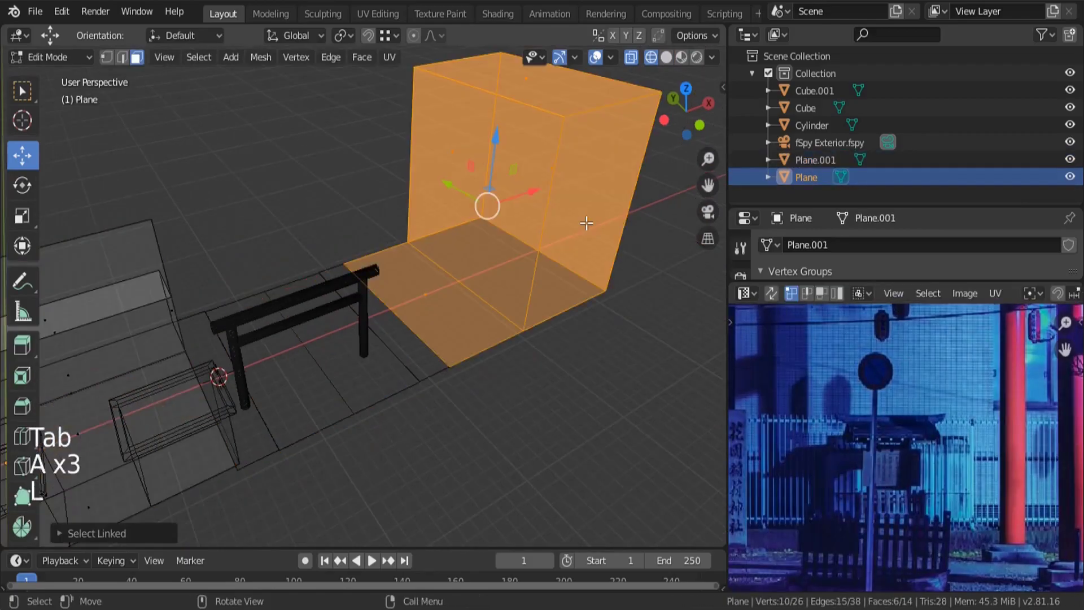
Step: Separate the selected wall and floor geometry into its own object and select it
key("p")
key("Tab")
left_click(545, 214)
left_click(398, 372)
key("Tab")
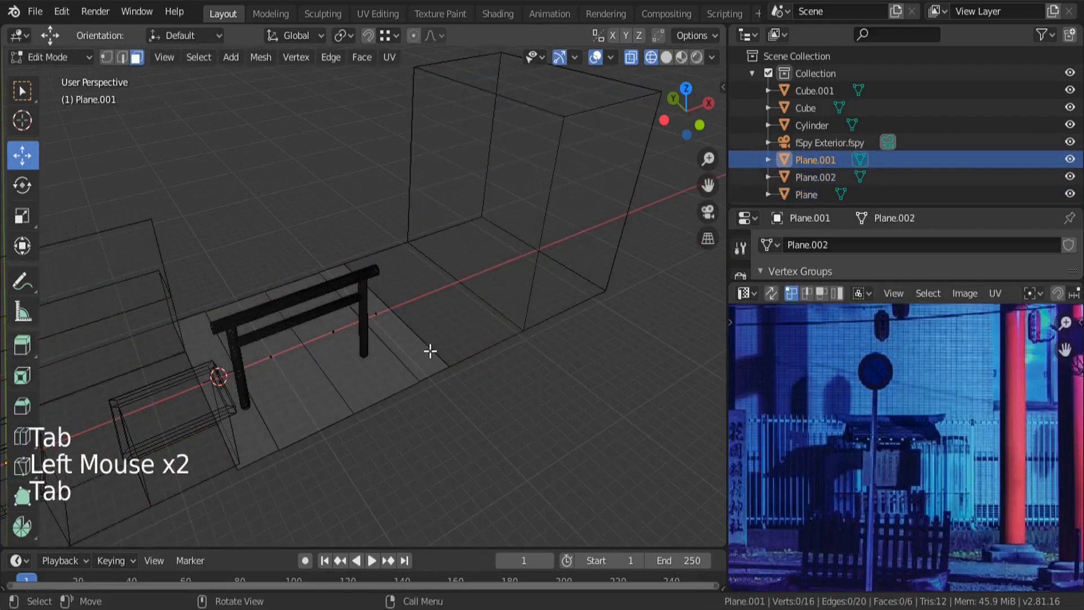
Step: Box-select the new piece's vertices to begin reshaping the gate floor strip
left_click(107, 60)
key("a")
key("a")
key("c")
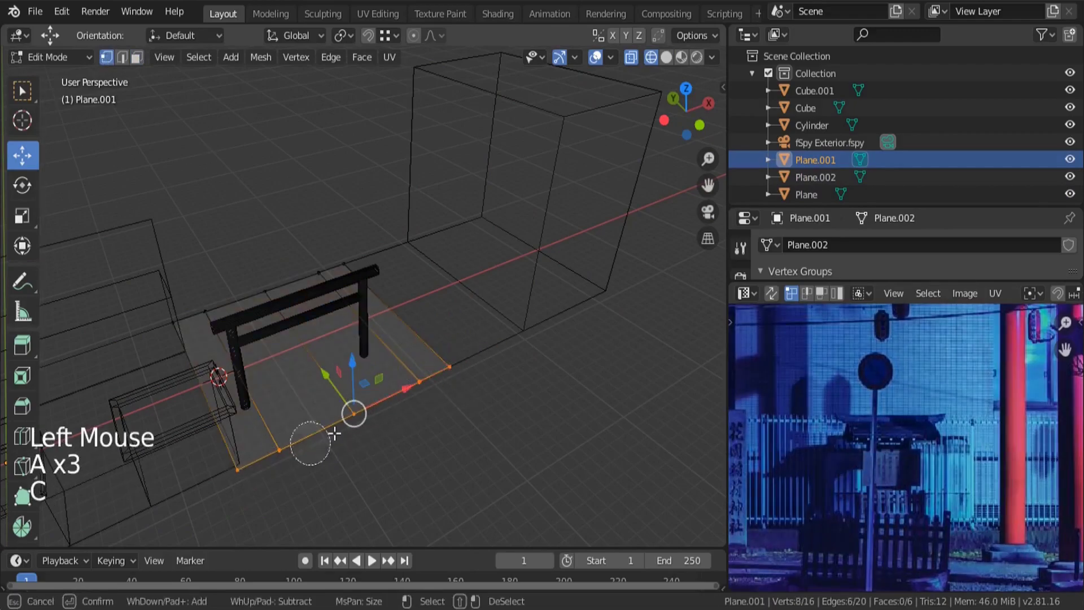
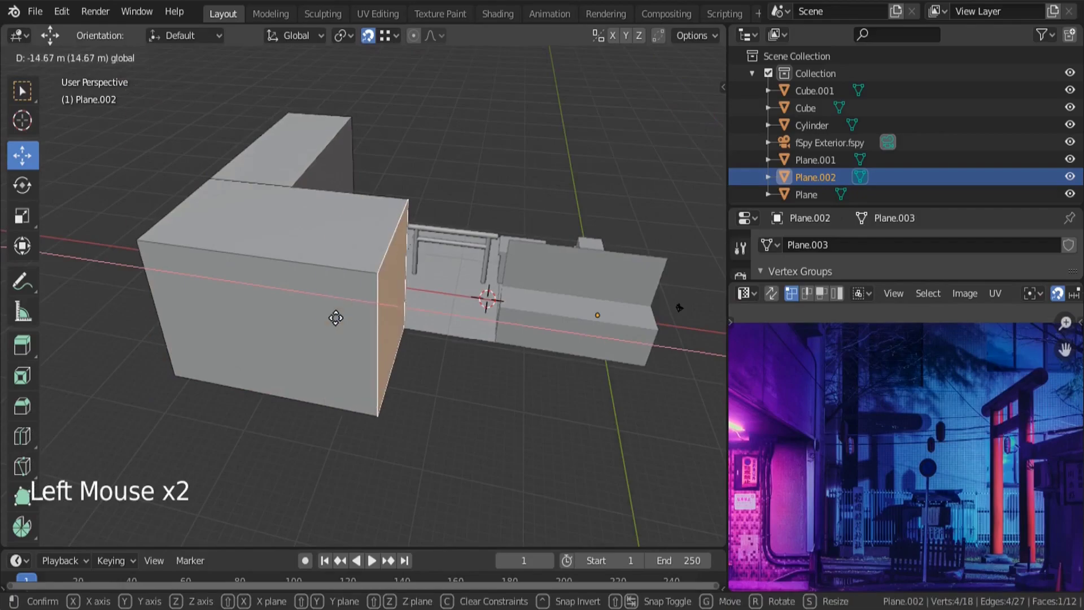
Step: Drop the moved wall section at its new spot along the alley floor
middle_click(486, 311)
scroll("down", 3)
left_click(485, 311)
middle_click(405, 352)
Step: Enter Edit Mode and select an edge loop running across the alley floor
key("Tab")
scroll("up", 3)
left_click(119, 65)
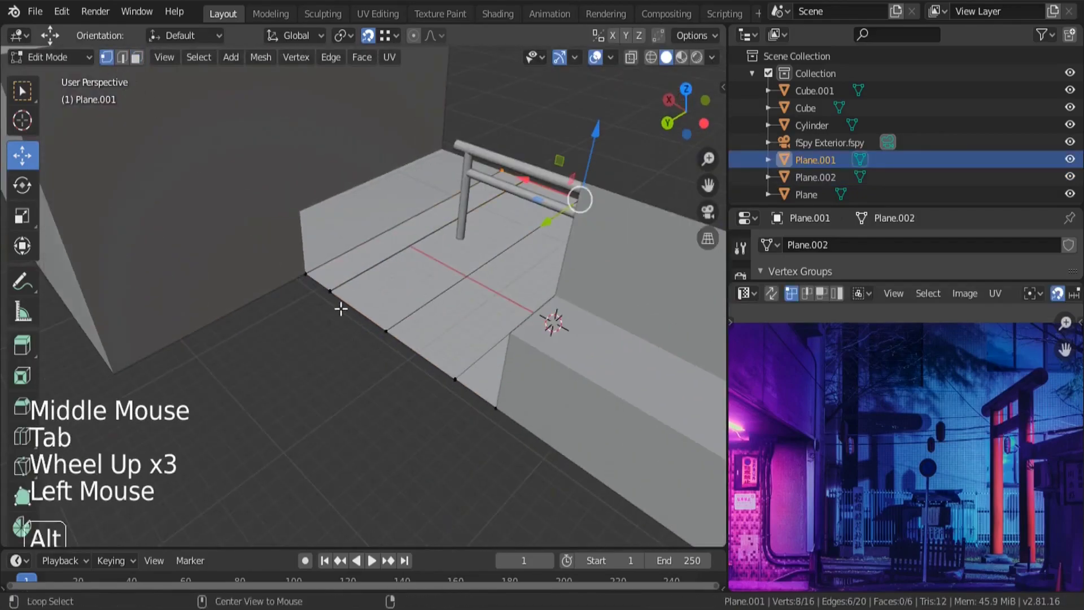
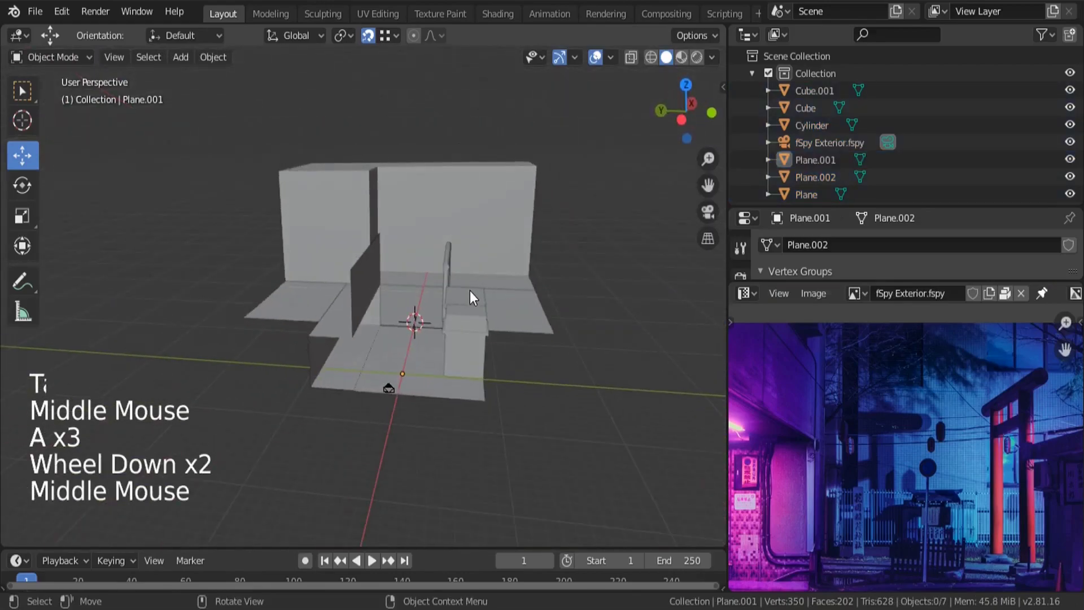
Step: Check the floor loop through the fSpy camera against the gate in the reference photo
key("KP_0")
scroll("down", 3)
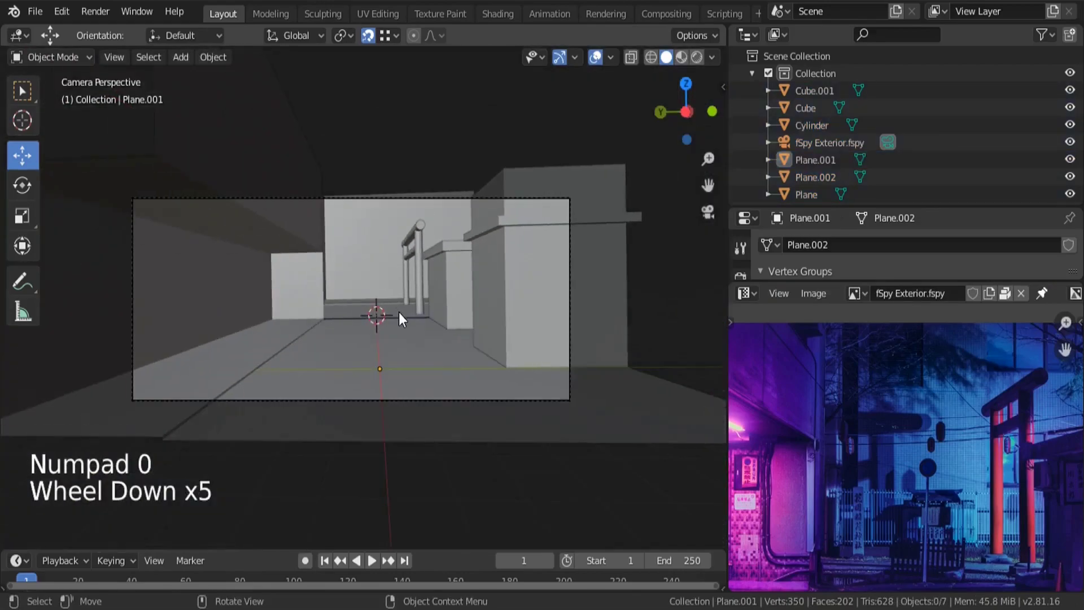
scroll("up", 3)
middle_click(969, 477)
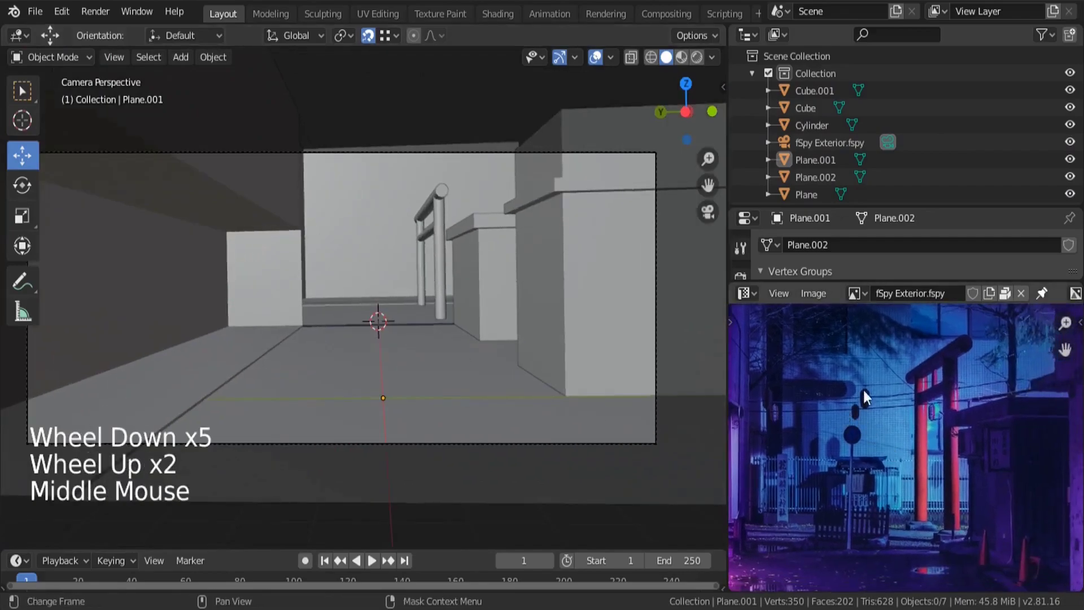
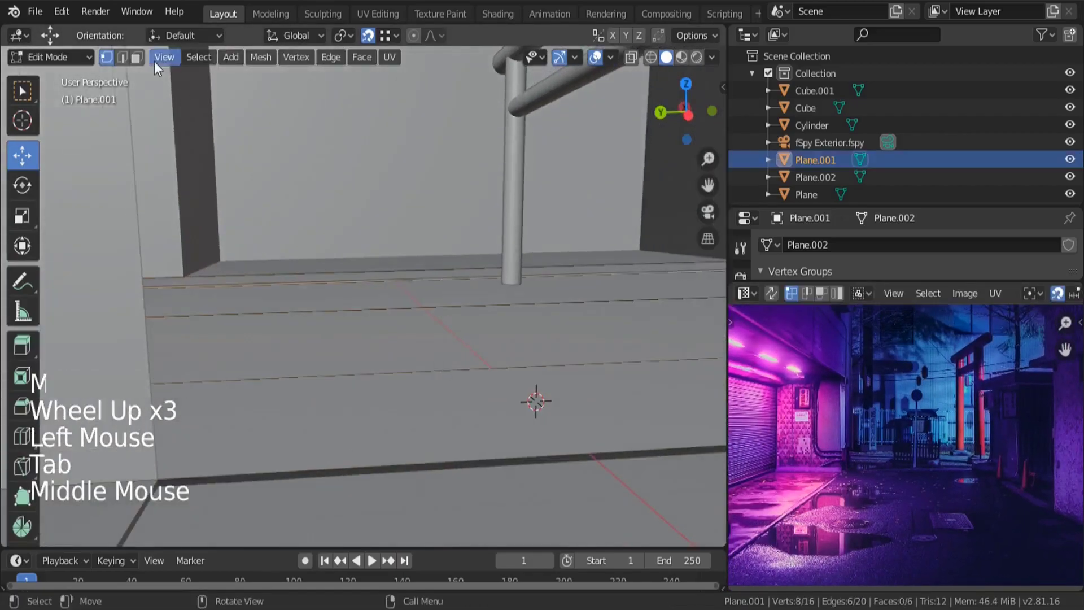
Step: Select the floor gap's vertices and fill the missing face so the gate piece sits flush
left_click(130, 63)
left_click(463, 452)
middle_click(480, 441)
middle_click(422, 421)
key("e")
key("Tab")
Step: Leave Edit Mode and look over the alley block-out from a wider angle
key("a")
key("a")
scroll("down", 3)
middle_click(401, 390)
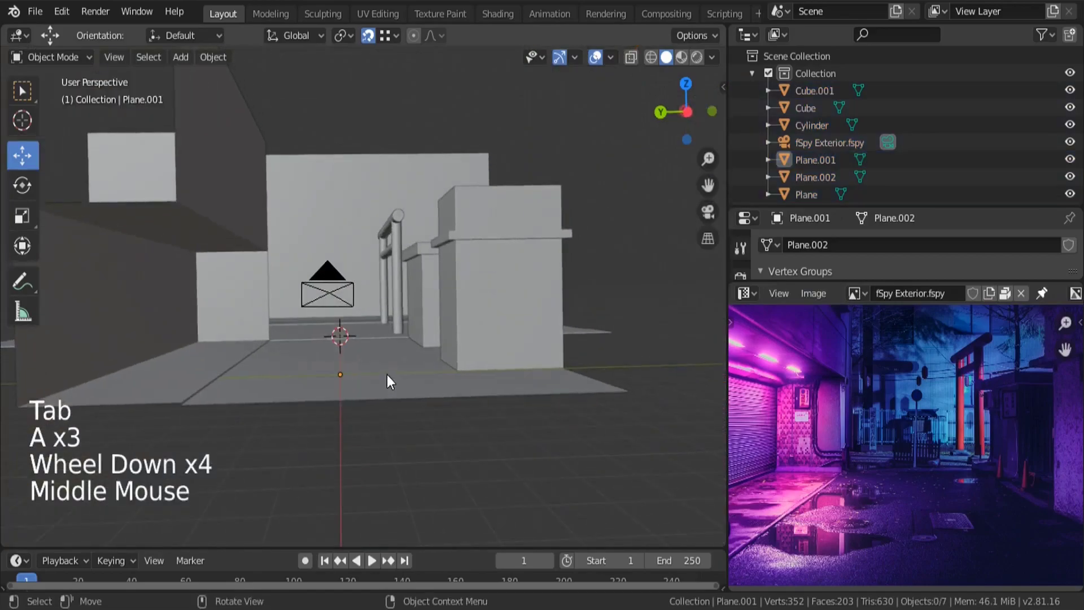
middle_click(392, 380)
Step: View the block-out through the fSpy camera and select the main floor-and-wall Plane
key("KP_0")
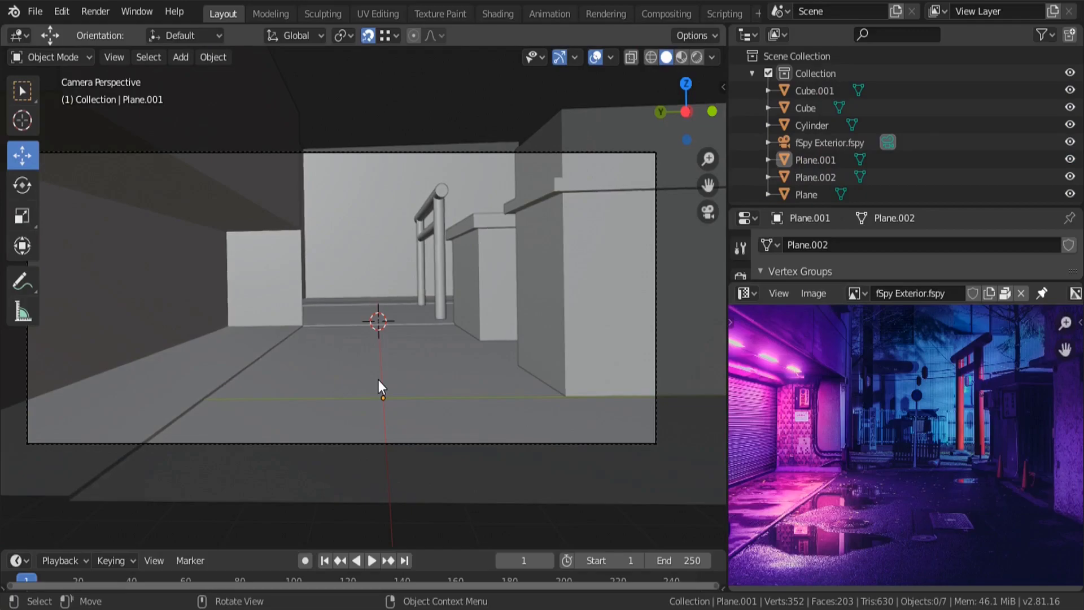
left_click(237, 209)
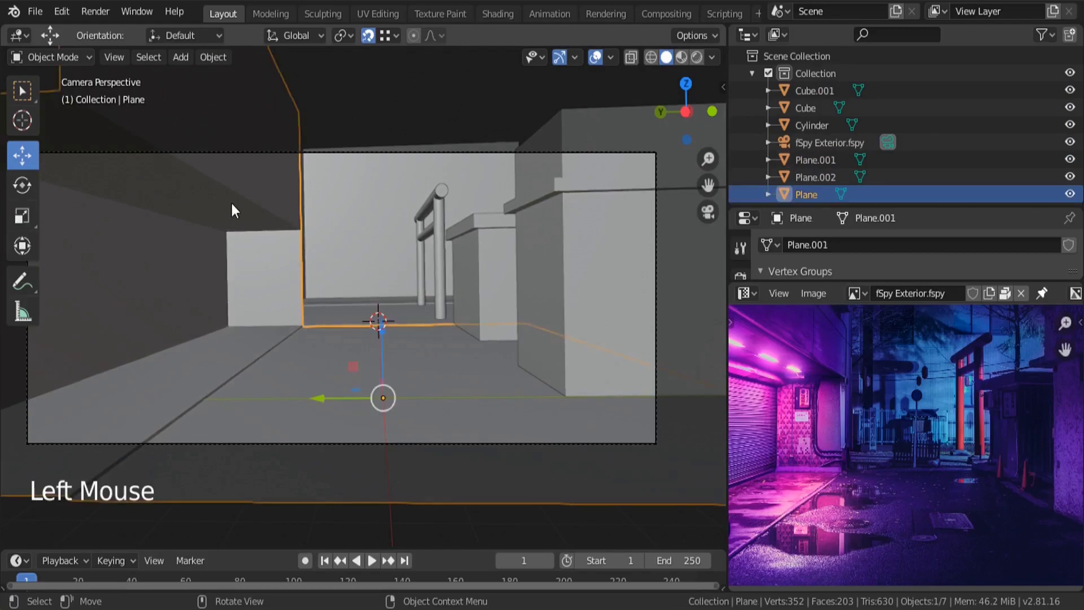